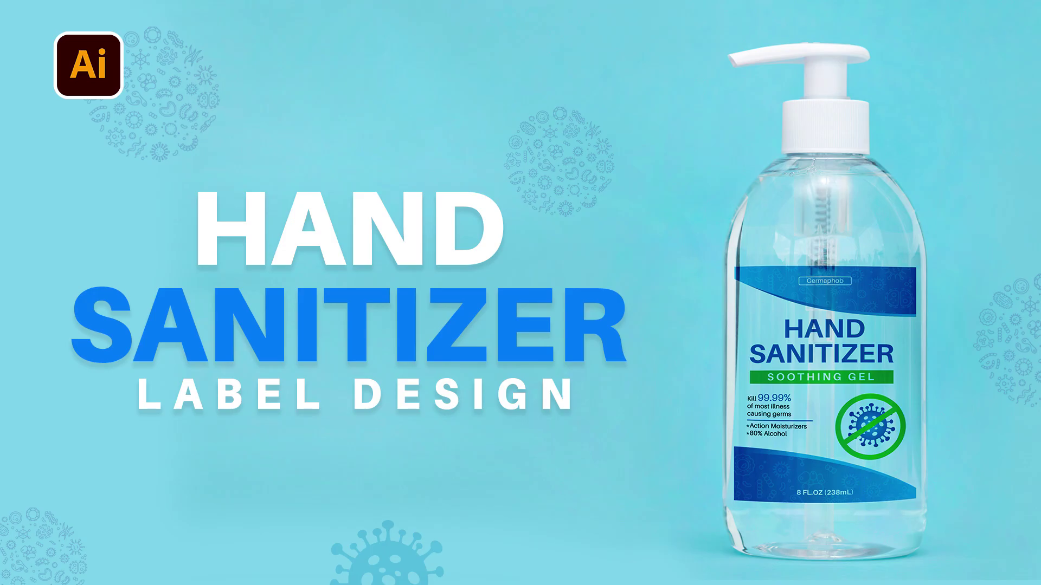
# Select the grey label background rectangle to place the green band over its top
pyautogui.click(556, 365)
pyautogui.scroll(3)
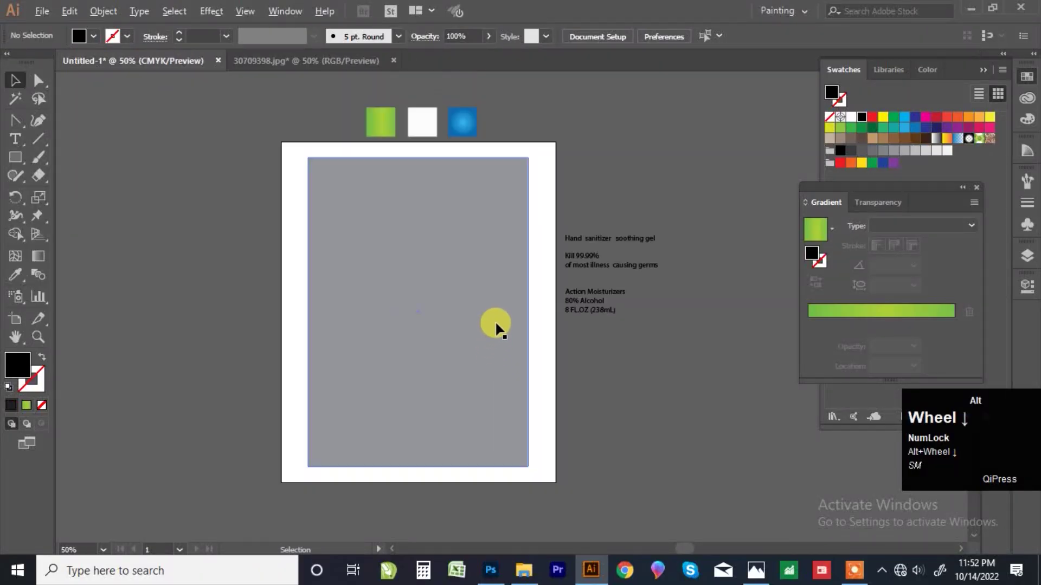
pyautogui.scroll(-3)
pyautogui.click(591, 176)
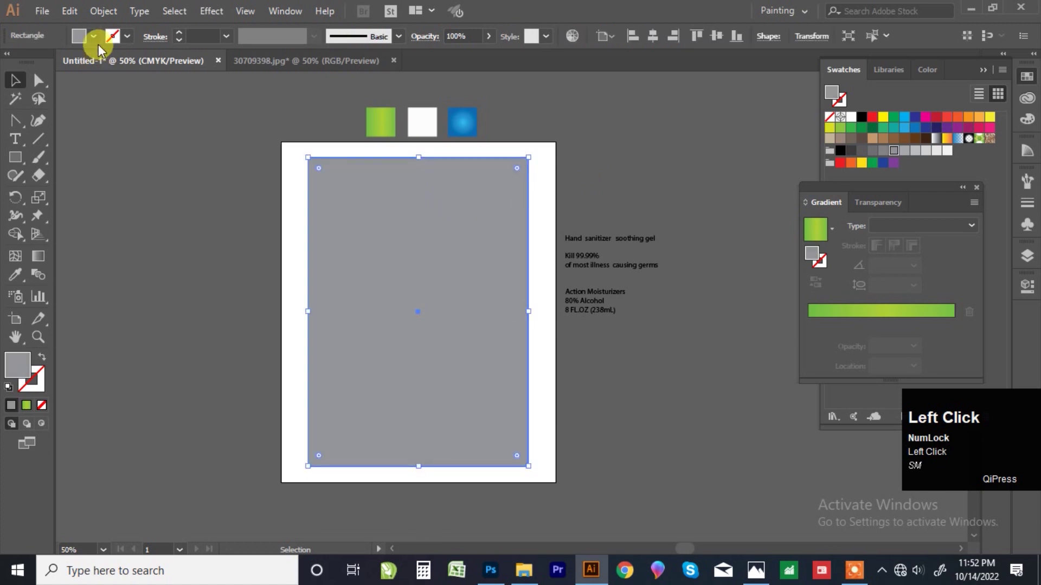
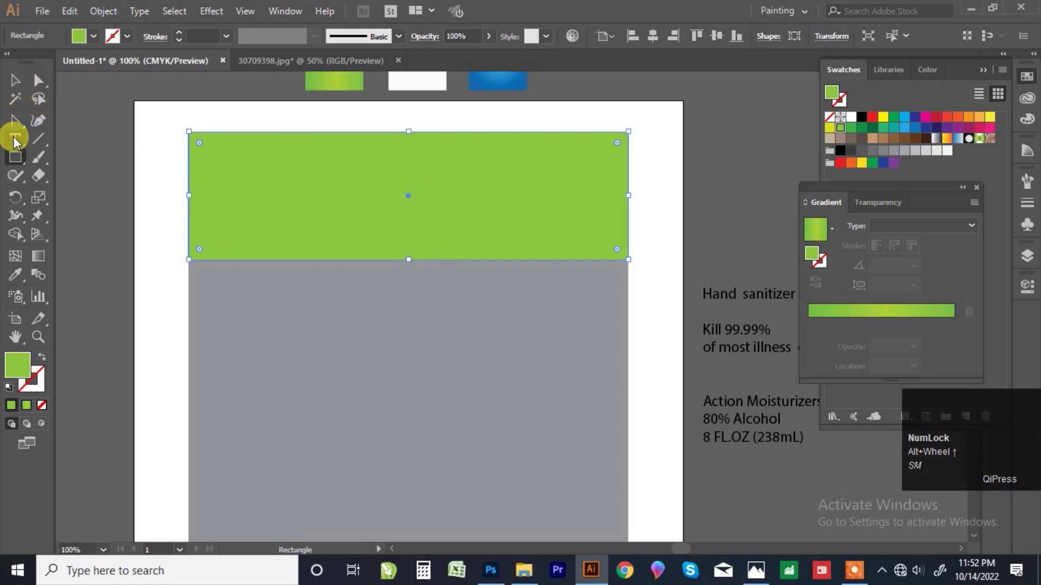
# Drag a new anchor point into a sweeping arc and create a 0.125 in Offset Path copy of the band
pyautogui.moveTo(22, 128); pyautogui.dragTo(81, 140)
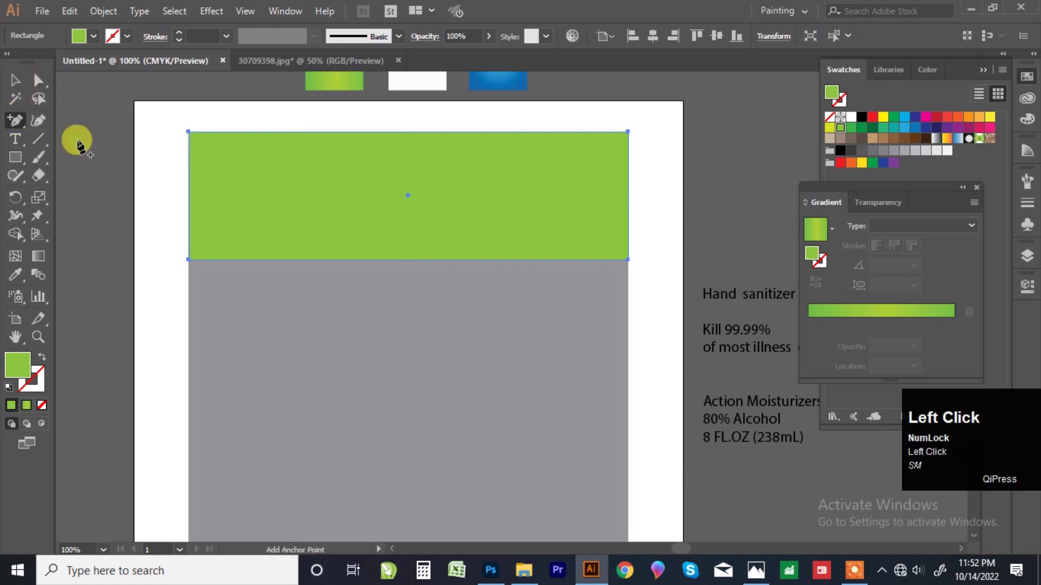
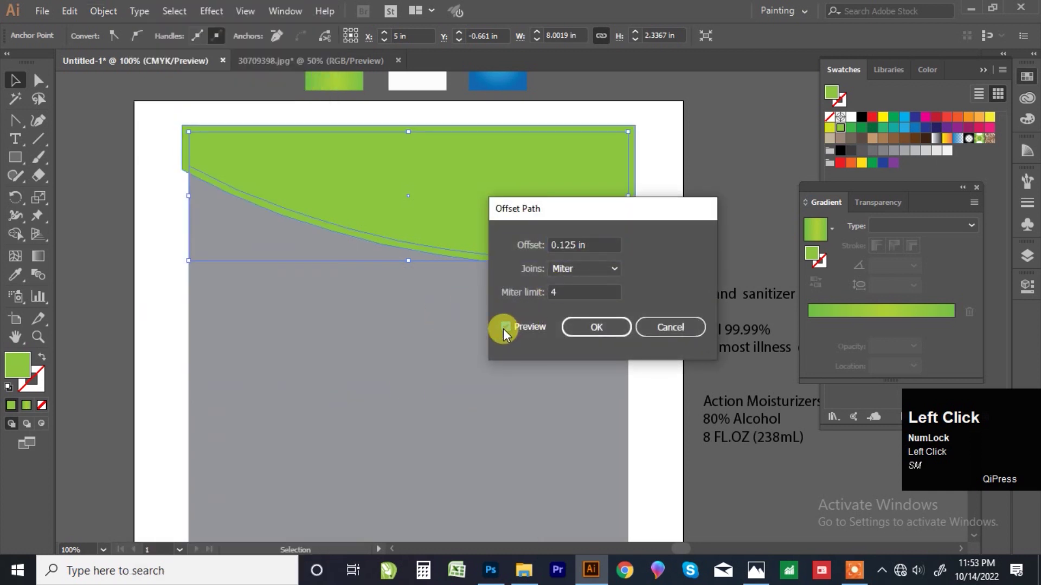
pyautogui.click(617, 216)
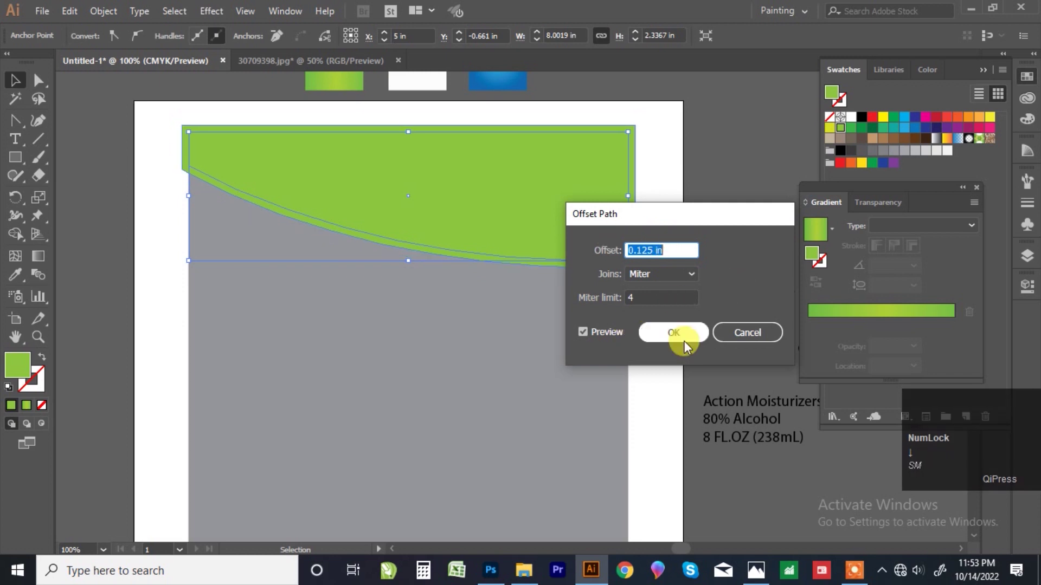
pyautogui.click(690, 341)
pyautogui.scroll(-3)
pyautogui.scroll(3)
# Fill the offset copy yellow and move its left end point so the stripe tapers
pyautogui.click(99, 41)
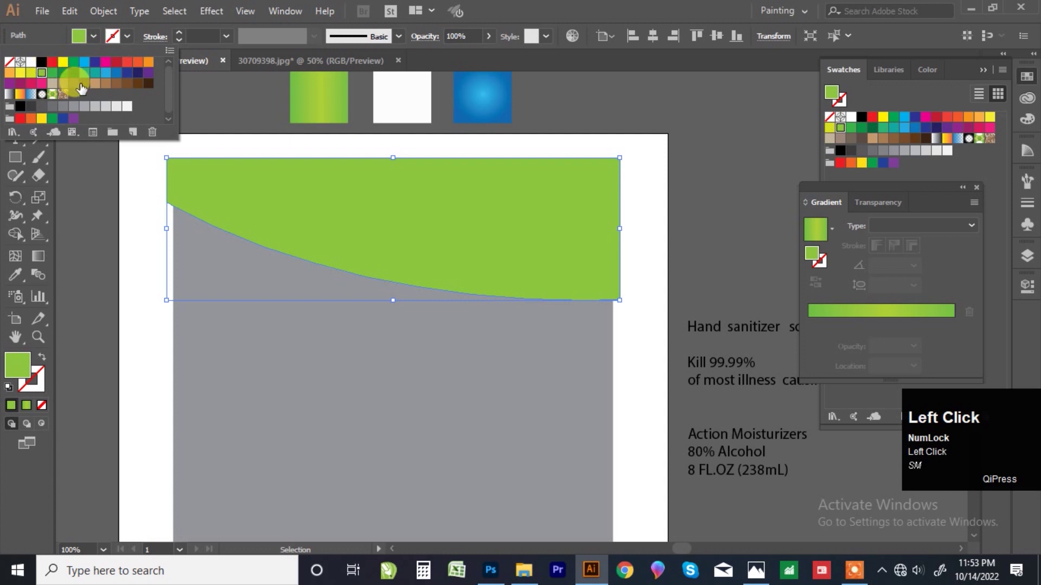
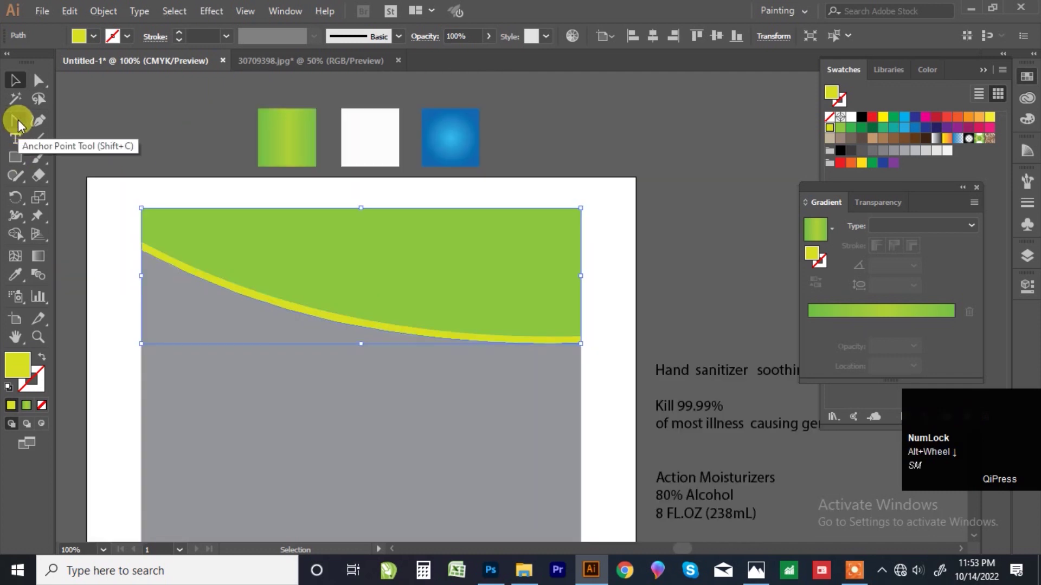
pyautogui.doubleClick(42, 90)
pyautogui.scroll(3)
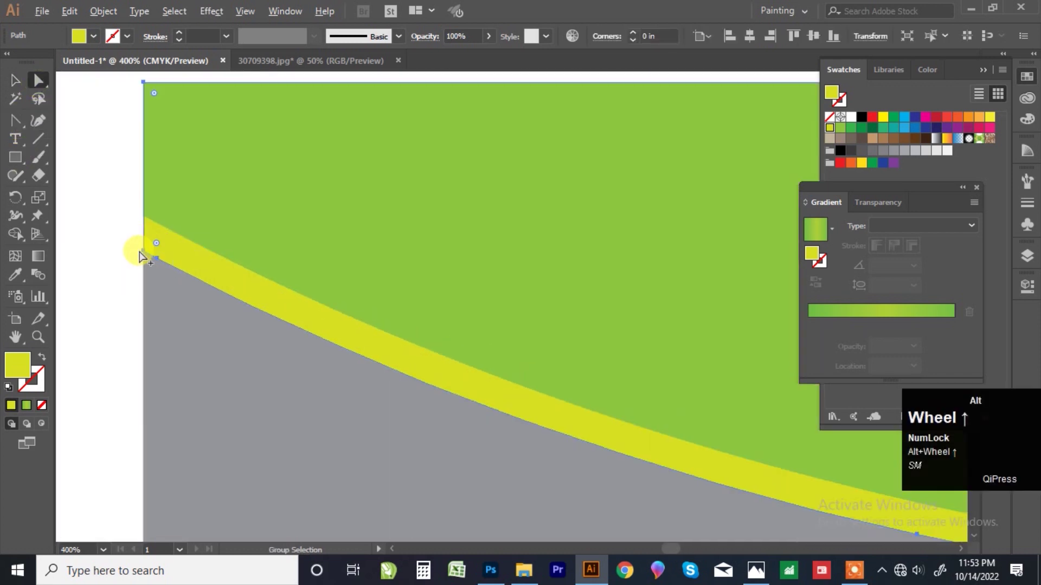
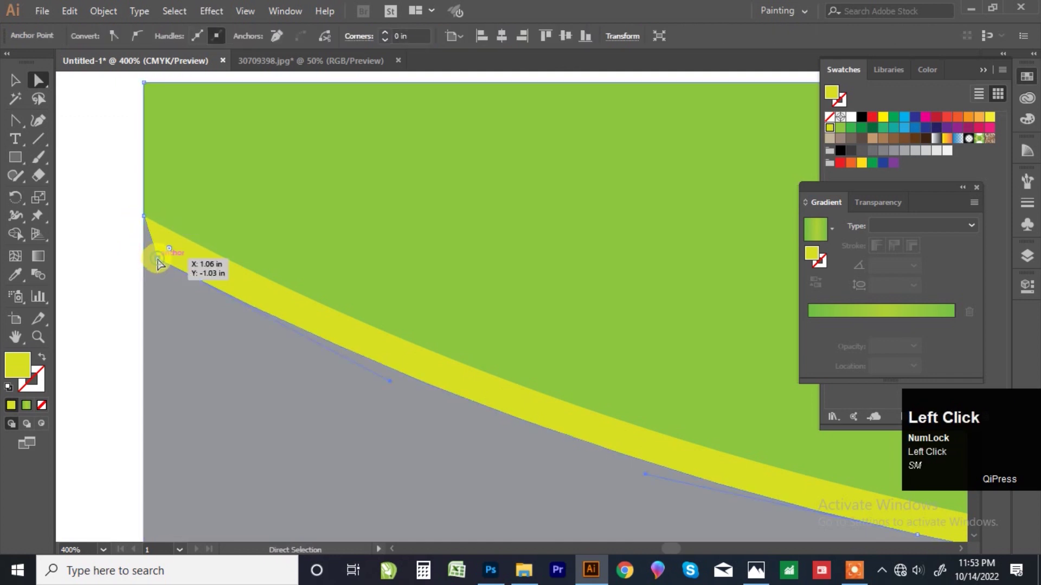
pyautogui.scroll(-3)
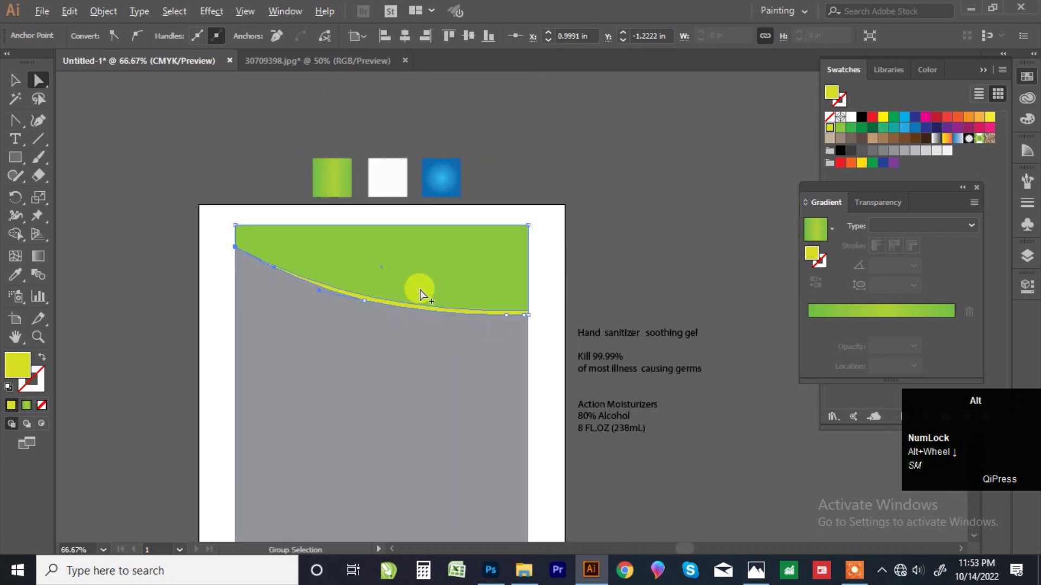
pyautogui.scroll(-3)
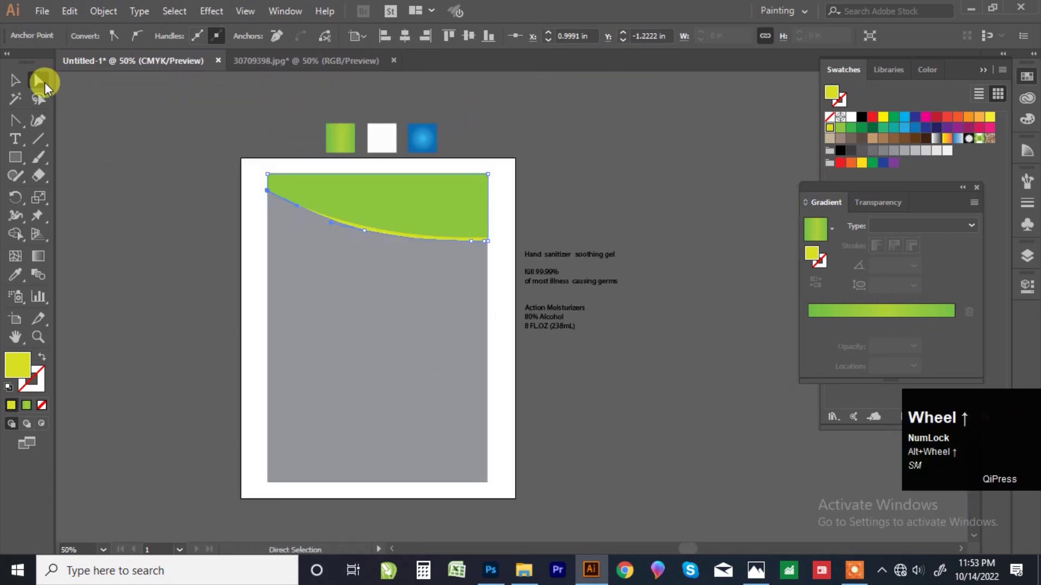
# Lock the grey background, then Alt-drag a copy of the green and yellow band down to the label's bottom
pyautogui.click(25, 90)
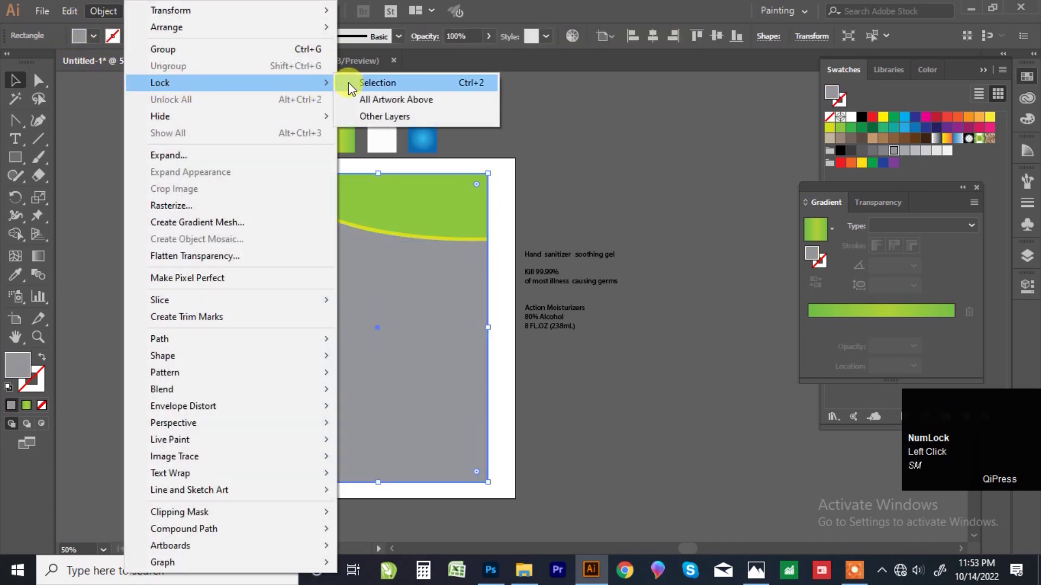
pyautogui.press('alt+Num_Lock')
pyautogui.click(491, 300)
pyautogui.scroll(3)
pyautogui.moveTo(511, 231); pyautogui.dragTo(366, 144)
pyautogui.scroll(-3)
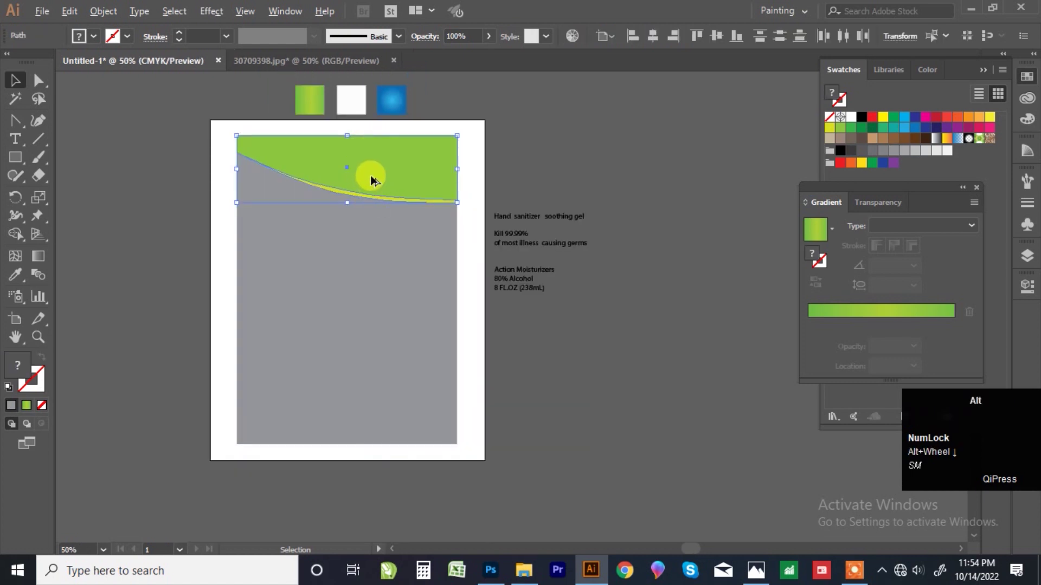
pyautogui.moveTo(375, 180); pyautogui.dragTo(378, 379)
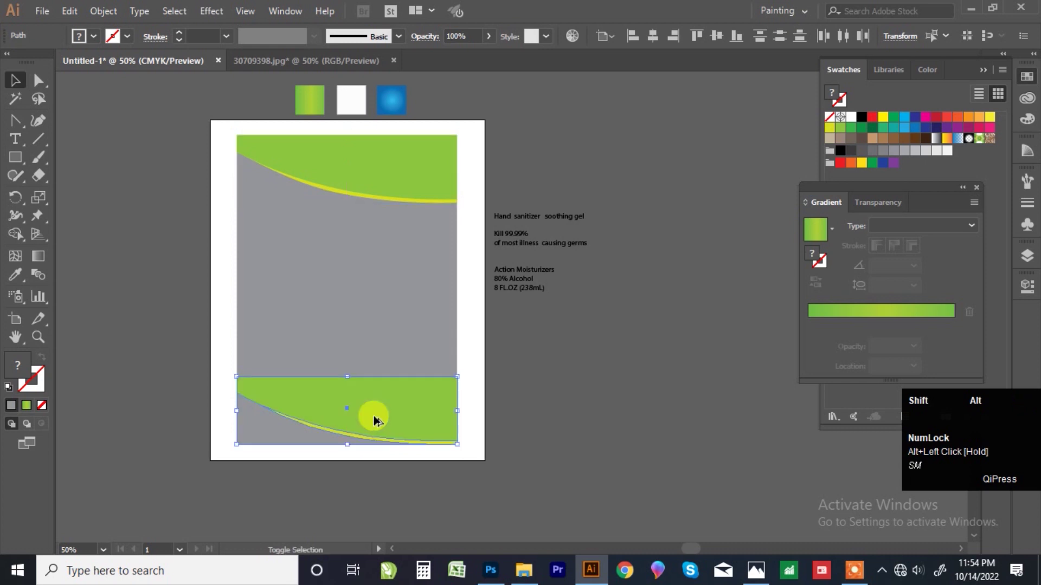
# Flip the bottom band copy vertically so its curve faces upward
pyautogui.scroll(3)
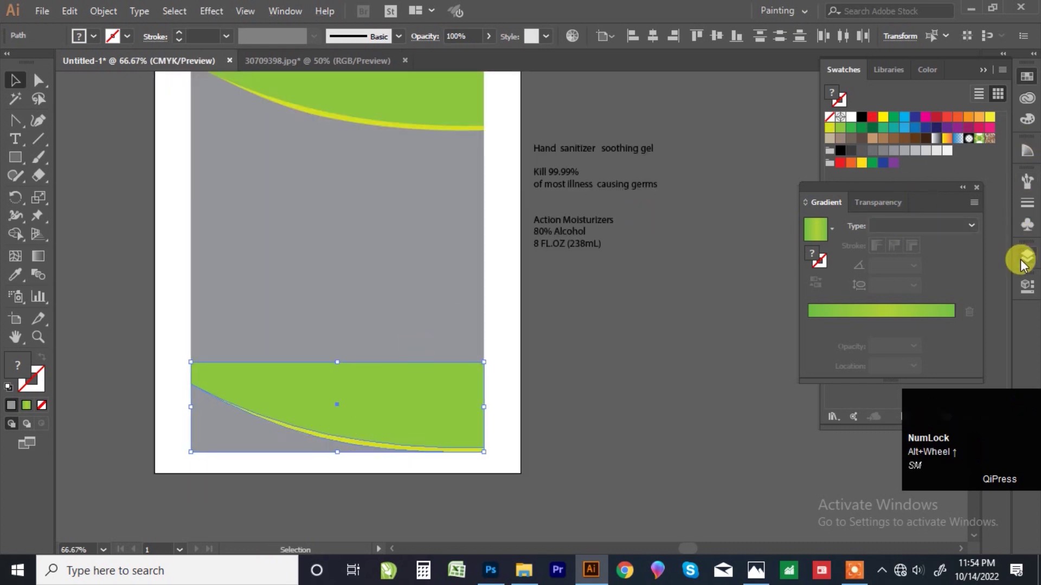
pyautogui.moveTo(1032, 296); pyautogui.dragTo(838, 204)
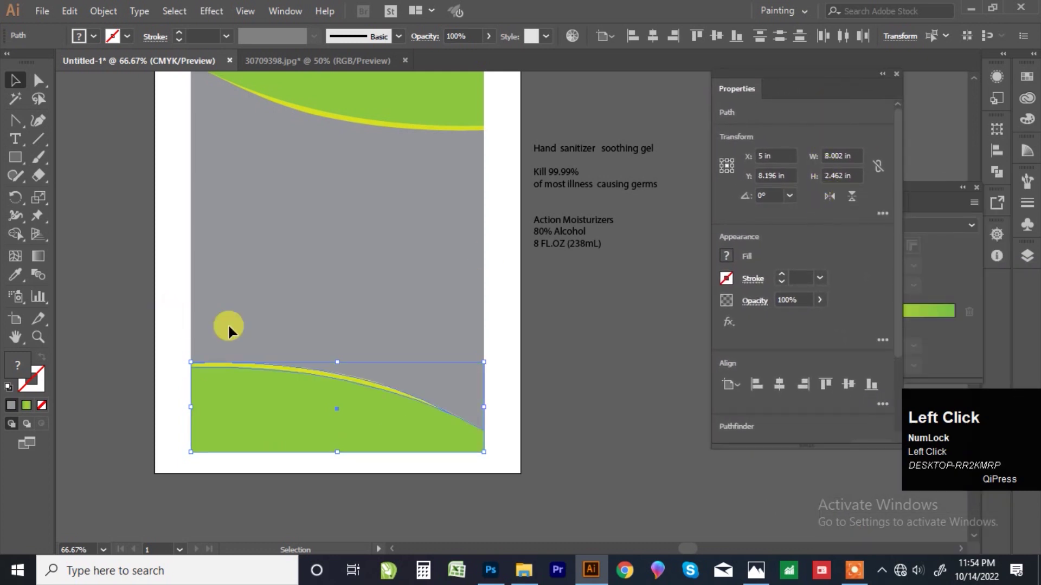
pyautogui.scroll(-3)
pyautogui.click(838, 201)
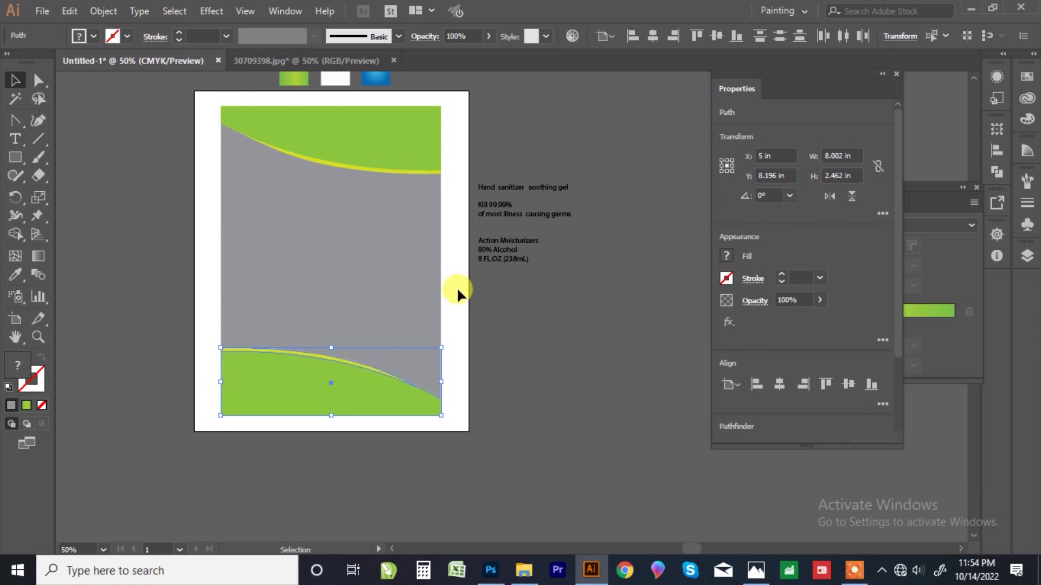
pyautogui.scroll(-3)
pyautogui.scroll(3)
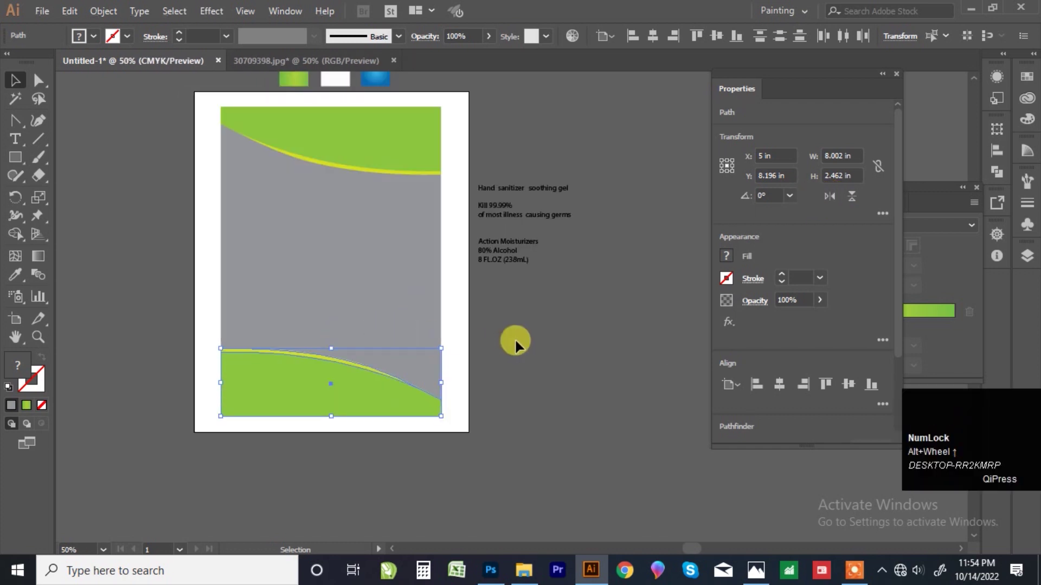
# Reshape the bottom band's yellow stripe into a broad tapering sweep by moving its anchor points
pyautogui.click(521, 345)
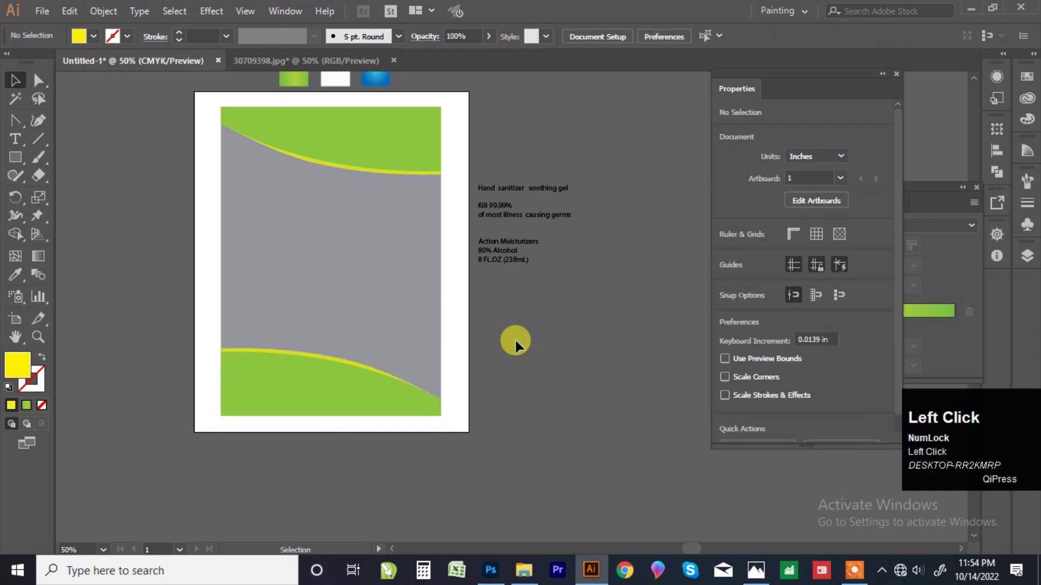
pyautogui.scroll(3)
pyautogui.click(245, 351)
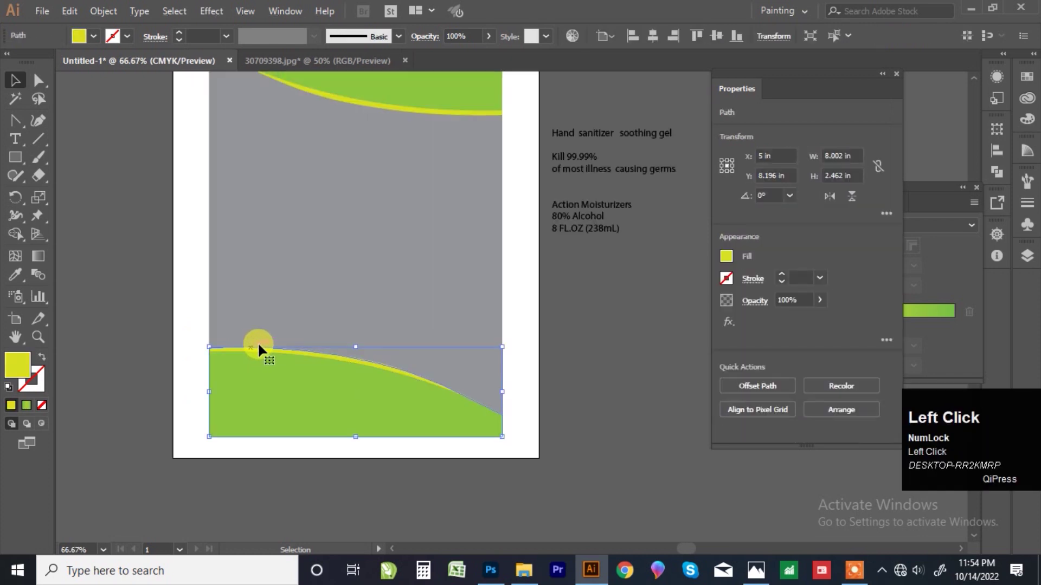
pyautogui.scroll(3)
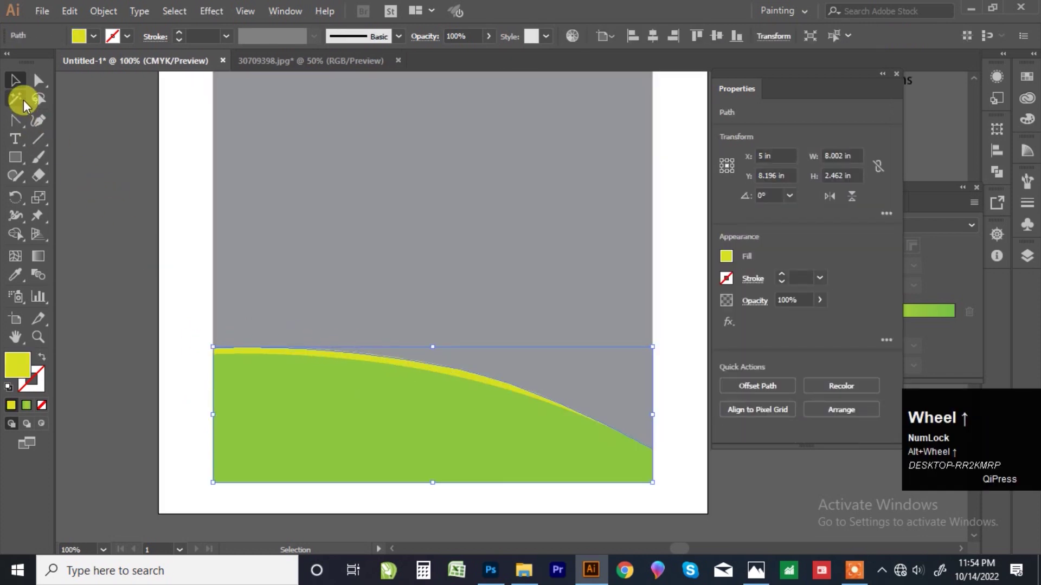
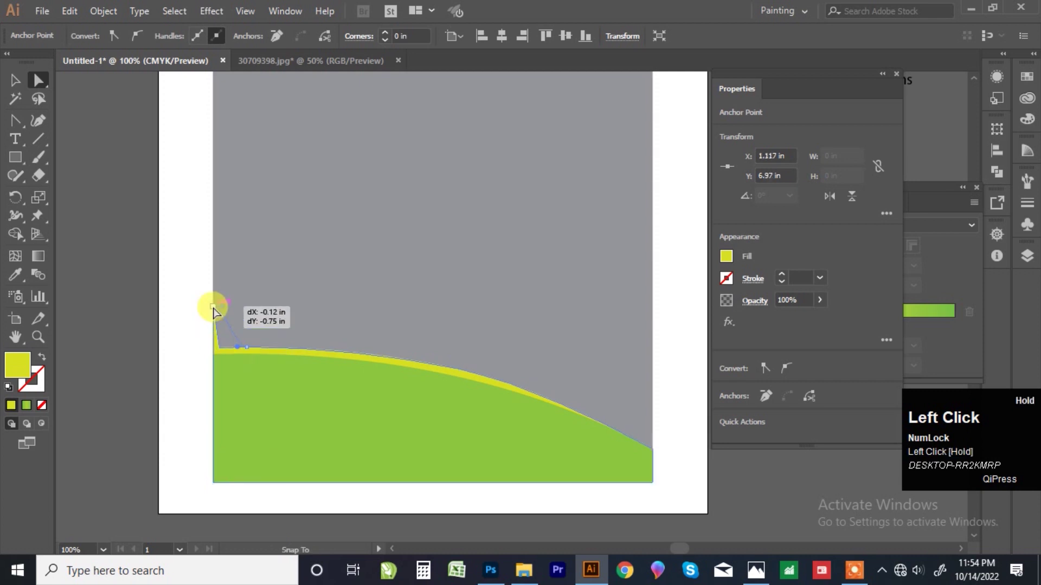
pyautogui.scroll(-3)
pyautogui.scroll(3)
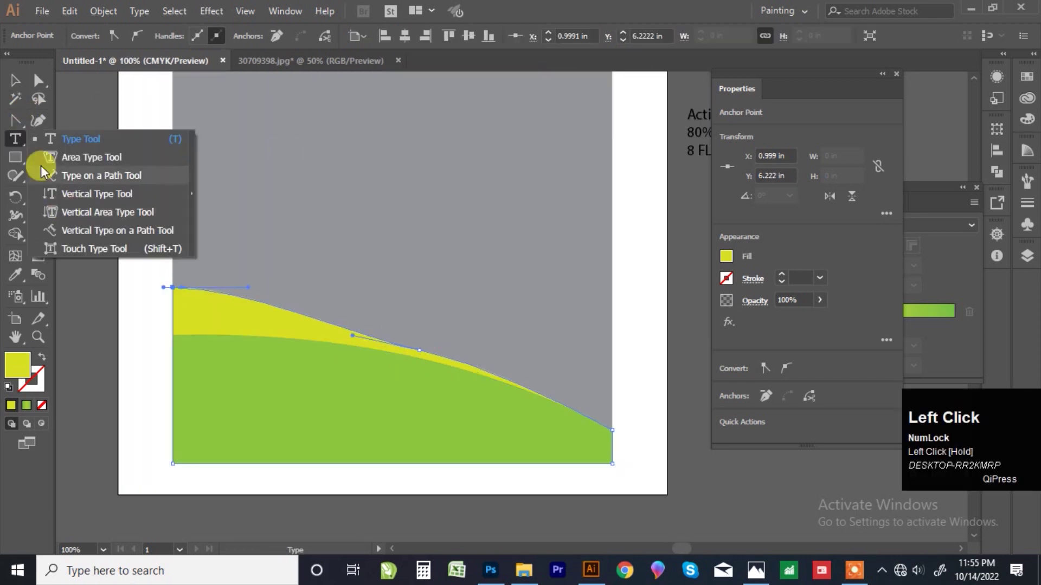
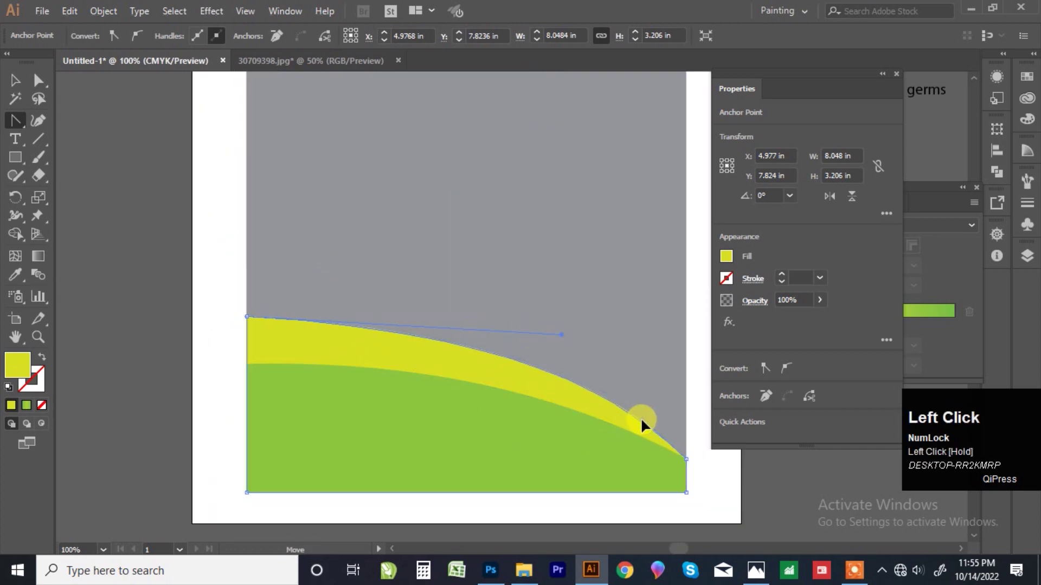
pyautogui.click(253, 328)
# Unlock the grey label background and fill it with white
pyautogui.scroll(3)
pyautogui.click(21, 88)
pyautogui.scroll(-3)
pyautogui.scroll(3)
pyautogui.click(370, 293)
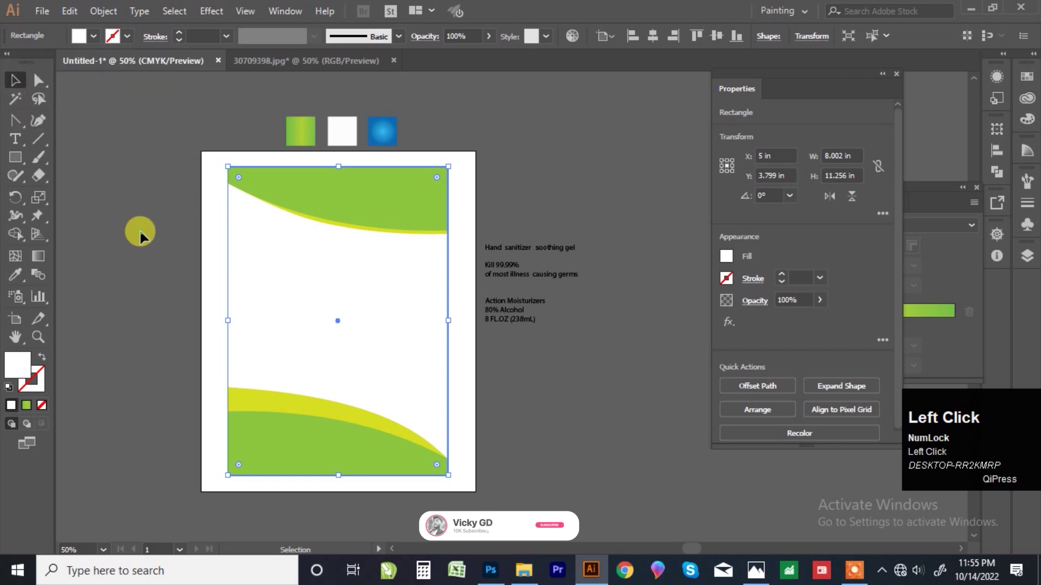
pyautogui.click(390, 321)
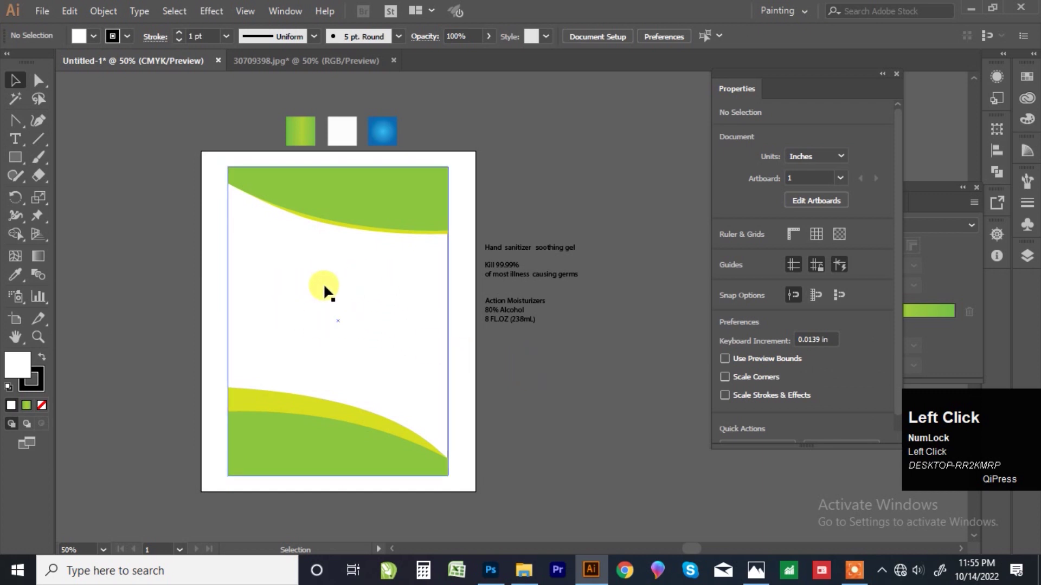
pyautogui.press('F7')
pyautogui.click(370, 201)
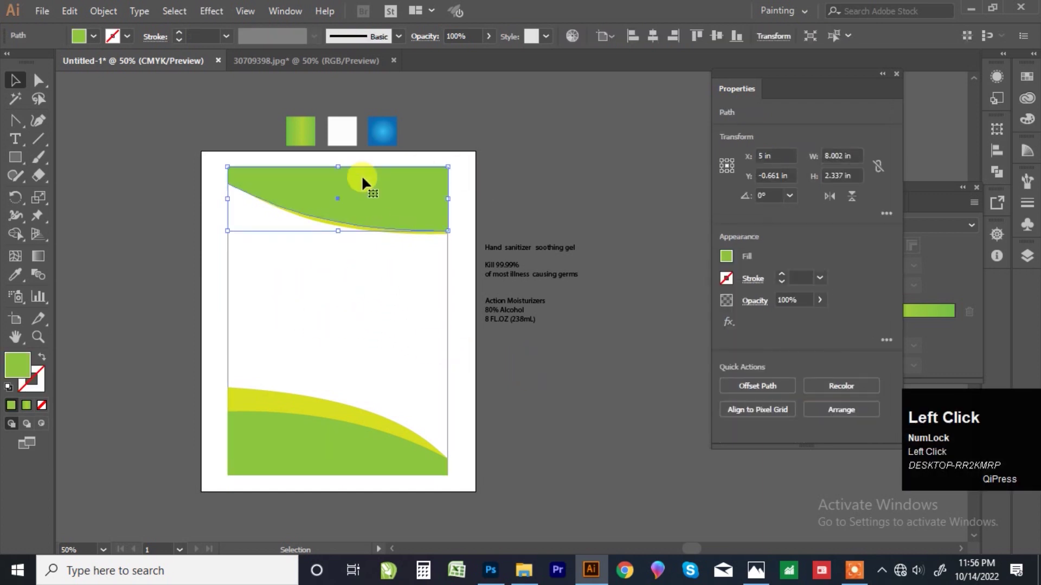
# Give the top wave a light-to-dark blue linear gradient running across its width
pyautogui.click(22, 284)
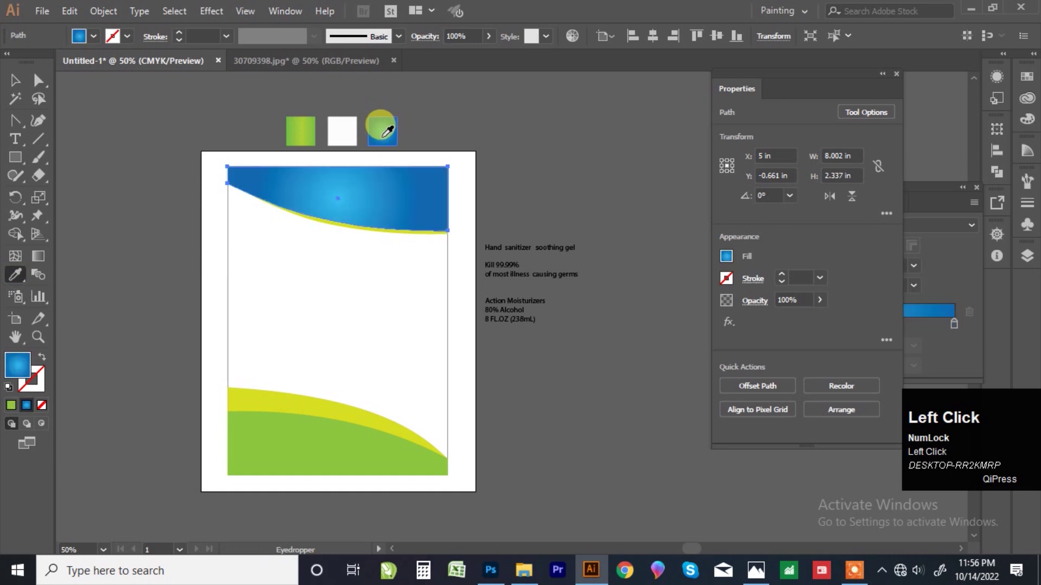
pyautogui.click(43, 263)
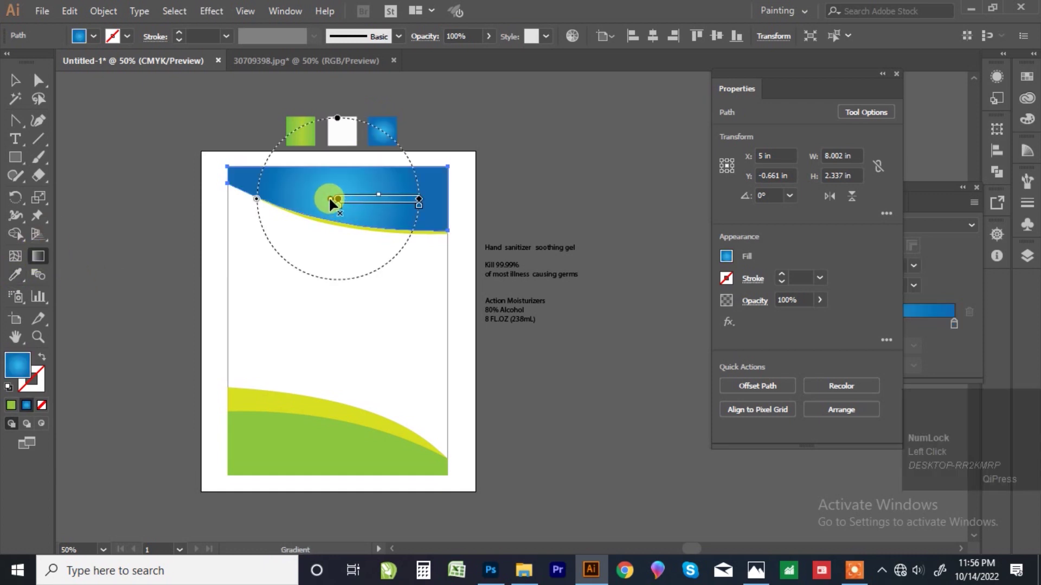
pyautogui.click(939, 304)
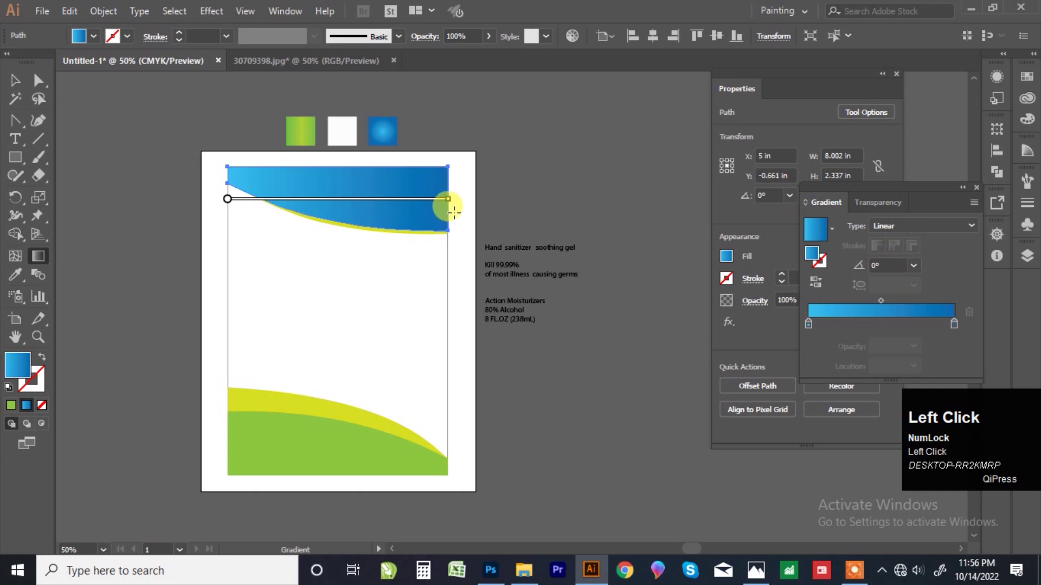
pyautogui.moveTo(454, 204); pyautogui.dragTo(16, 90)
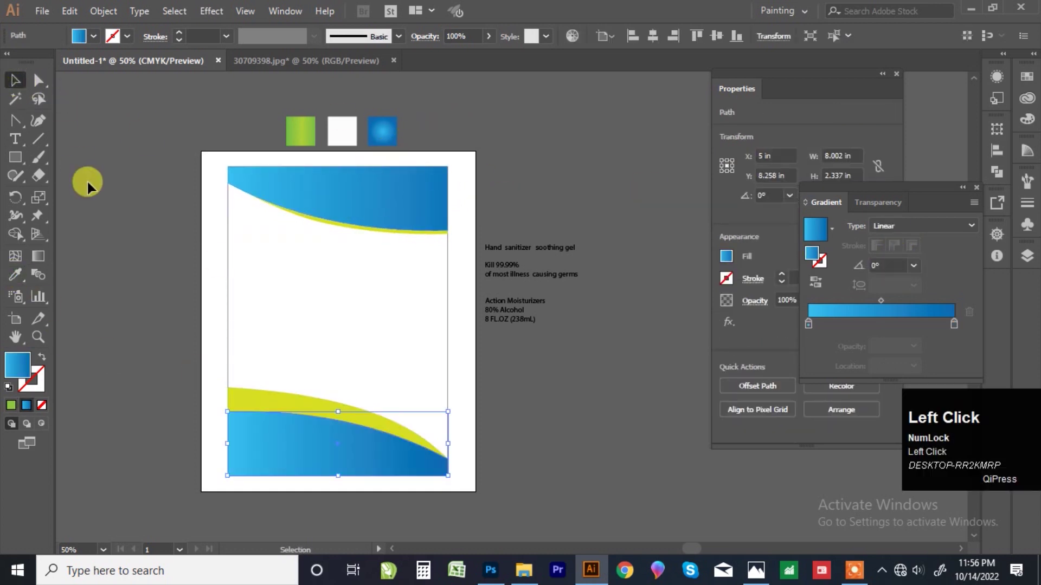
# Apply the same blue gradient to the large green bottom wave
pyautogui.click(330, 442)
pyautogui.click(819, 289)
pyautogui.scroll(-3)
# Give the yellow bottom wave a reversed blue gradient and tilt it to run diagonally
pyautogui.scroll(3)
pyautogui.press('F7')
pyautogui.click(320, 415)
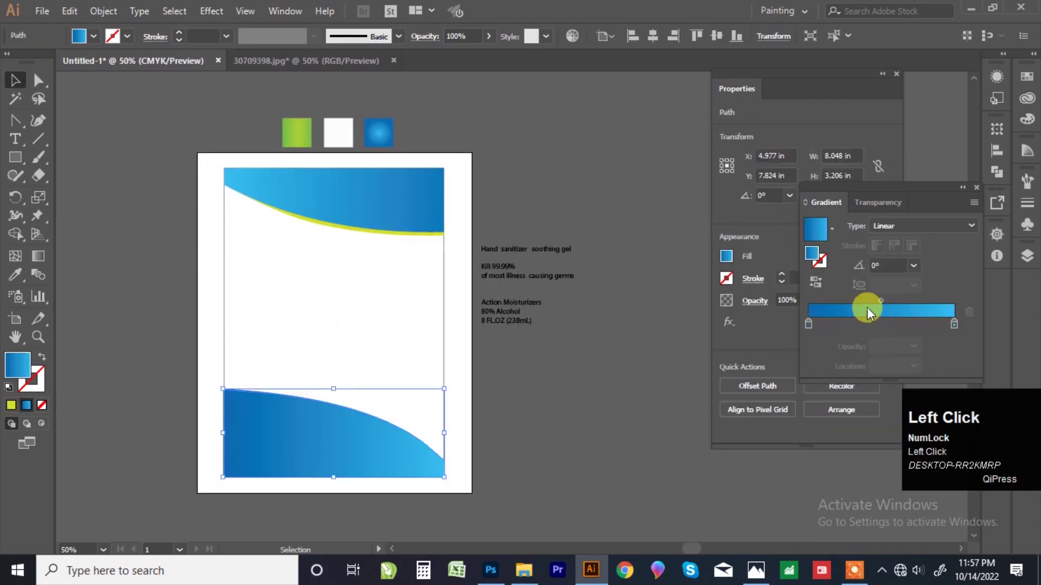
pyautogui.moveTo(45, 263); pyautogui.dragTo(421, 254)
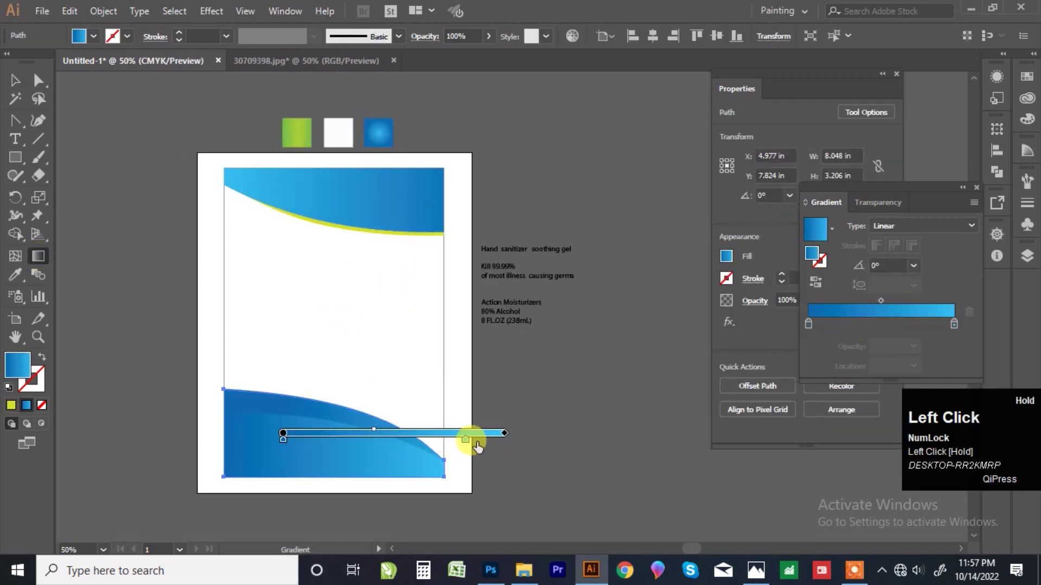
pyautogui.moveTo(421, 254); pyautogui.dragTo(345, 422)
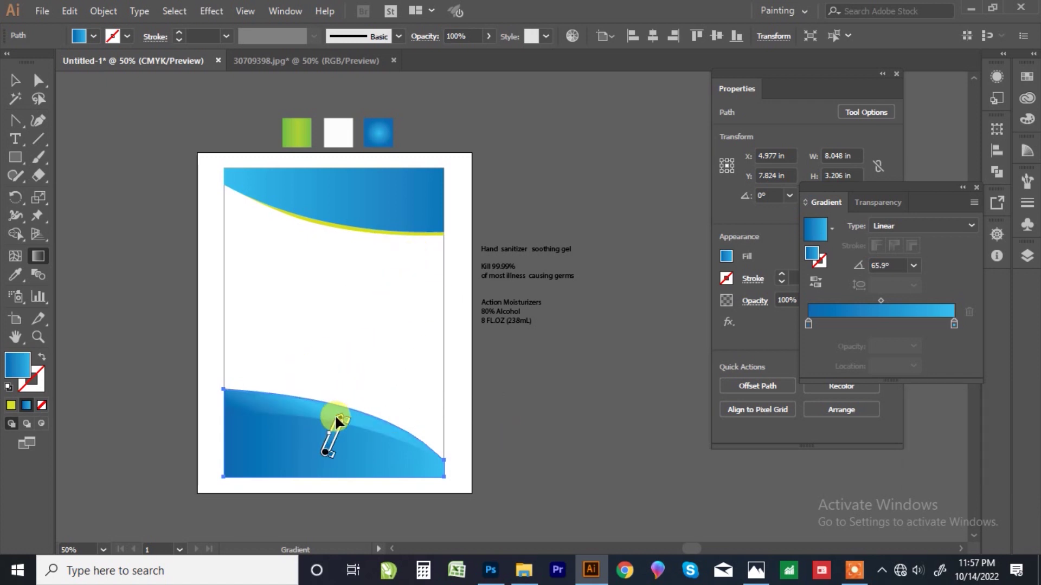
pyautogui.moveTo(345, 421); pyautogui.dragTo(344, 421)
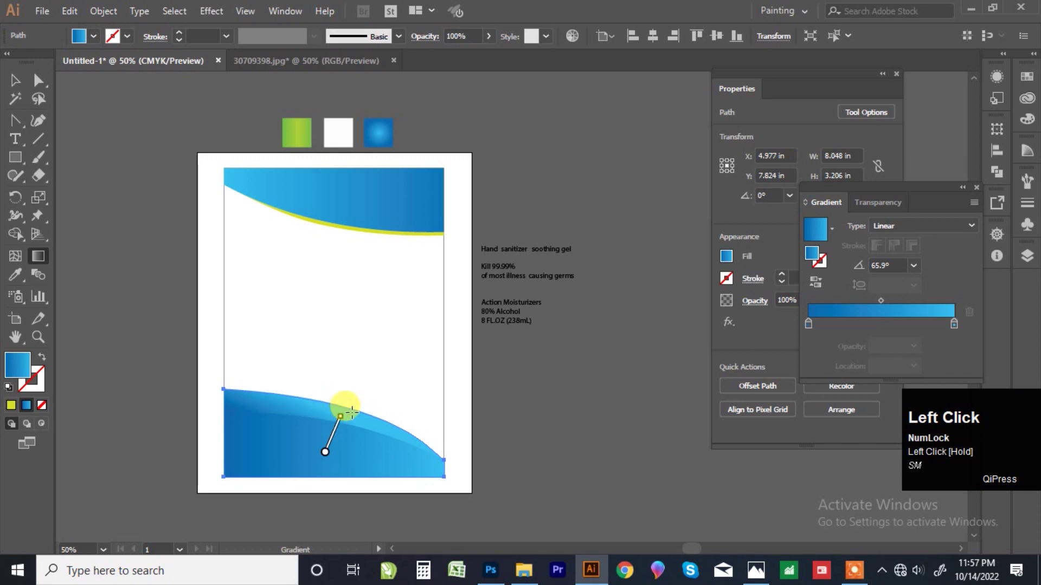
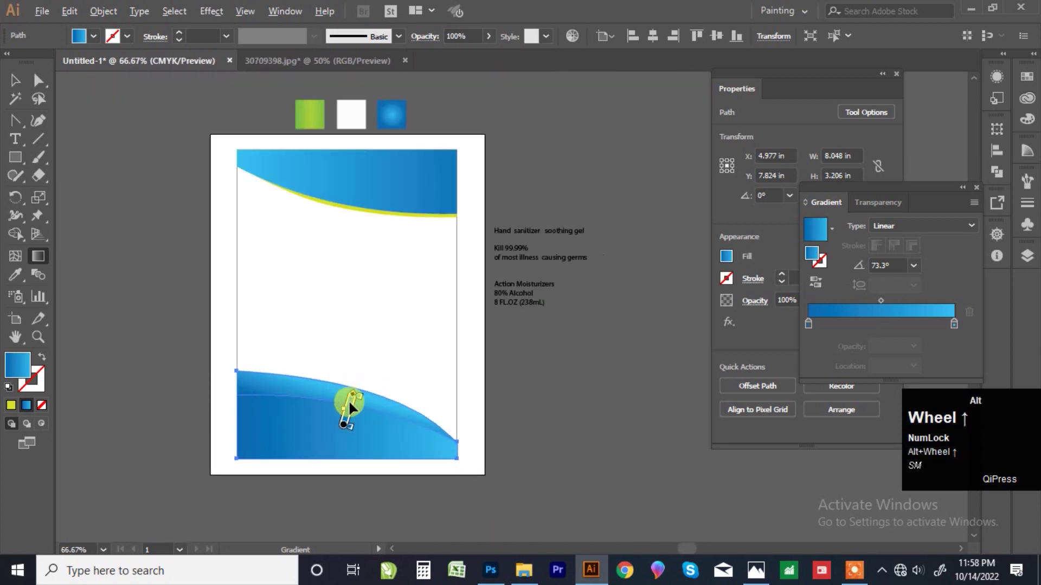
# Replace the yellow strip under the top wave with the blue gradient
pyautogui.scroll(3)
pyautogui.click(22, 93)
pyautogui.scroll(-3)
pyautogui.click(484, 317)
pyautogui.scroll(3)
pyautogui.scroll(3)
pyautogui.click(366, 251)
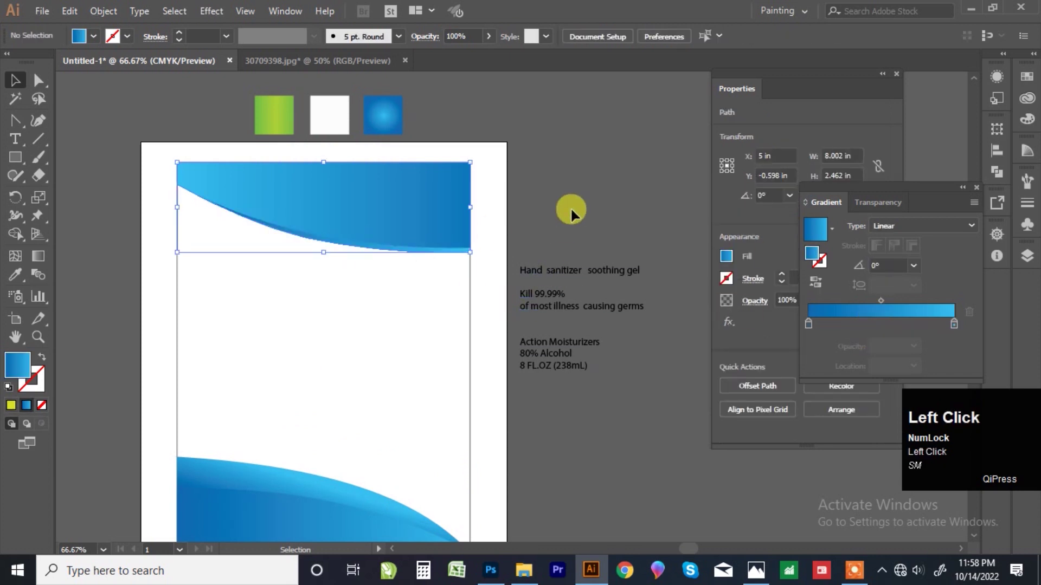
# Copy the circular germ pattern from the jpg document into the label and enlarge it over the top wave
pyautogui.scroll(-3)
pyautogui.scroll(3)
pyautogui.click(544, 214)
pyautogui.scroll(-3)
pyautogui.click(510, 214)
pyautogui.scroll(3)
pyautogui.click(369, 217)
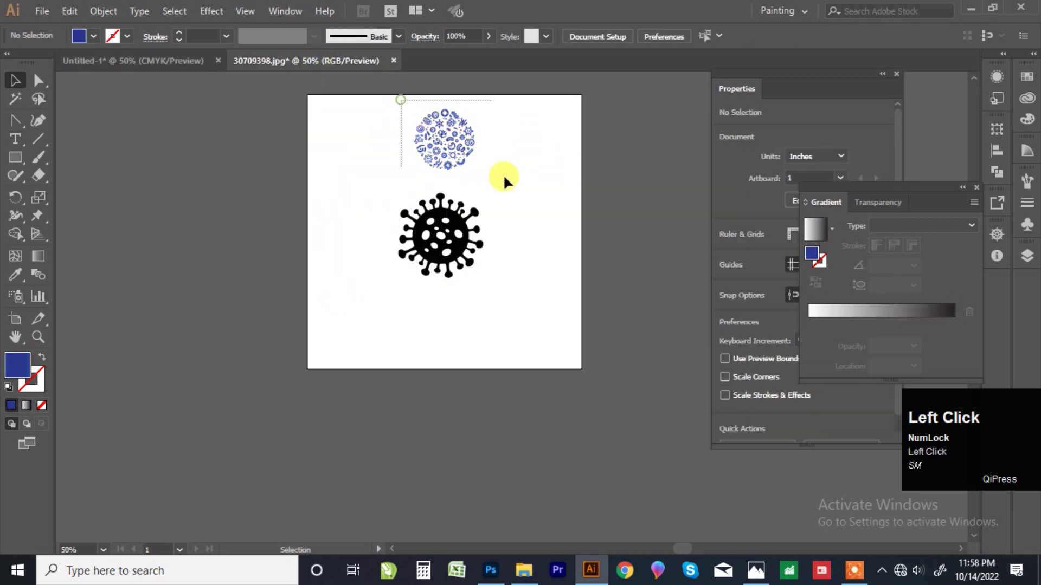
pyautogui.scroll(3)
pyautogui.scroll(-3)
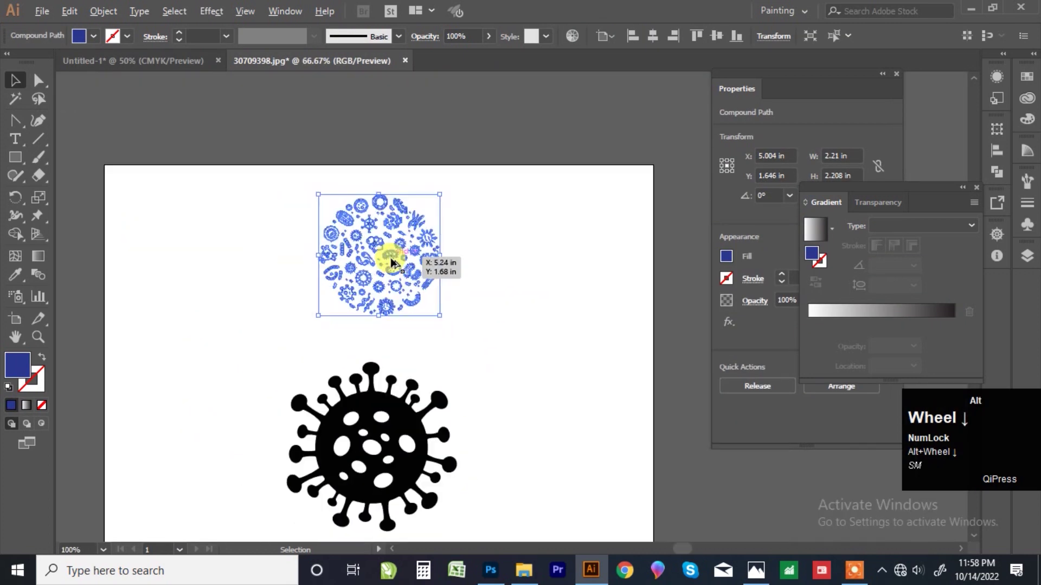
pyautogui.scroll(-3)
pyautogui.moveTo(233, 101); pyautogui.dragTo(528, 204)
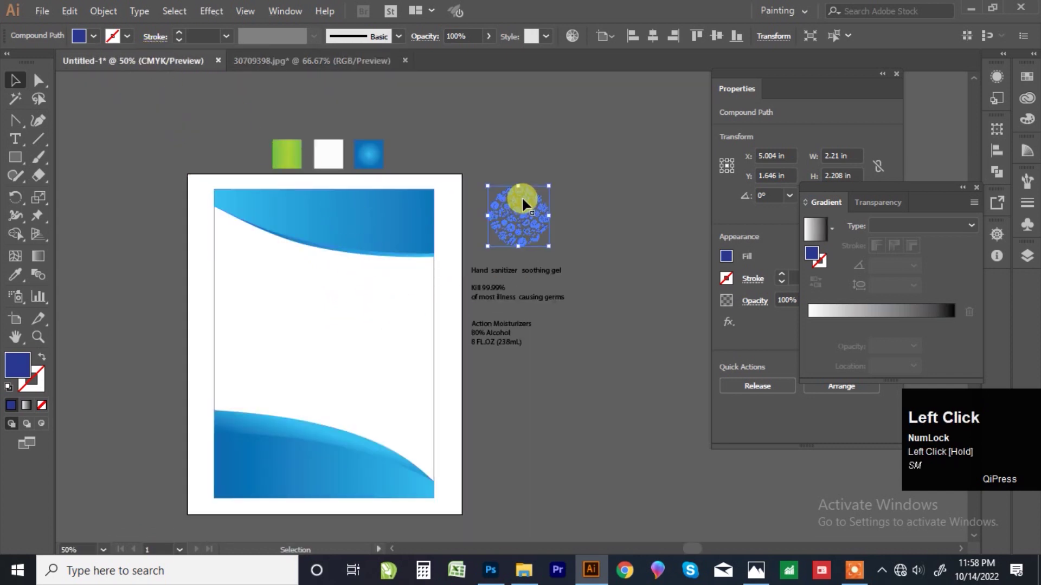
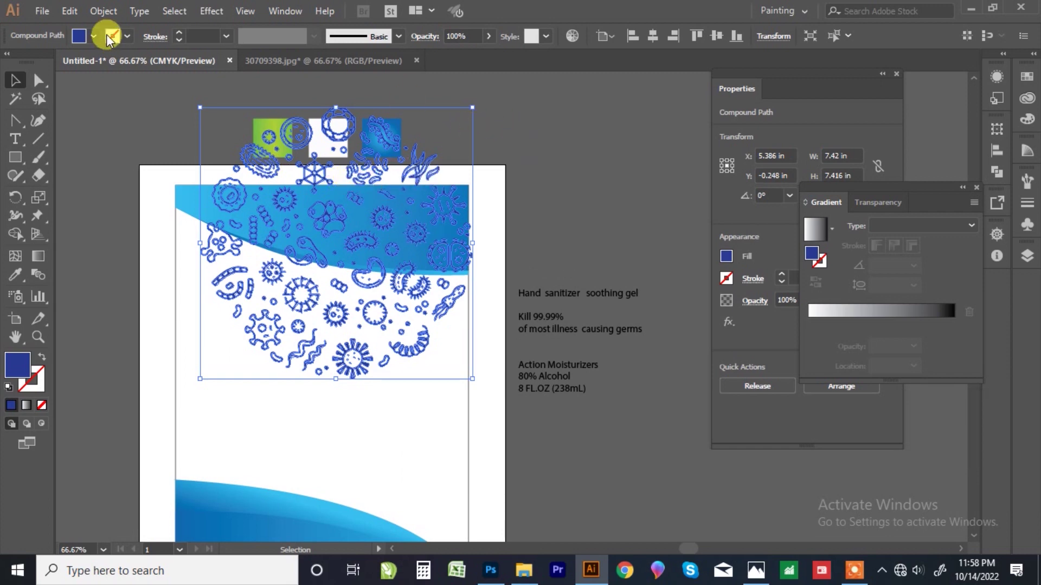
pyautogui.moveTo(111, 19); pyautogui.dragTo(217, 200)
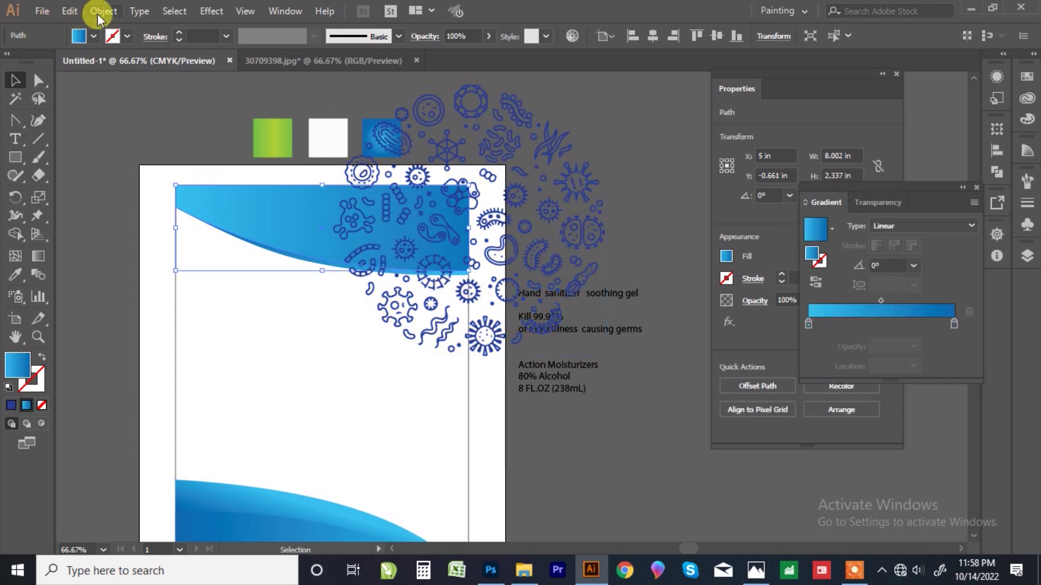
# Paste a copy of the top wave in front and position the germ pattern over it
pyautogui.click(108, 19)
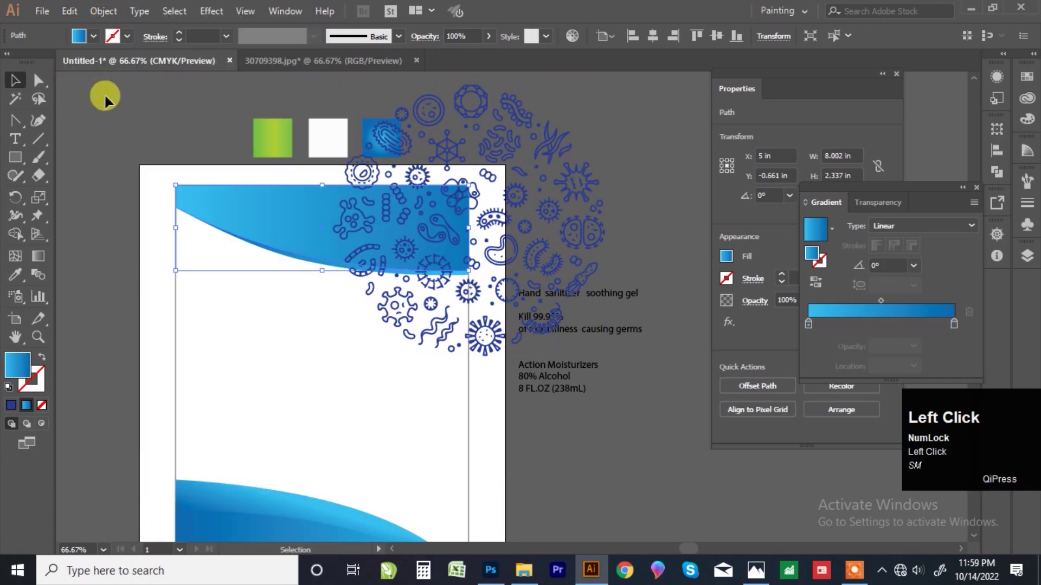
pyautogui.click(76, 21)
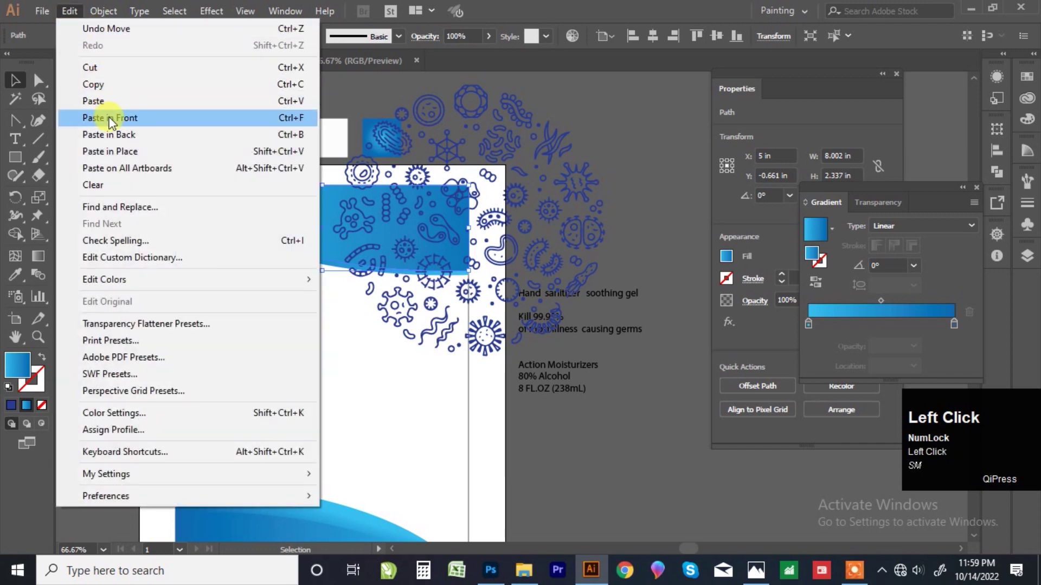
pyautogui.click(116, 124)
pyautogui.scroll(-3)
pyautogui.scroll(3)
pyautogui.moveTo(227, 215); pyautogui.dragTo(172, 208)
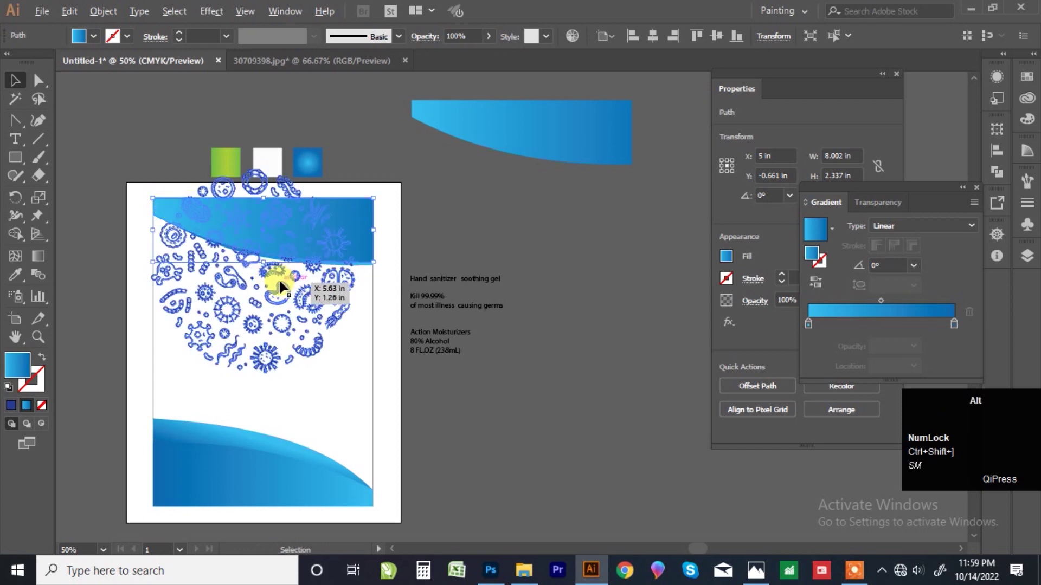
# Select the germ pattern with the top wave copy and make a clipping mask
pyautogui.click(282, 279)
pyautogui.scroll(3)
pyautogui.rightClick(275, 286)
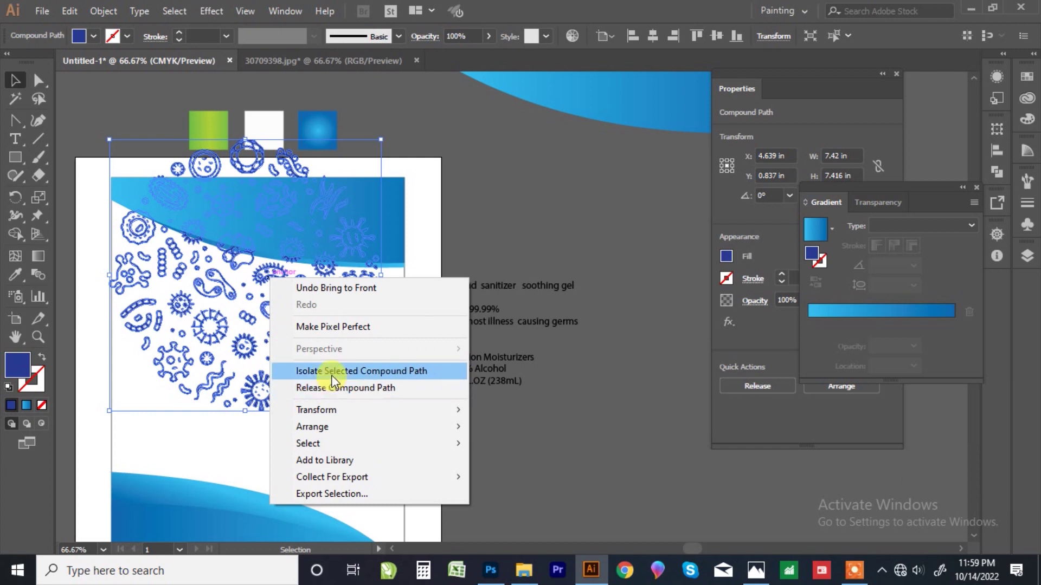
pyautogui.click(493, 184)
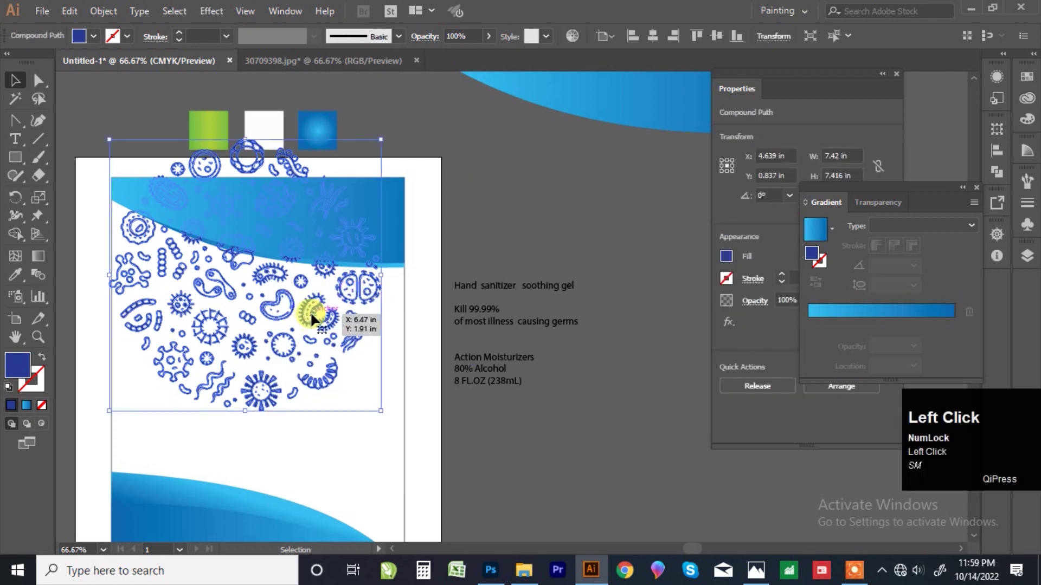
pyautogui.click(405, 197)
pyautogui.click(295, 311)
pyautogui.rightClick(297, 313)
pyautogui.click(367, 426)
# Make the clipped germ pattern white and lower its opacity to about 12% as a faint texture
pyautogui.scroll(-3)
pyautogui.scroll(3)
pyautogui.moveTo(353, 239); pyautogui.dragTo(542, 49)
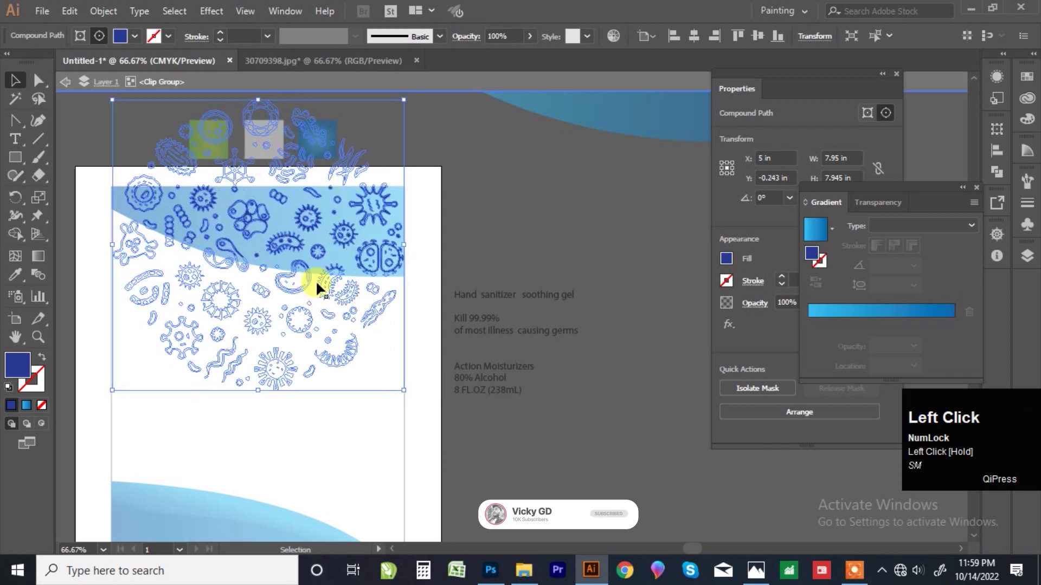
pyautogui.click(534, 46)
pyautogui.moveTo(528, 63); pyautogui.dragTo(483, 141)
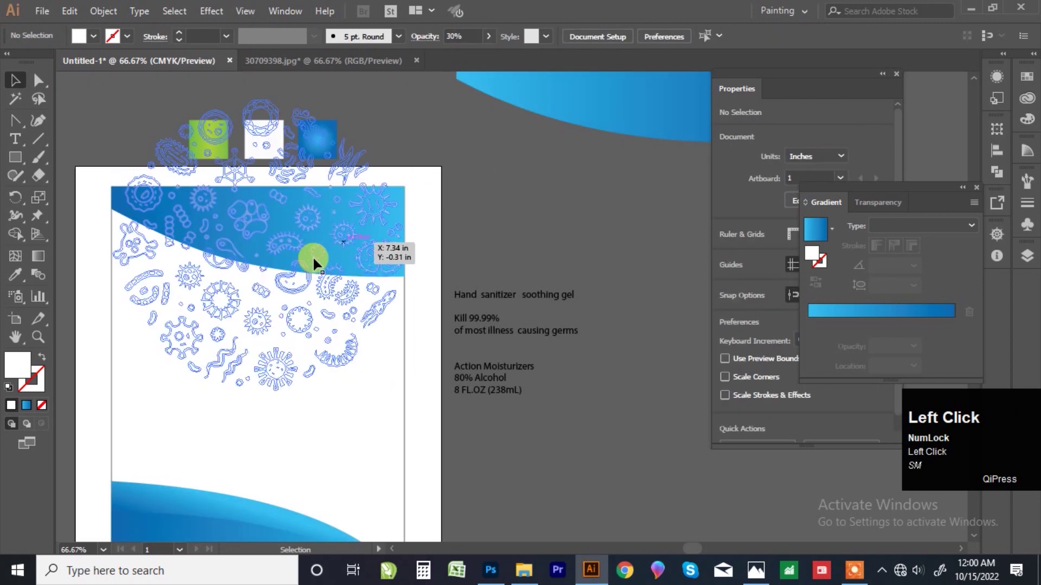
pyautogui.click(304, 219)
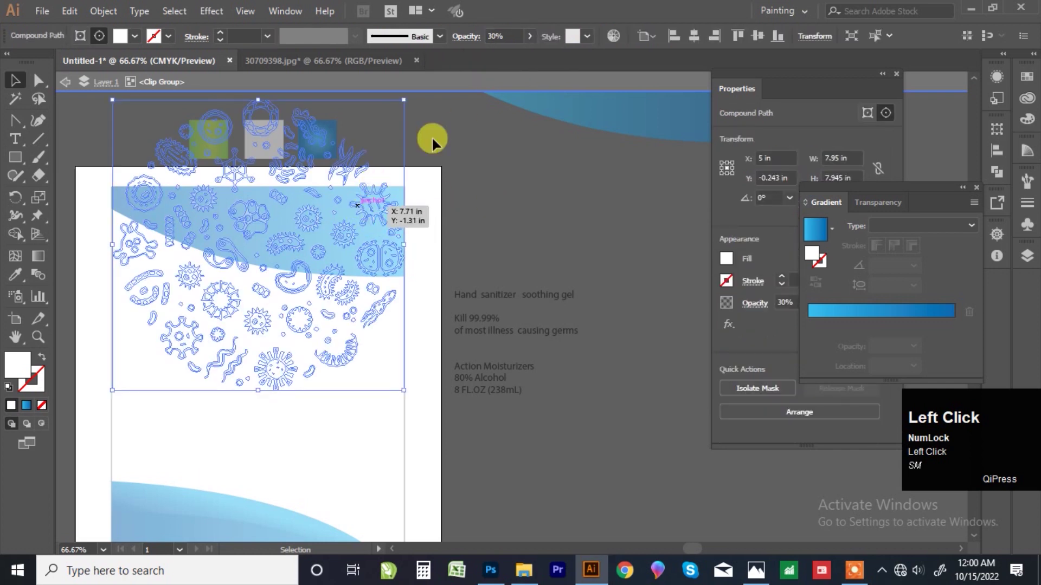
pyautogui.moveTo(487, 62); pyautogui.dragTo(483, 144)
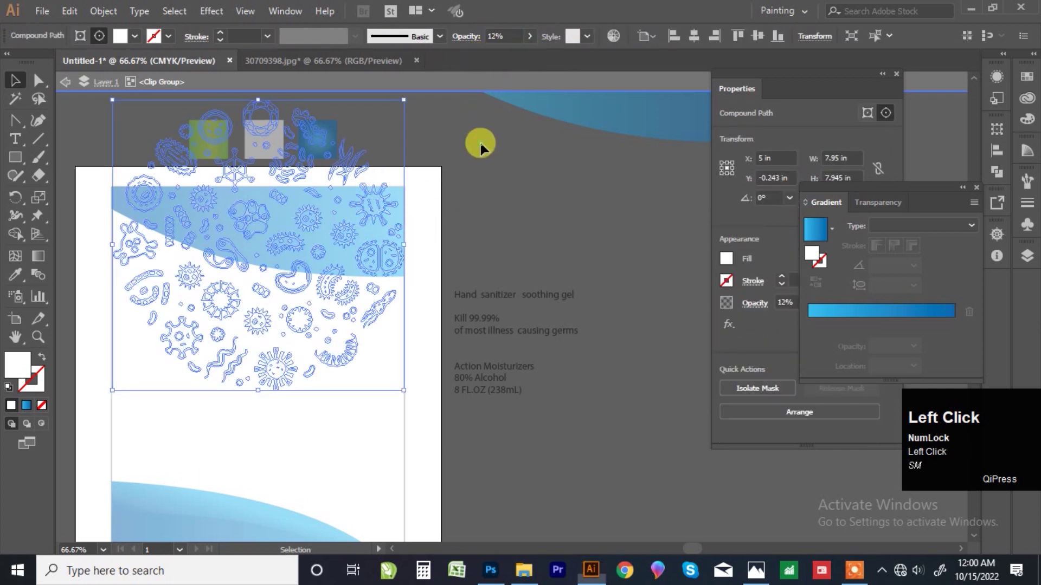
# Deselect the pattern and zoom out to view the whole label
pyautogui.scroll(-3)
pyautogui.click(428, 218)
pyautogui.scroll(-3)
pyautogui.scroll(3)
pyautogui.scroll(-3)
pyautogui.click(525, 88)
pyautogui.press('Delete')
# Place a germ pattern copy over the bottom wave band
pyautogui.click(596, 205)
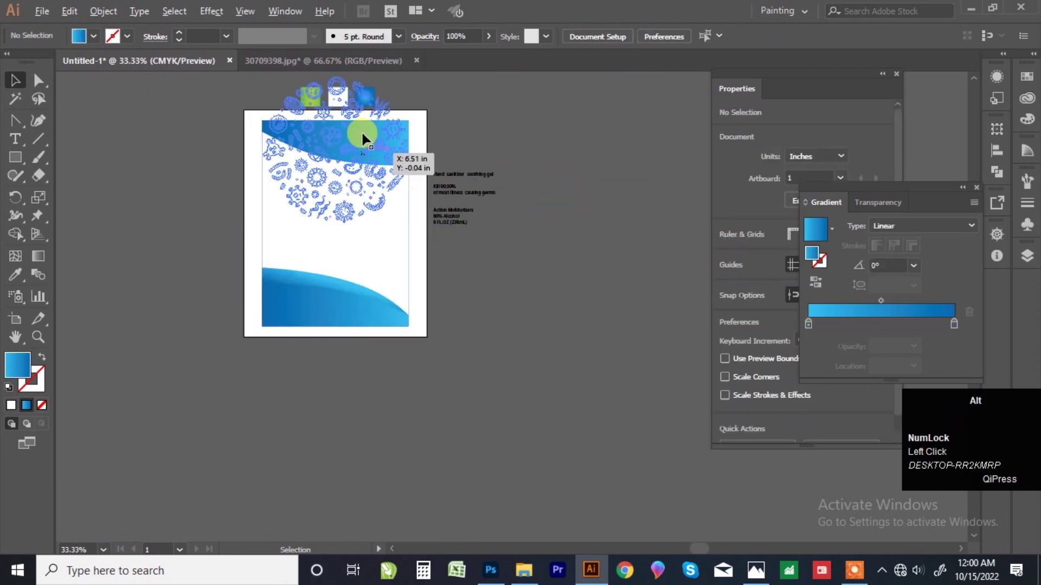
pyautogui.scroll(3)
pyautogui.click(489, 111)
pyautogui.click(306, 65)
pyautogui.moveTo(394, 241); pyautogui.dragTo(397, 296)
pyautogui.scroll(-3)
pyautogui.scroll(3)
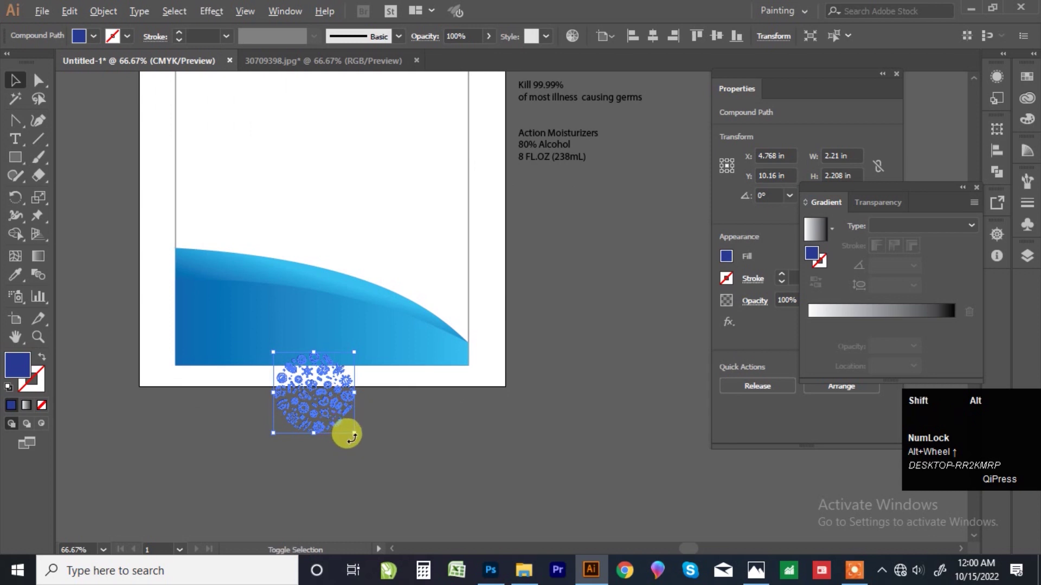
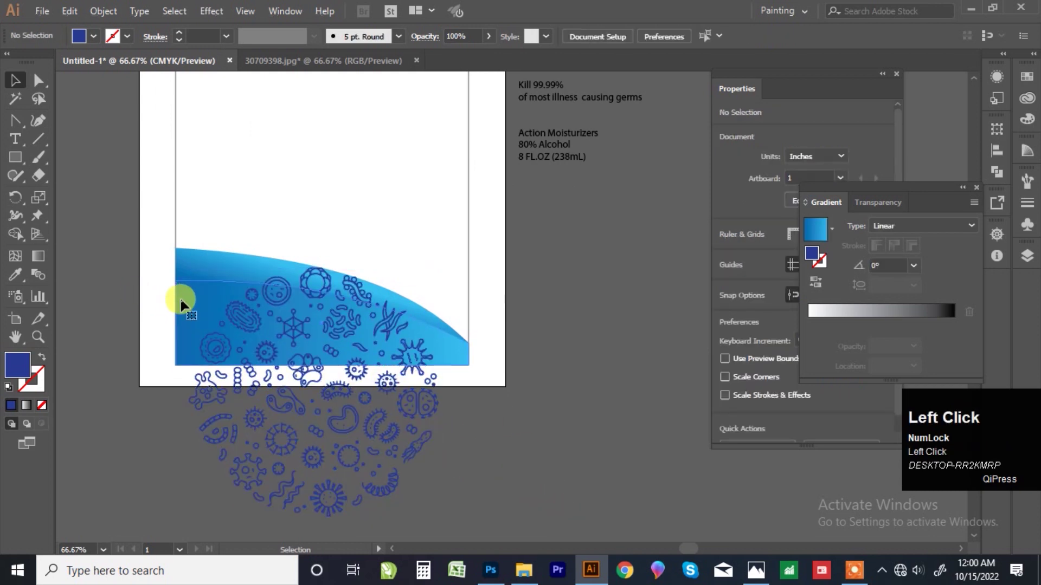
# Bring the bottom wave in front and clip the germ pattern to it as a faint texture
pyautogui.rightClick(204, 310)
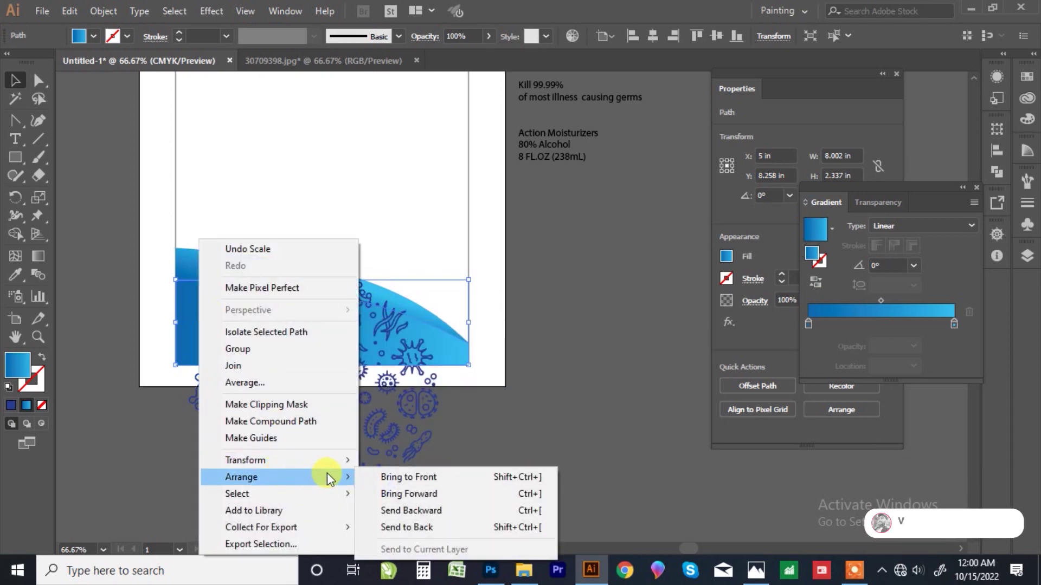
pyautogui.click(431, 486)
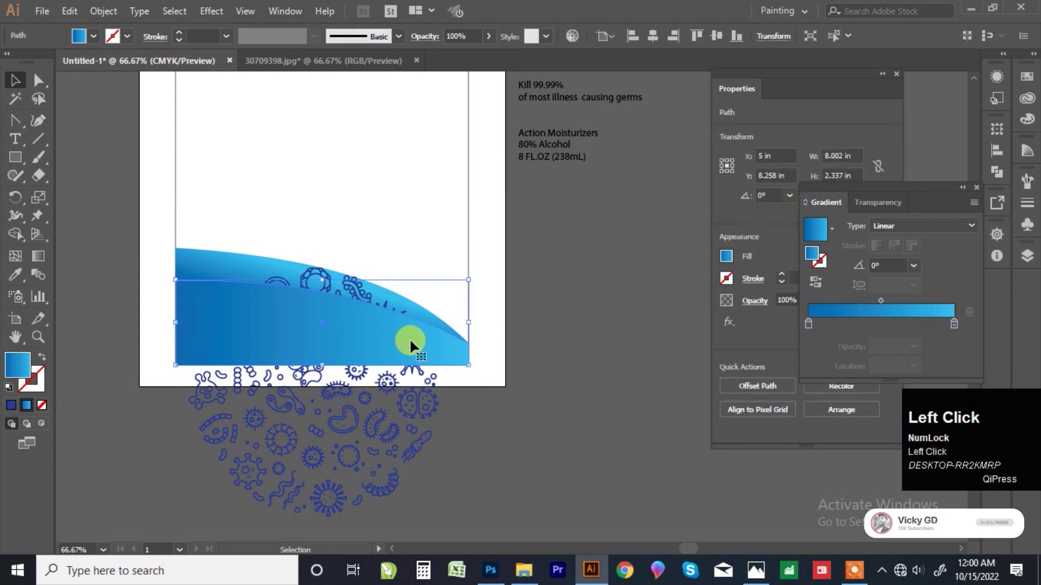
pyautogui.click(408, 399)
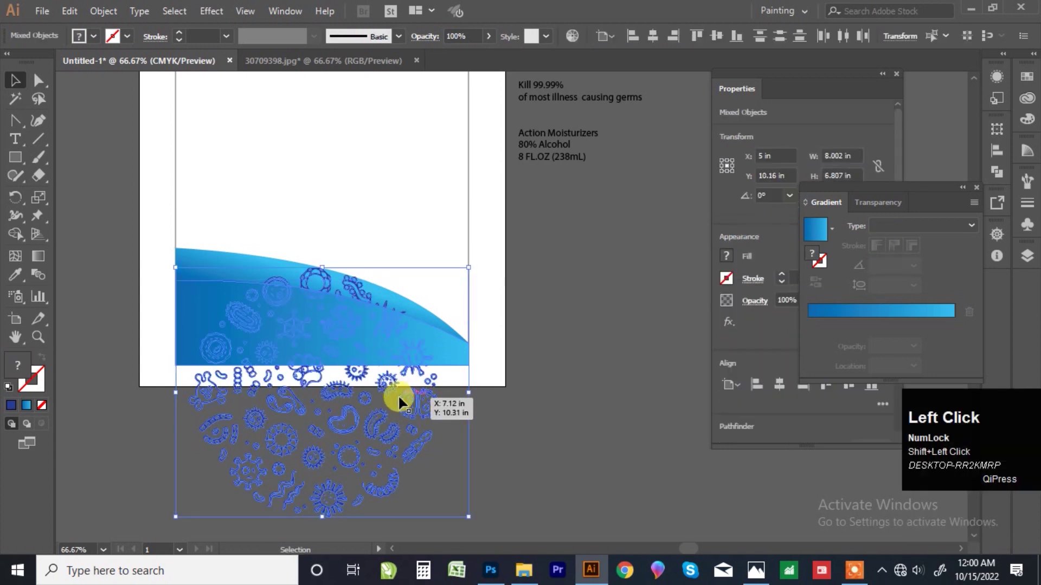
pyautogui.rightClick(407, 403)
pyautogui.click(458, 289)
pyautogui.scroll(3)
pyautogui.moveTo(348, 333); pyautogui.dragTo(291, 333)
pyautogui.scroll(-3)
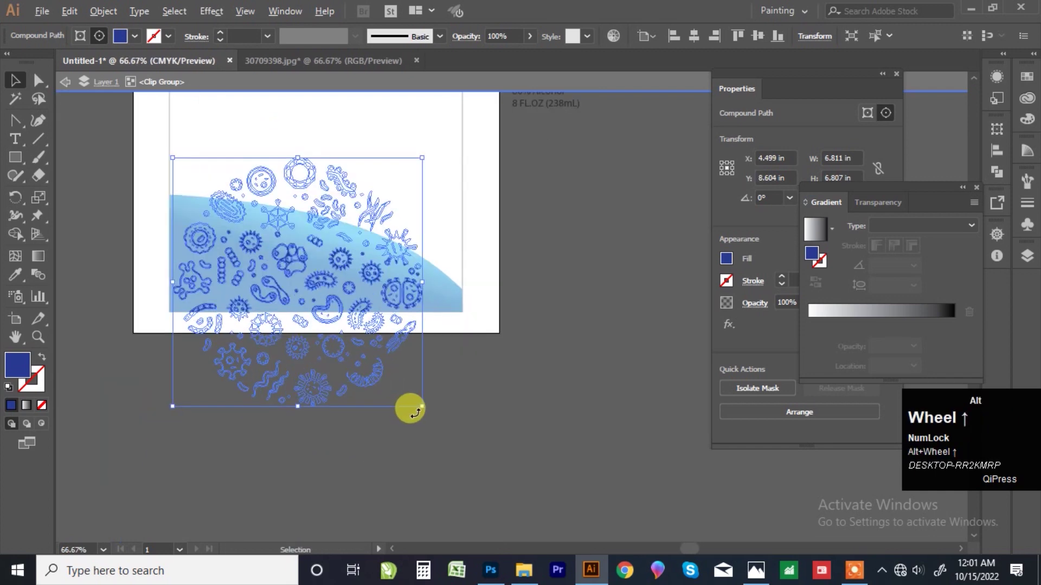
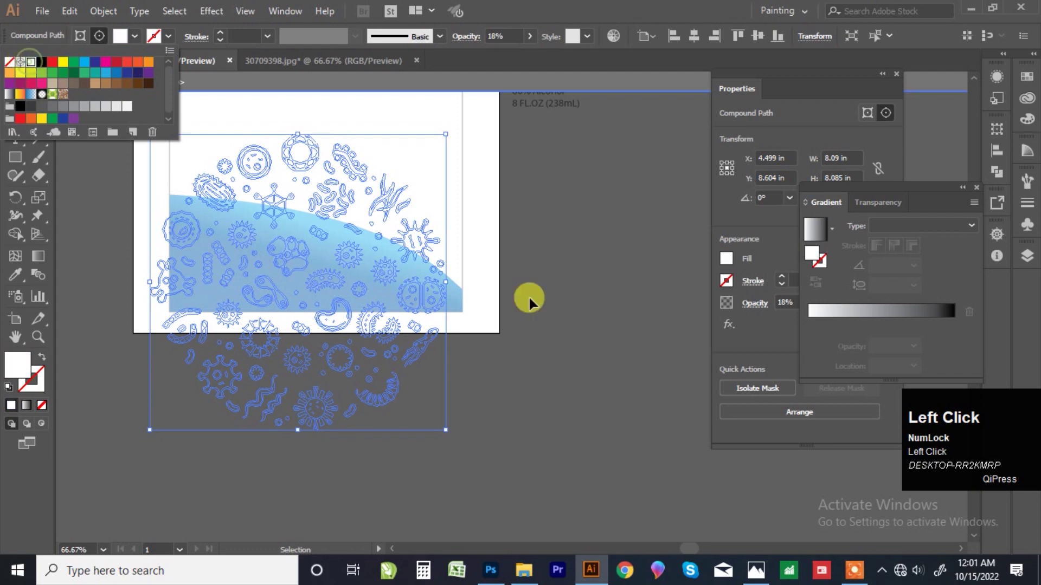
pyautogui.scroll(-3)
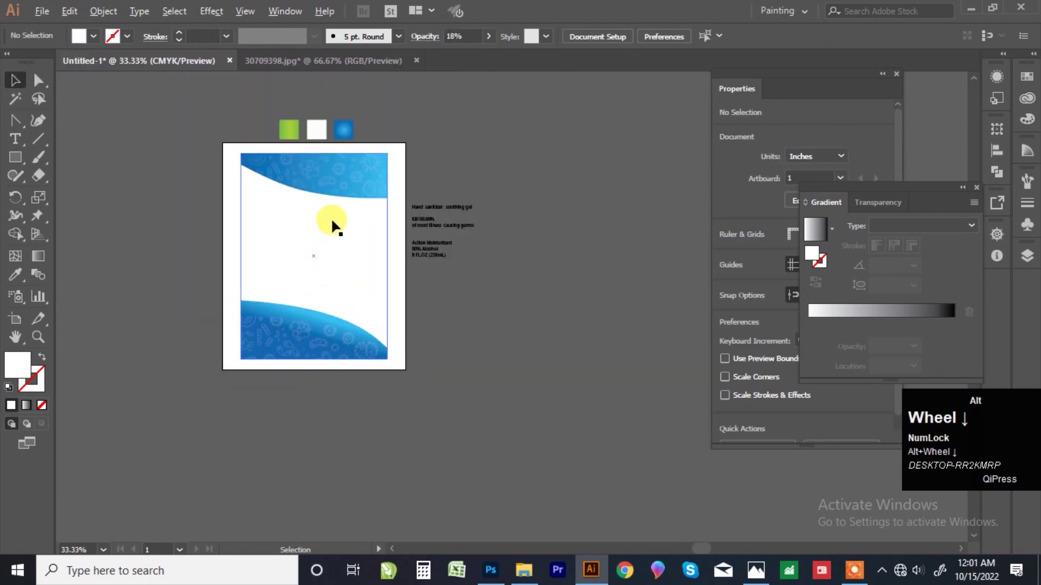
# Paste the germ pattern over the bottom blue wave and place a copy of the wave in front as a mask
pyautogui.scroll(3)
pyautogui.click(522, 357)
pyautogui.scroll(3)
pyautogui.click(340, 373)
pyautogui.moveTo(815, 332); pyautogui.dragTo(811, 326)
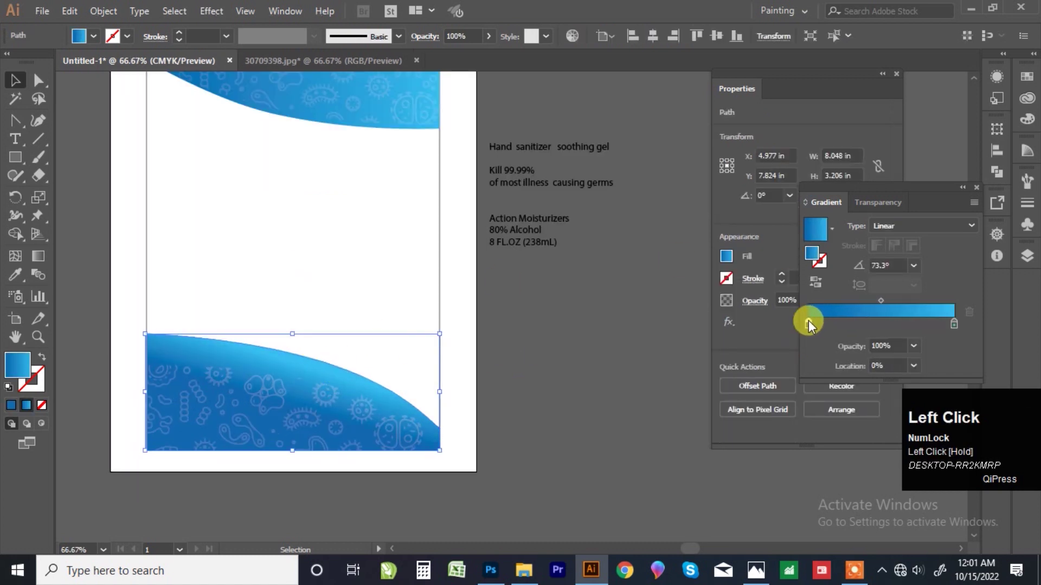
pyautogui.press('ctrl+z')
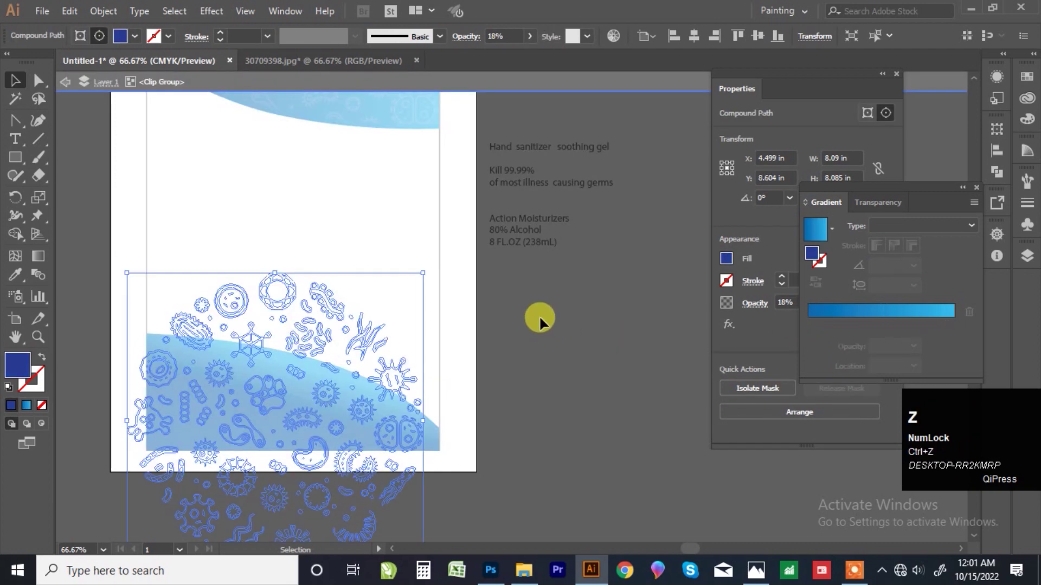
pyautogui.scroll(-3)
pyautogui.scroll(3)
pyautogui.press('ctrl+z')
pyautogui.press('ctrl+shift+z')
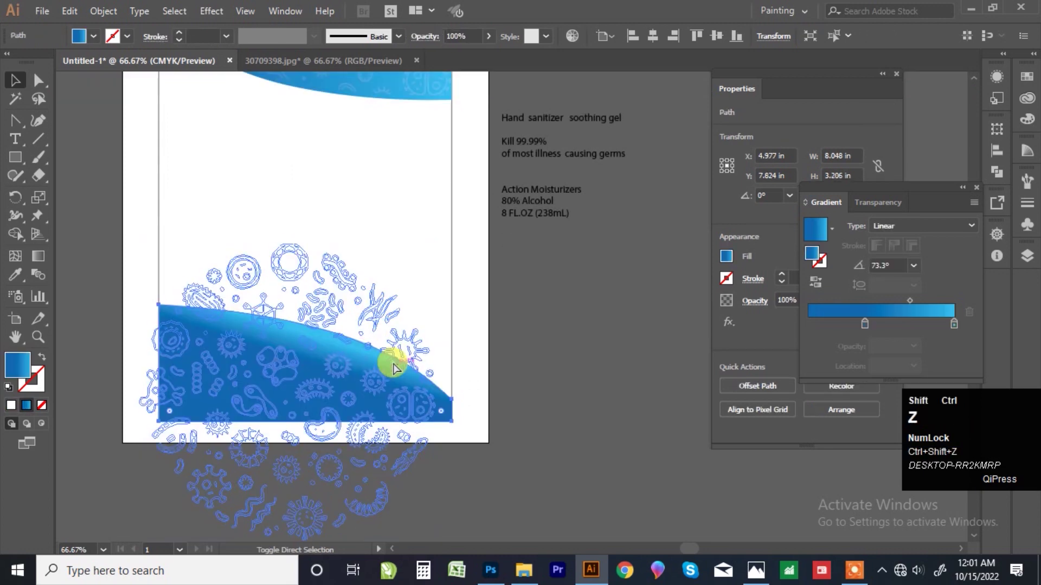
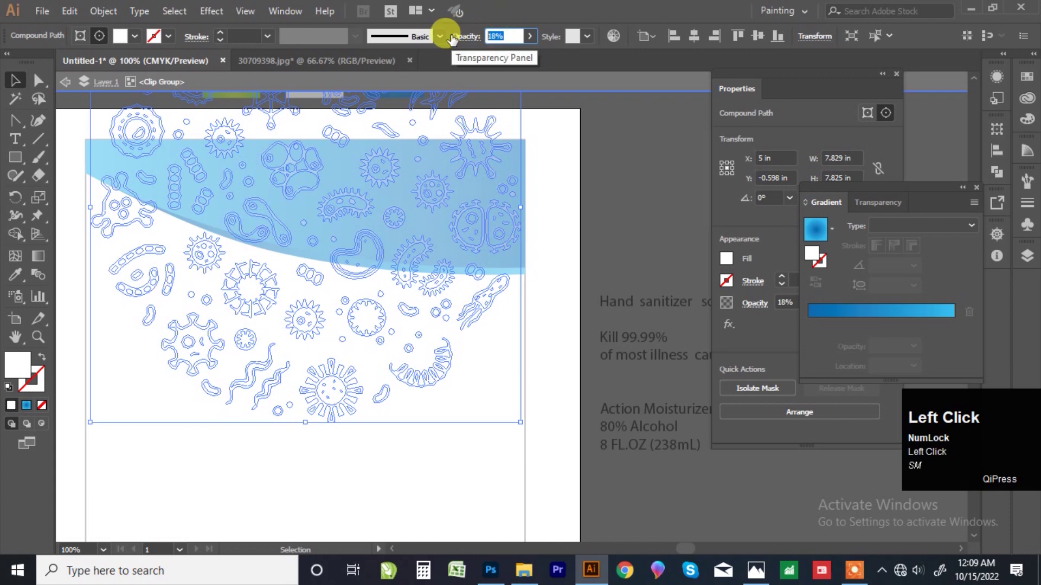
# Lower the masked pattern's opacity to a faint texture and turn to the label's product text
pyautogui.press('1')
pyautogui.click(652, 217)
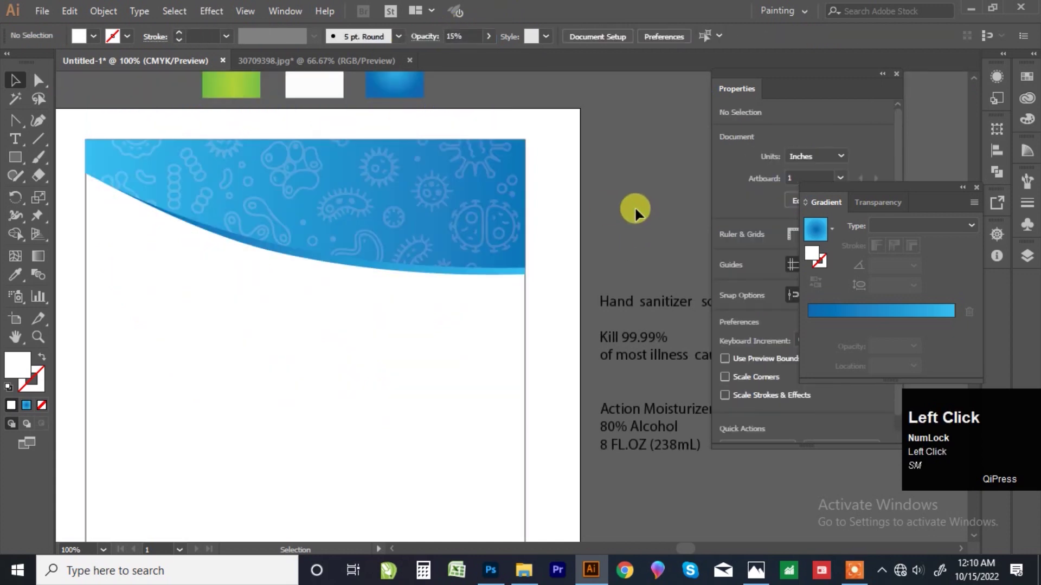
pyautogui.scroll(-3)
pyautogui.click(486, 204)
pyautogui.scroll(3)
pyautogui.click(392, 282)
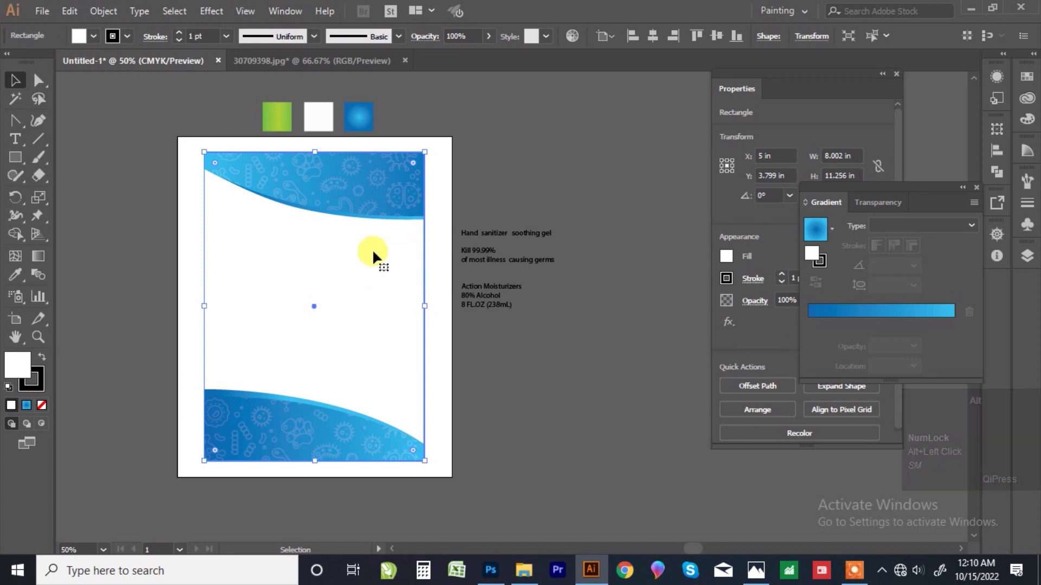
pyautogui.press('alt+Num_Lock')
# Retype the heading as HAND SANITIZER in caps on two lines and scale it up large
pyautogui.click(488, 244)
pyautogui.scroll(3)
pyautogui.moveTo(490, 235); pyautogui.dragTo(464, 235)
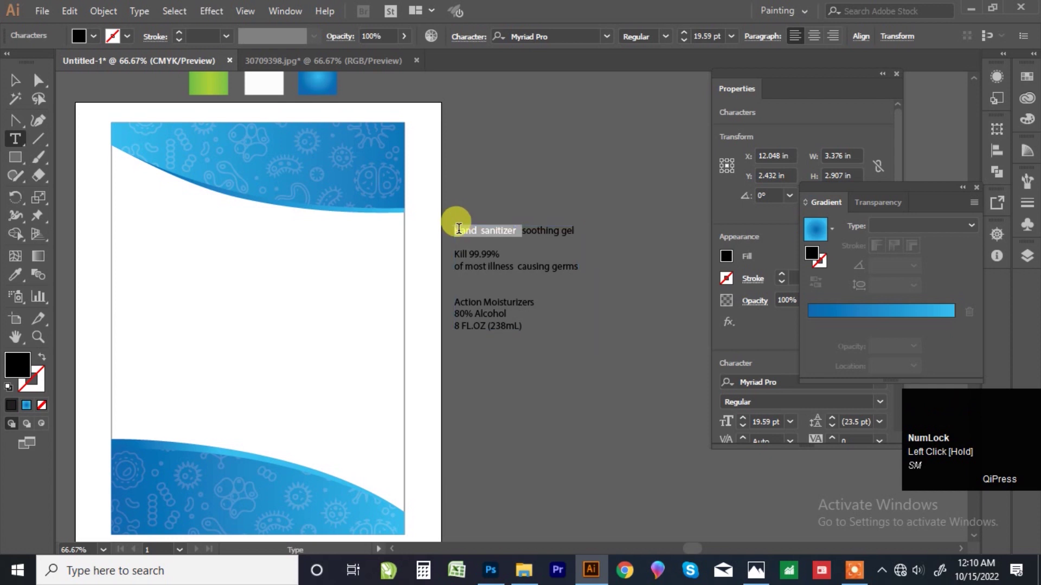
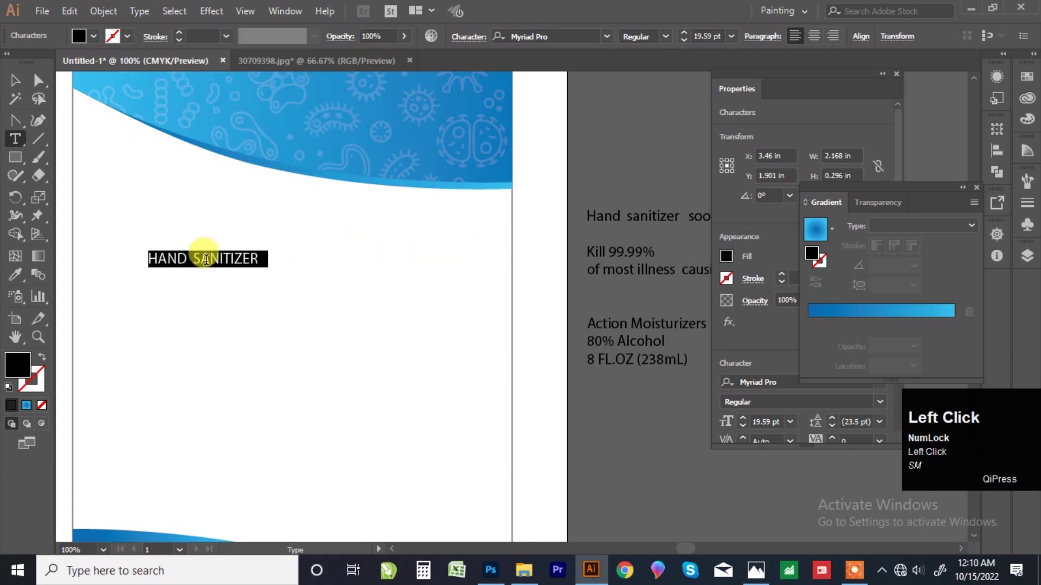
pyautogui.press('Return')
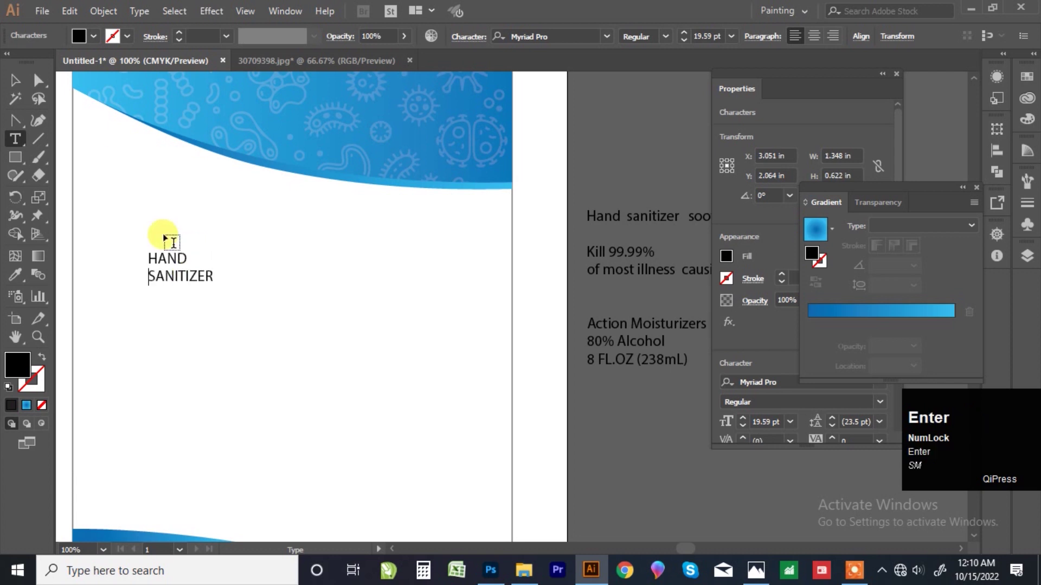
pyautogui.moveTo(18, 89); pyautogui.dragTo(601, 19)
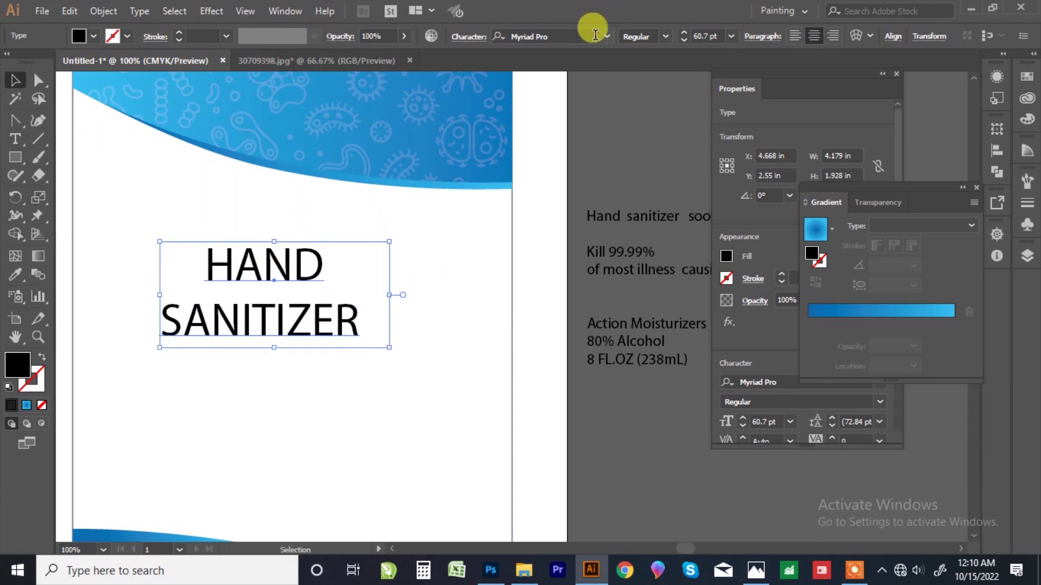
pyautogui.click(613, 47)
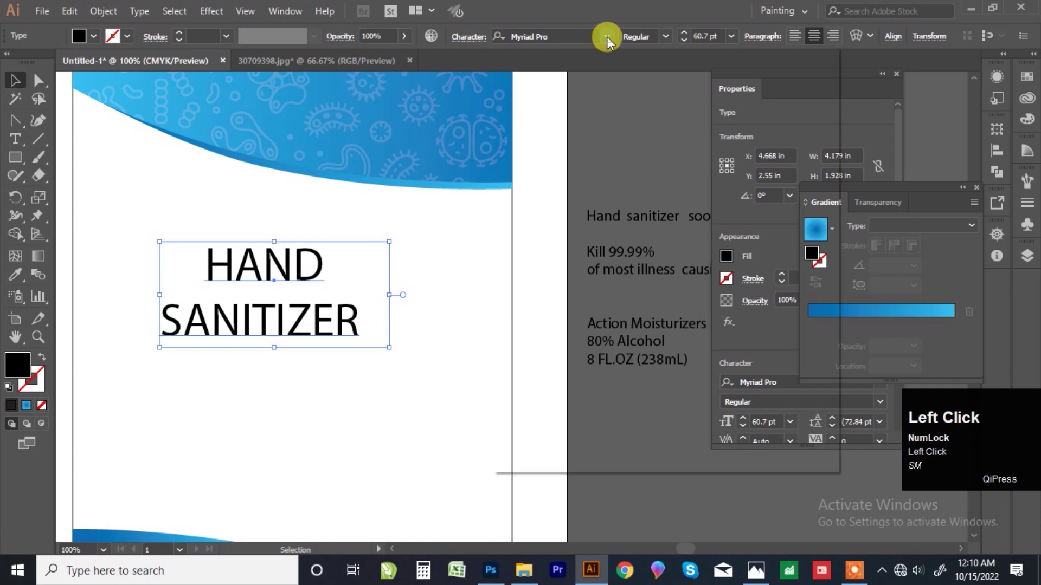
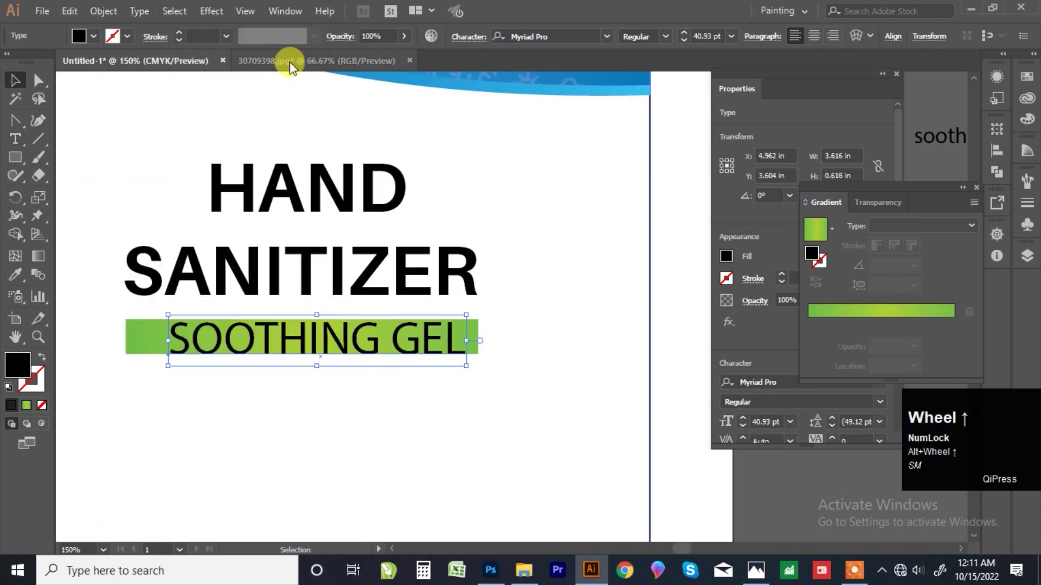
# Set SOOTHING GEL in Aileron Bold white type with wider tracking
pyautogui.click(611, 48)
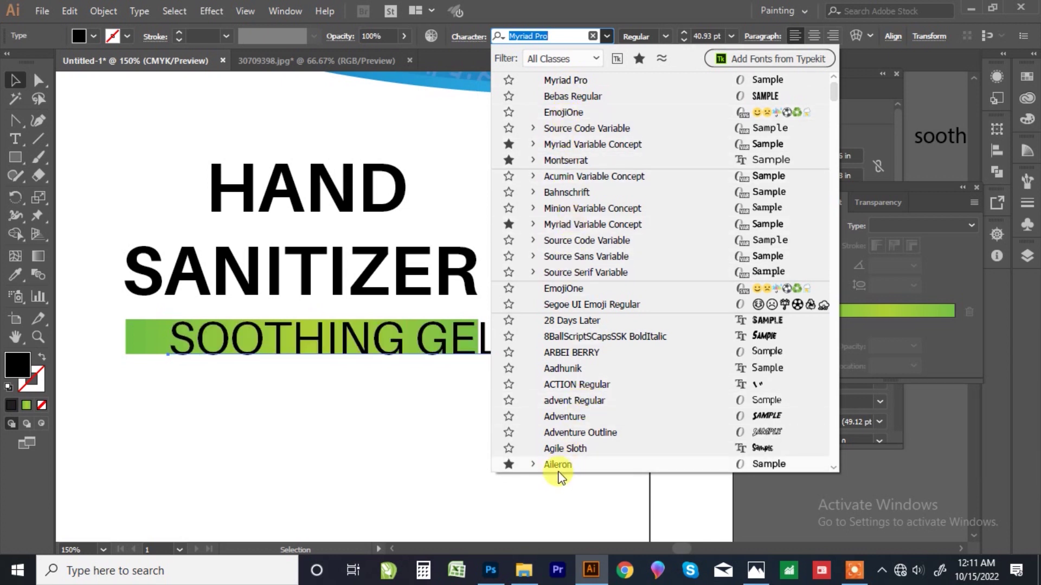
pyautogui.click(568, 474)
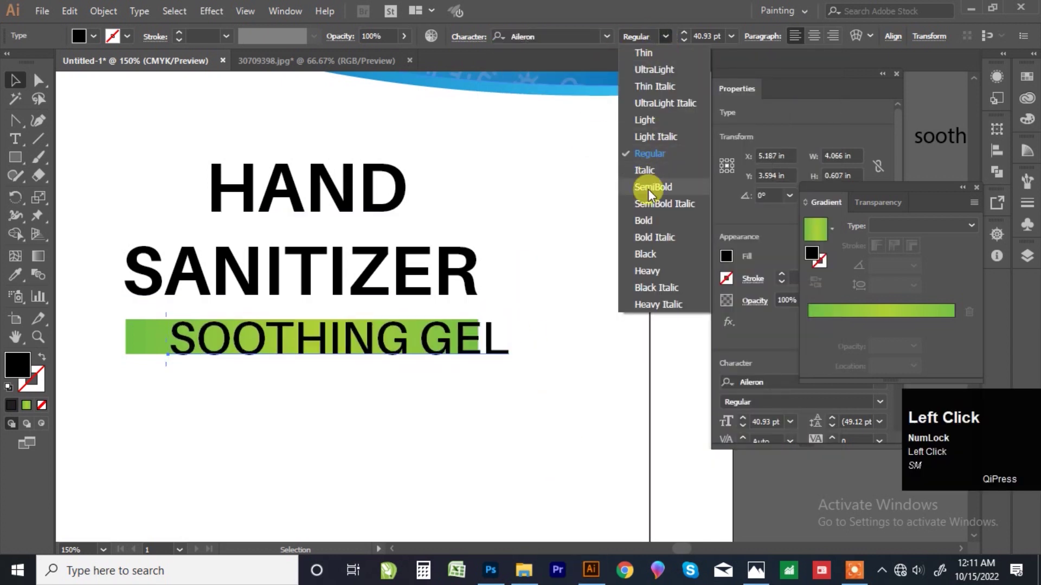
pyautogui.click(656, 226)
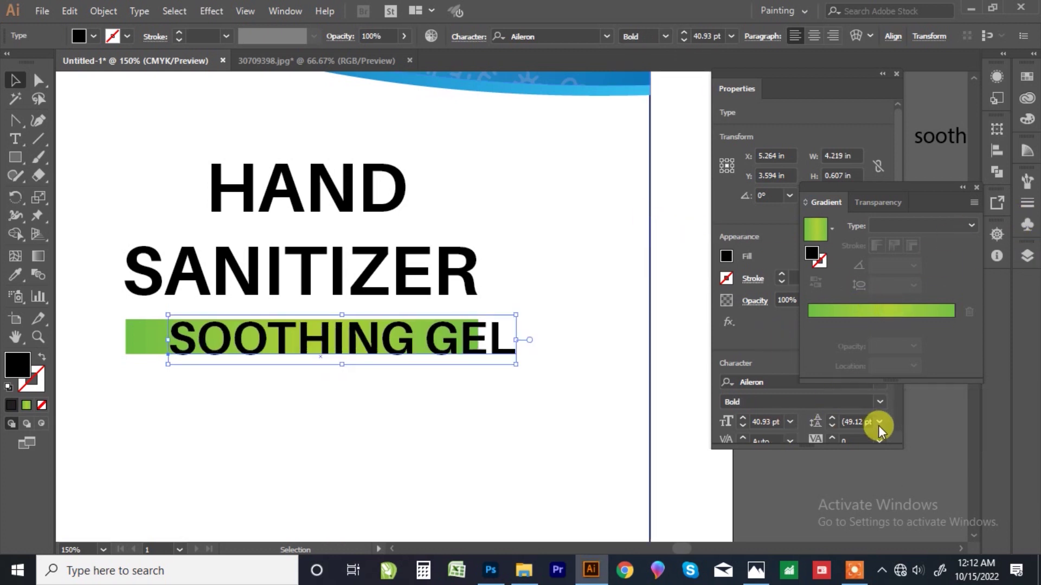
pyautogui.click(902, 414)
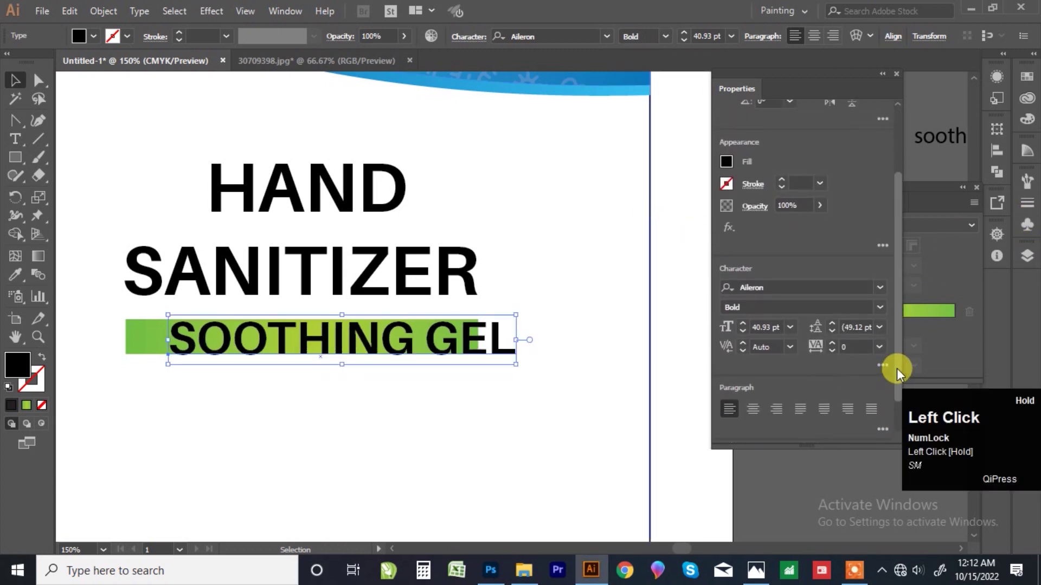
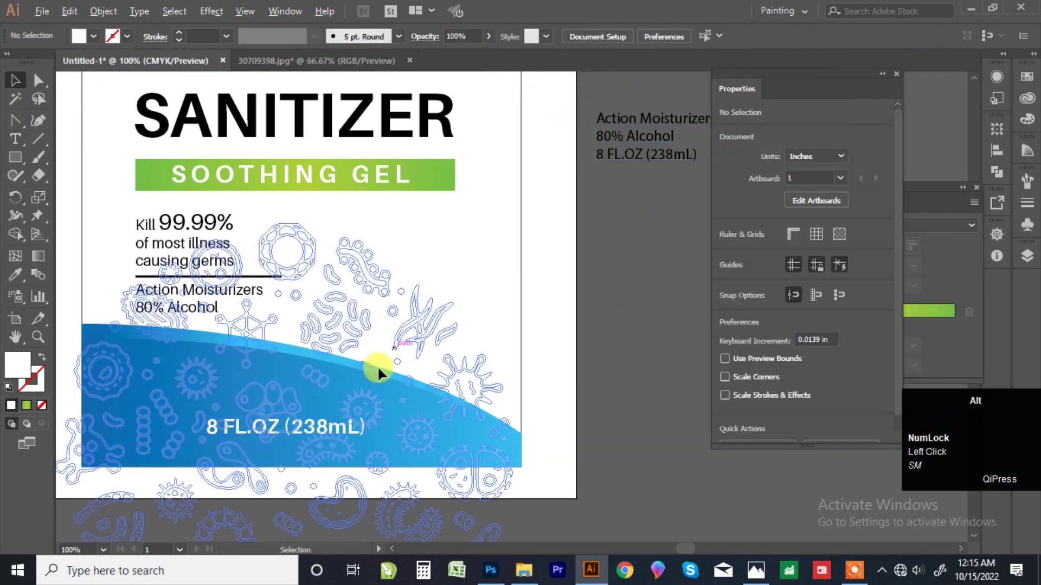
# Lay out the Kill 99.99% claim, alcohol lines and 8 FL.OZ volume text below the headline
pyautogui.click(527, 463)
pyautogui.scroll(3)
pyautogui.click(342, 400)
pyautogui.click(360, 410)
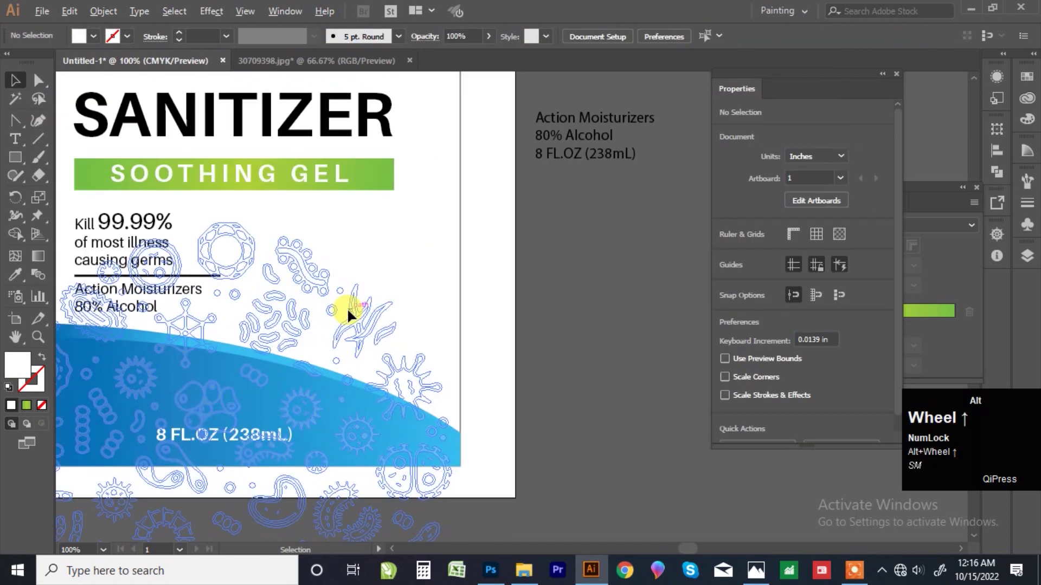
pyautogui.scroll(3)
# Place the black virus icon beside the claim text and scale it to size
pyautogui.moveTo(536, 294); pyautogui.dragTo(395, 397)
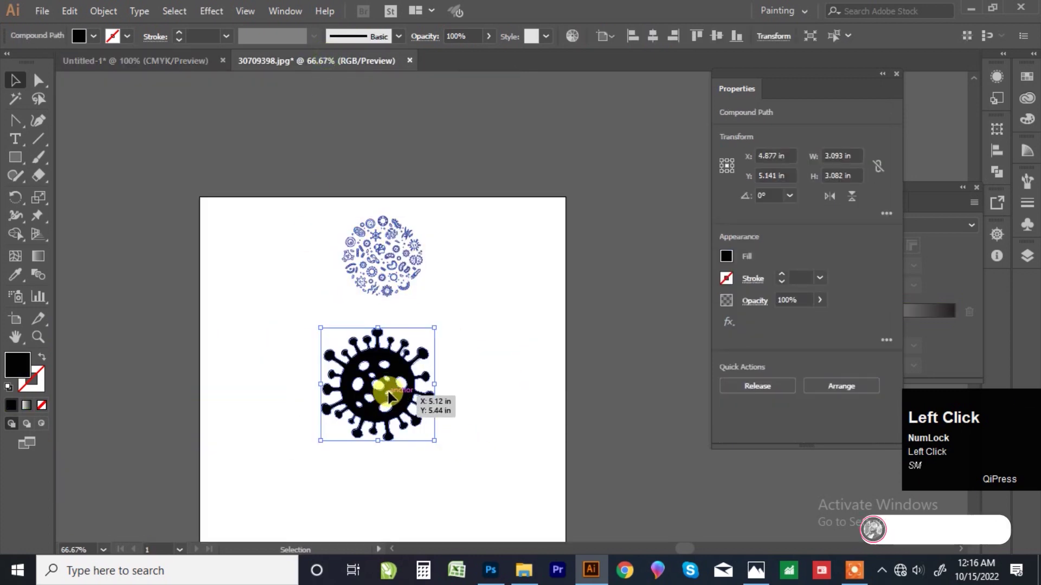
pyautogui.moveTo(143, 90); pyautogui.dragTo(373, 261)
pyautogui.moveTo(373, 279); pyautogui.dragTo(420, 216)
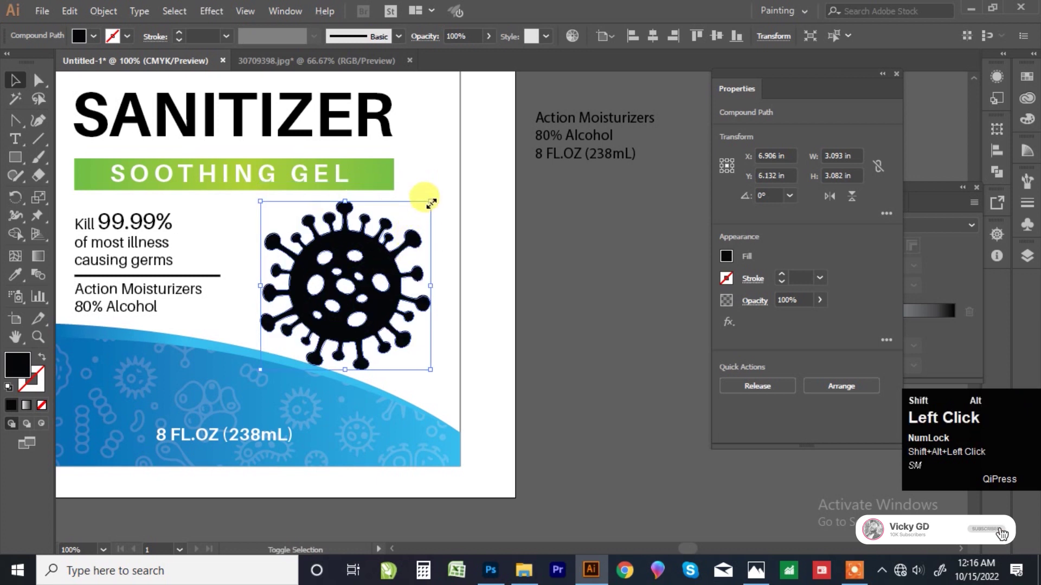
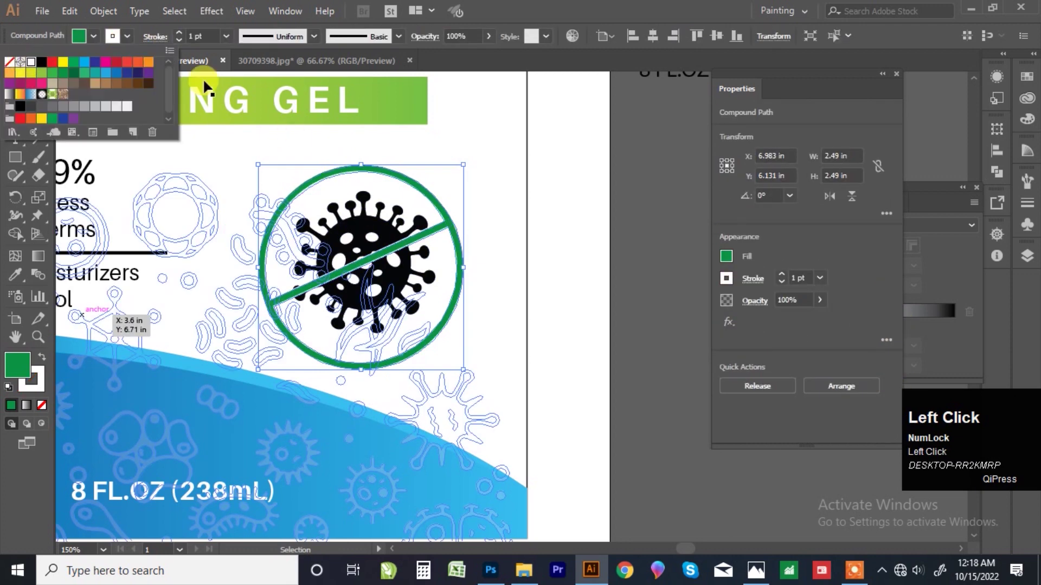
# Recolour the virus inside the icon with the wave's blue using the Eyedropper
pyautogui.click(184, 40)
pyautogui.click(536, 178)
pyautogui.scroll(-3)
pyautogui.click(549, 260)
pyautogui.scroll(3)
pyautogui.click(409, 255)
pyautogui.scroll(3)
pyautogui.scroll(-3)
pyautogui.doubleClick(20, 285)
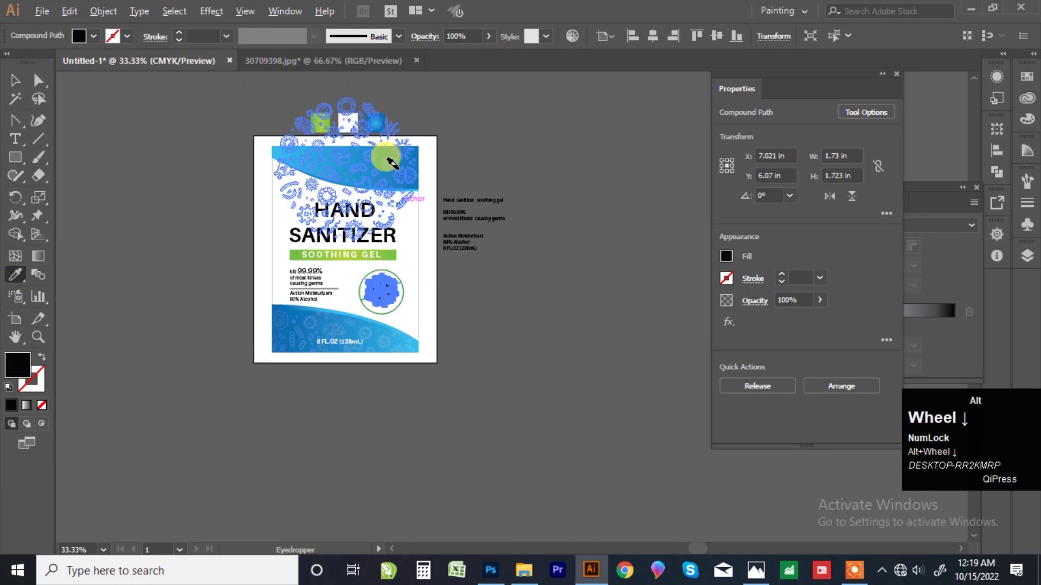
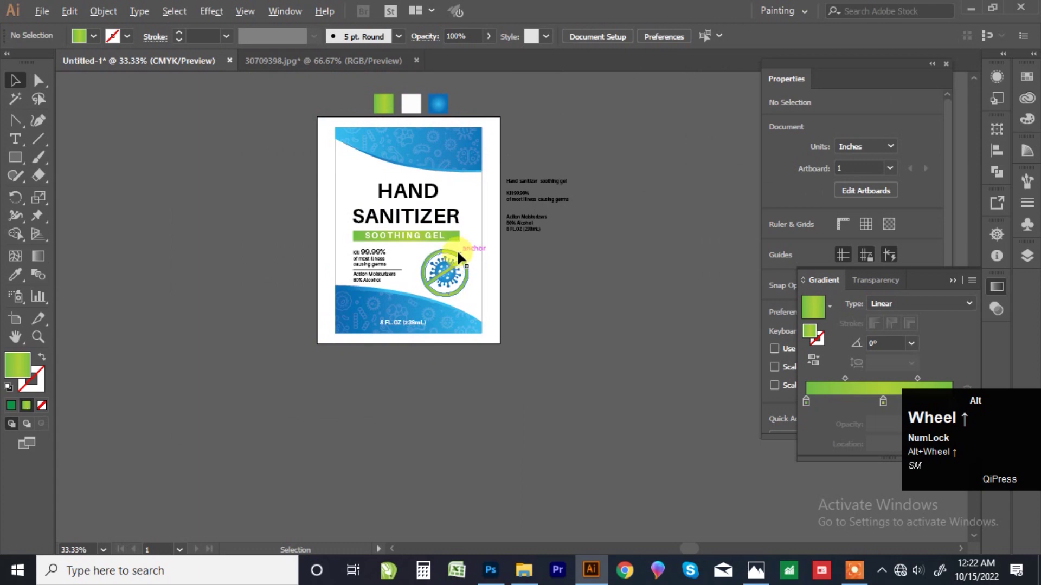
# Add a lighter yellow-green middle stop to the SOOTHING GEL bar's gradient
pyautogui.scroll(3)
pyautogui.click(405, 239)
pyautogui.scroll(3)
pyautogui.moveTo(487, 320); pyautogui.dragTo(735, 331)
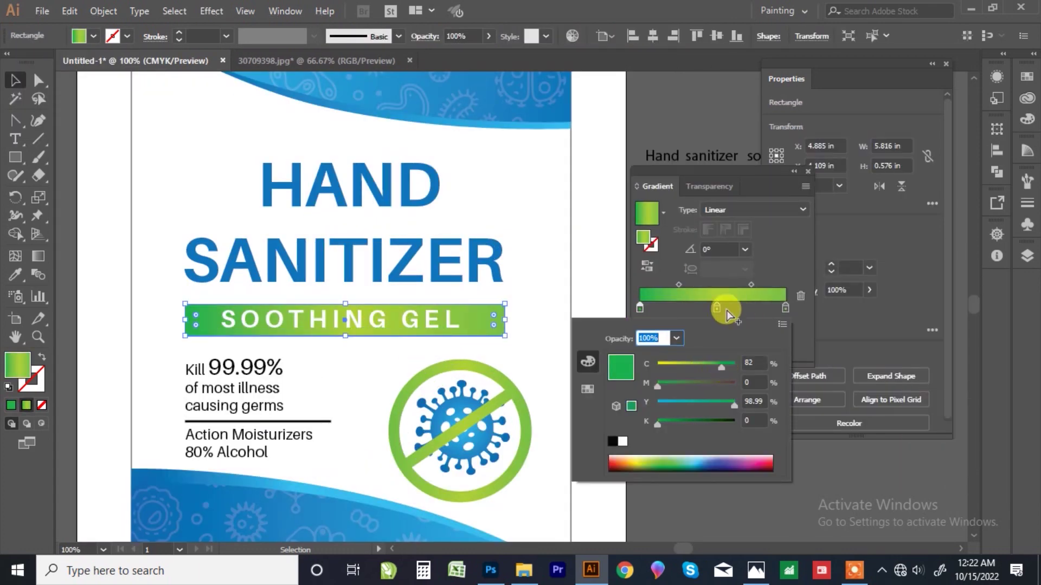
pyautogui.moveTo(791, 315); pyautogui.dragTo(691, 123)
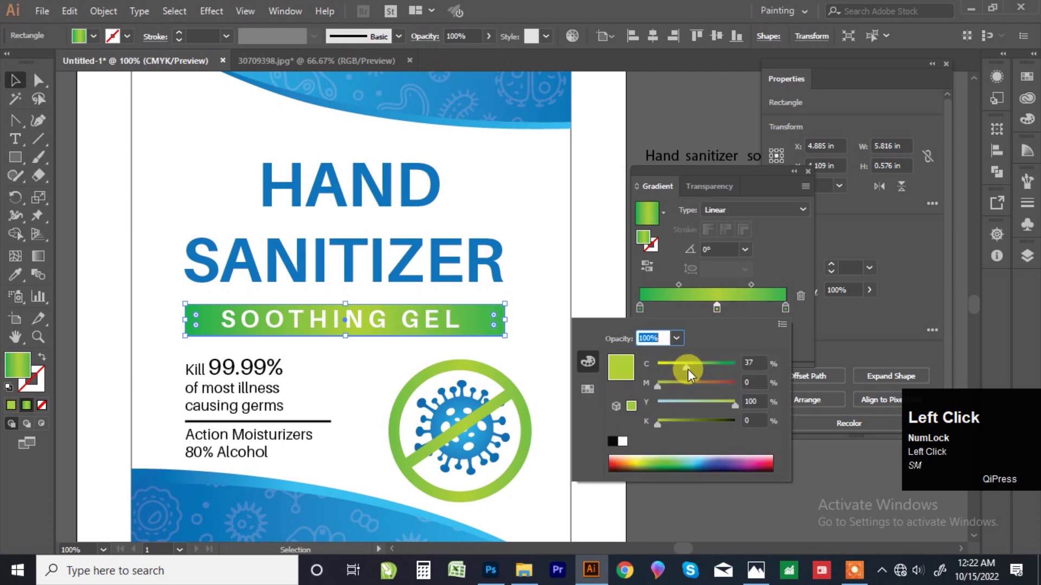
pyautogui.scroll(-3)
pyautogui.scroll(3)
# Colour the HAND SANITIZER headline and the 99.99% figure blue
pyautogui.click(360, 259)
pyautogui.press('Right')
pyautogui.click(472, 43)
pyautogui.moveTo(441, 281); pyautogui.dragTo(521, 43)
pyautogui.scroll(3)
pyautogui.click(362, 187)
pyautogui.moveTo(953, 329); pyautogui.dragTo(520, 49)
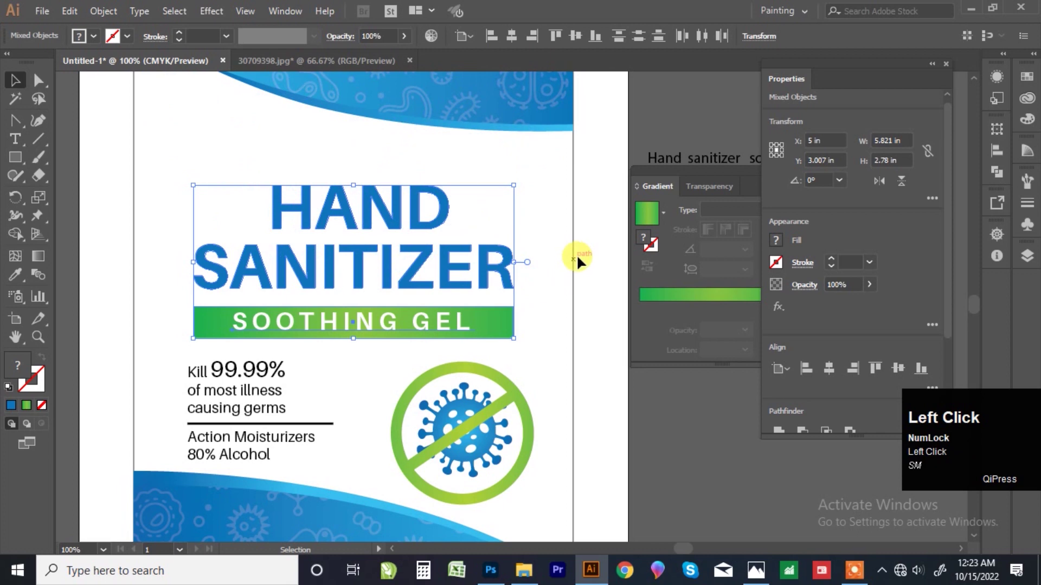
pyautogui.scroll(-3)
pyautogui.click(557, 143)
pyautogui.scroll(3)
pyautogui.scroll(3)
pyautogui.click(276, 284)
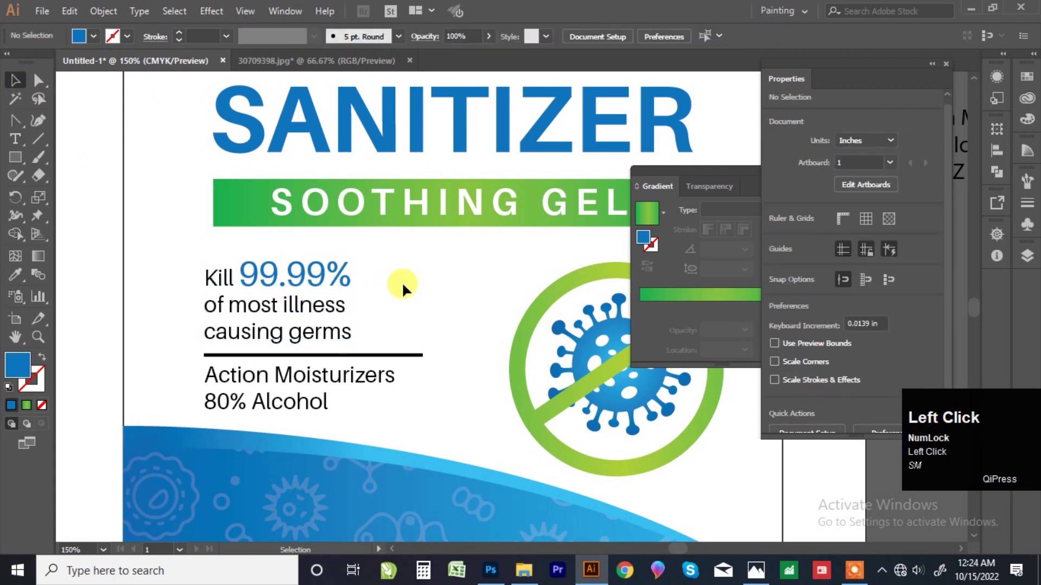
# Type the Germaphob brand name on the top blue wave and set it to regular weight
pyautogui.scroll(-3)
pyautogui.scroll(3)
pyautogui.click(574, 268)
pyautogui.scroll(3)
pyautogui.scroll(3)
pyautogui.click(279, 440)
pyautogui.press('shift+g')
pyautogui.write('erm')
pyautogui.press('a')
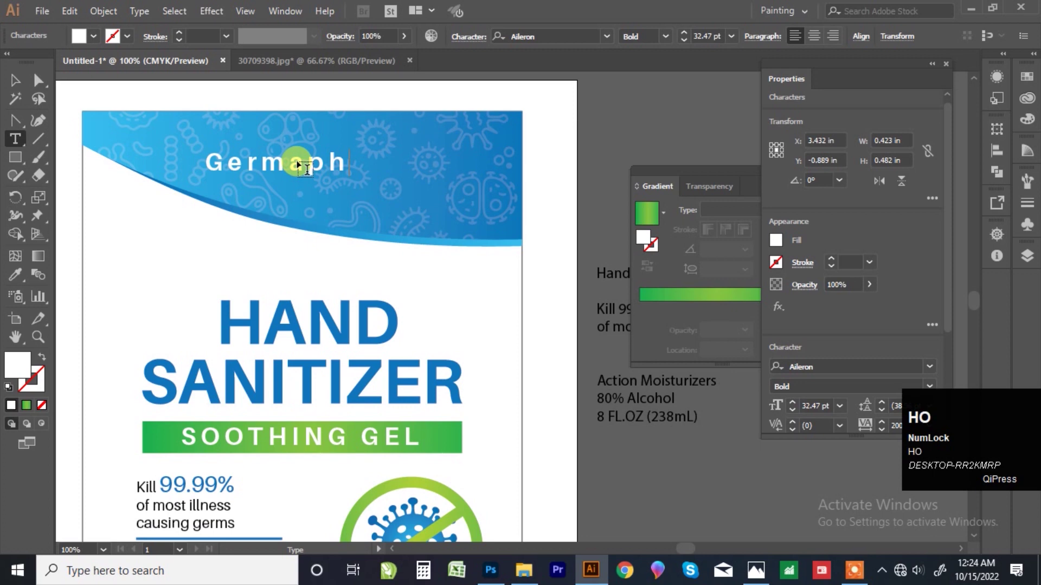
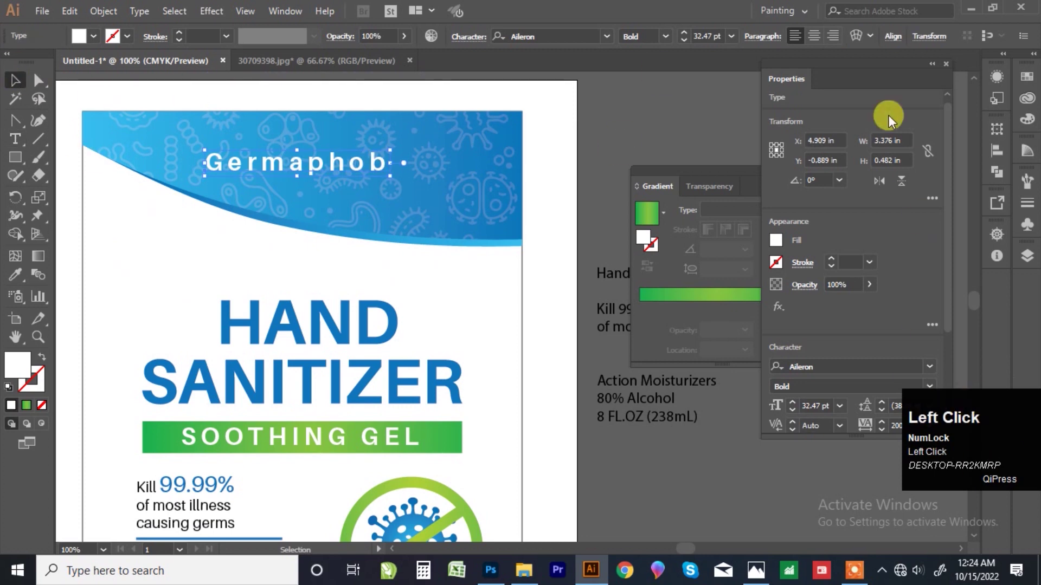
pyautogui.click(871, 81)
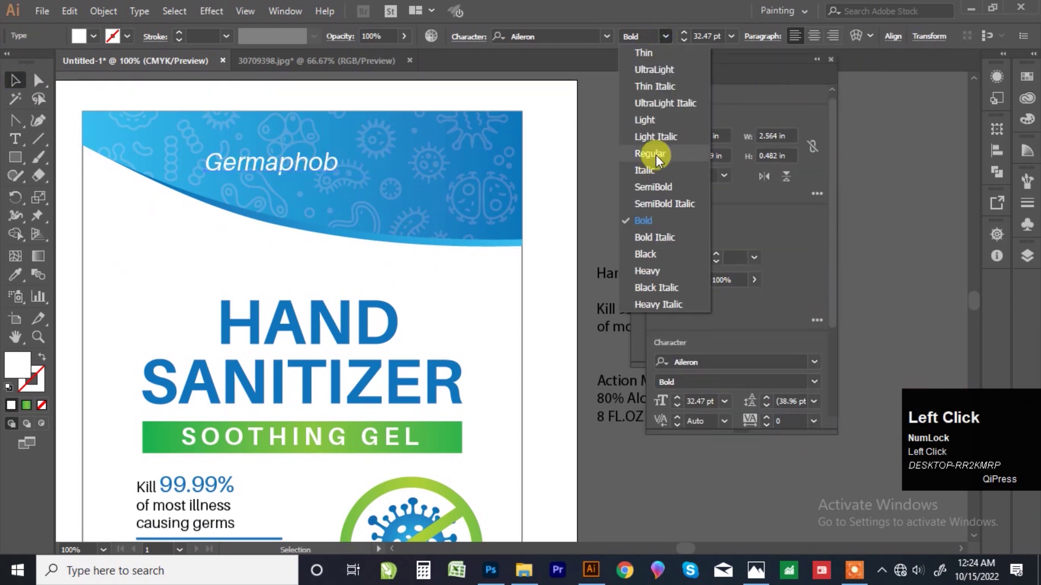
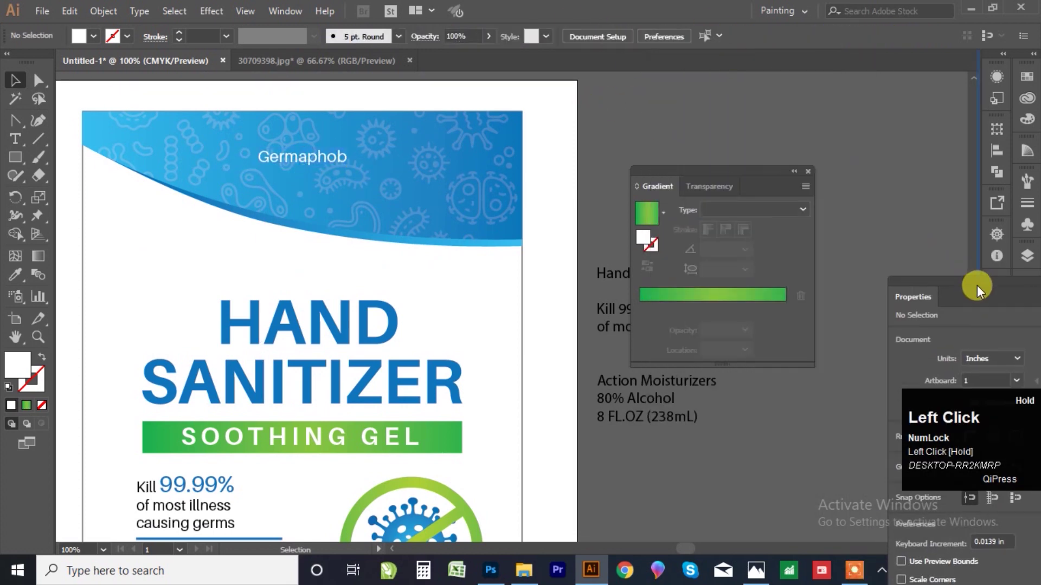
pyautogui.scroll(-3)
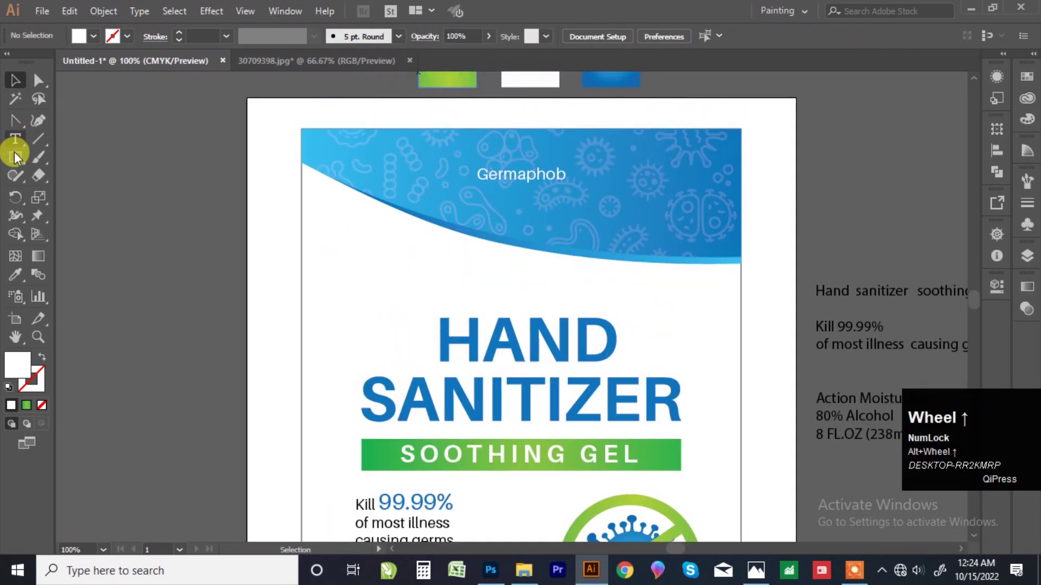
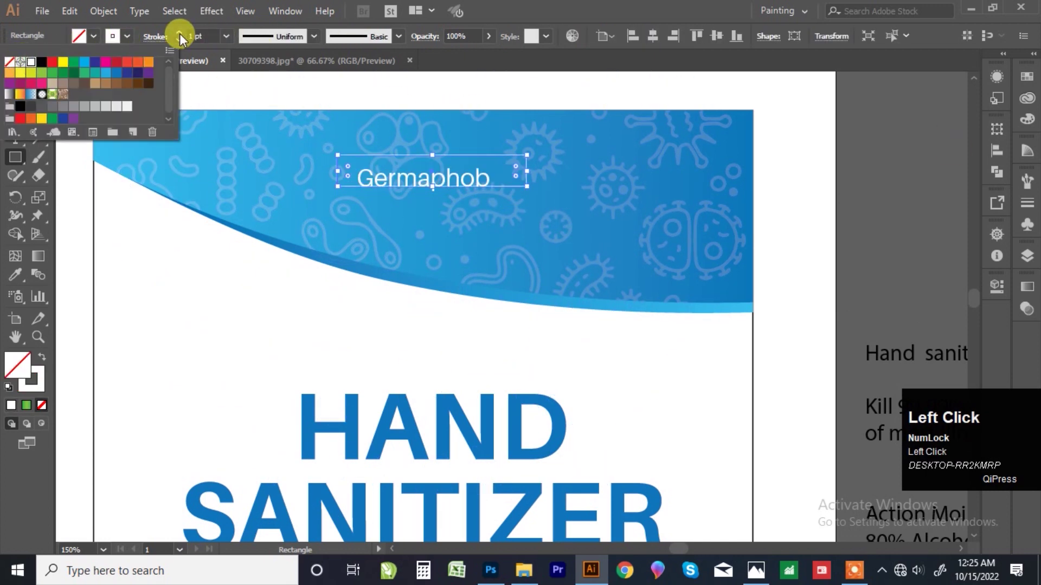
# Give the rectangle a white outline, centre it on the Germaphob text and adjust its stroke weight
pyautogui.scroll(3)
pyautogui.click(614, 159)
pyautogui.scroll(-3)
pyautogui.click(487, 215)
pyautogui.press('ctrl+z')
pyautogui.click(447, 177)
pyautogui.click(439, 199)
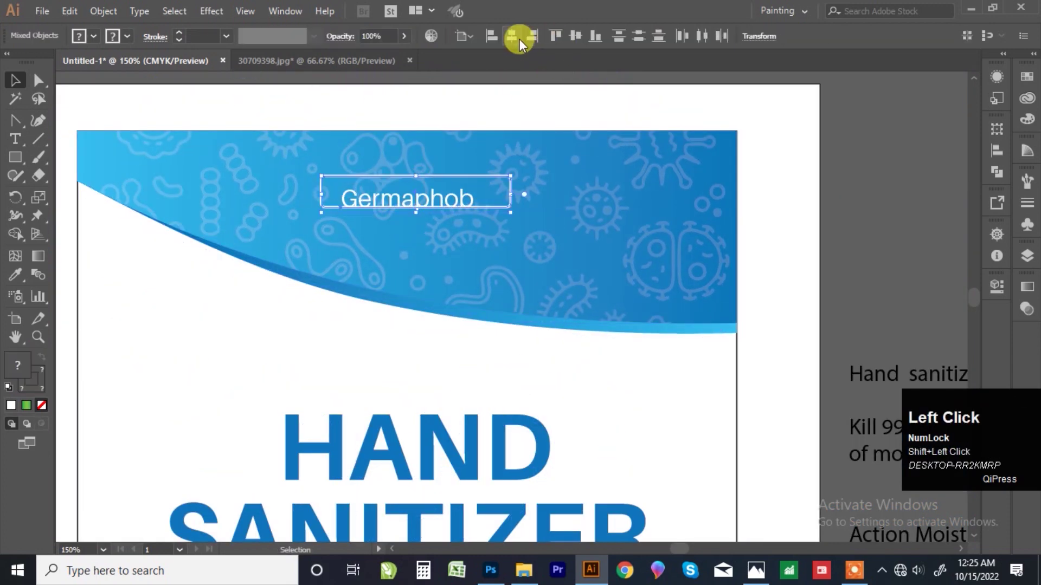
pyautogui.press('ctrl+z')
pyautogui.click(476, 45)
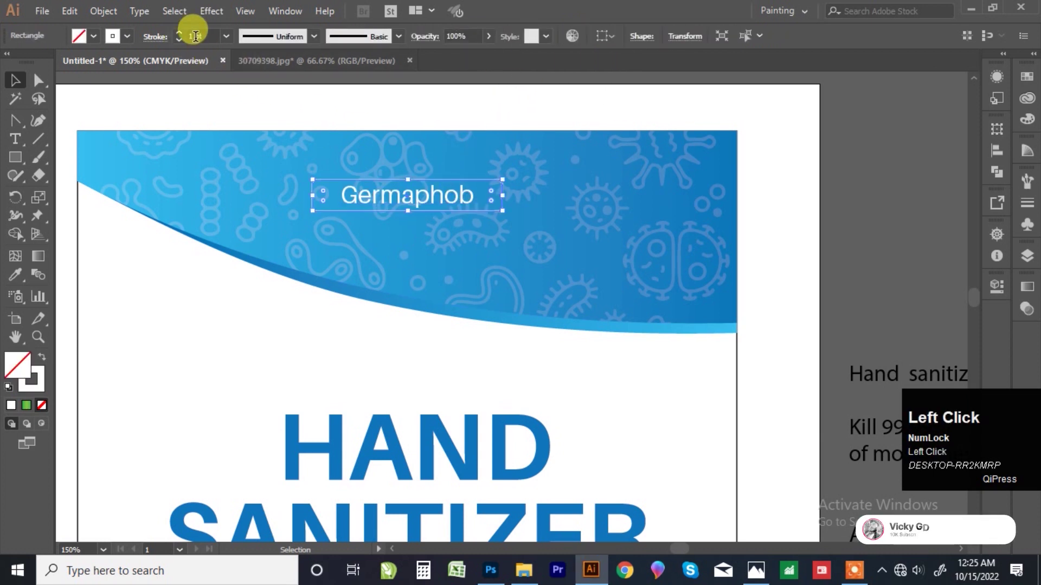
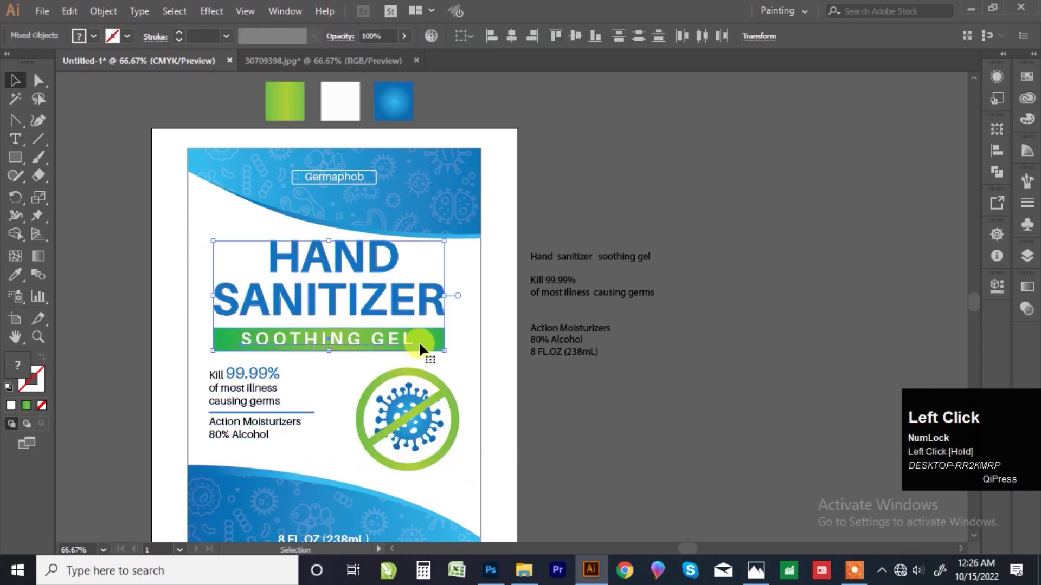
# Centre the title and the Soothing Gel band horizontally across the label
pyautogui.press('Down')
pyautogui.moveTo(605, 425); pyautogui.dragTo(447, 433)
pyautogui.press('Down')
pyautogui.click(706, 403)
pyautogui.scroll(-3)
pyautogui.scroll(3)
pyautogui.click(216, 299)
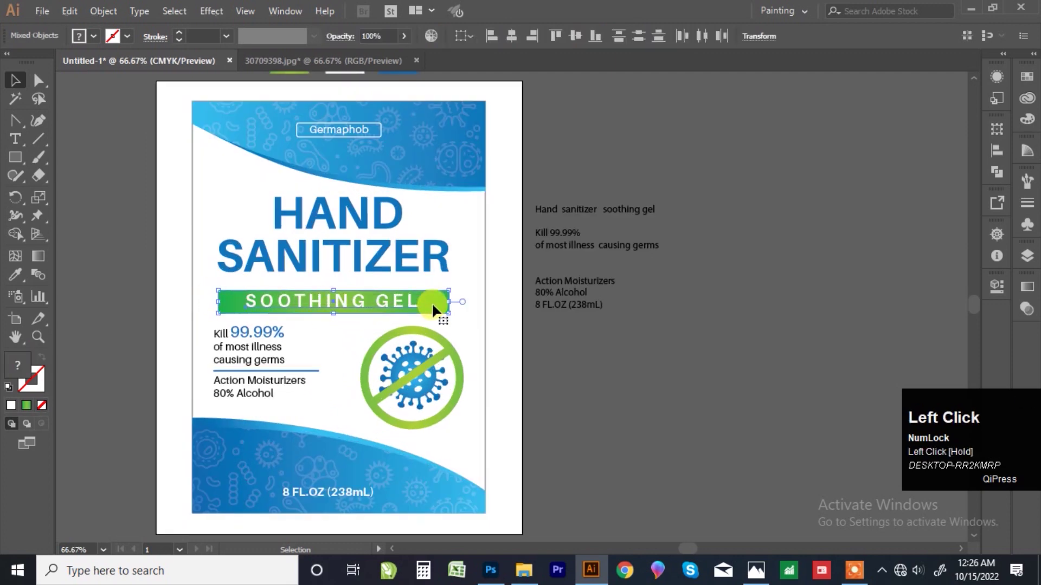
pyautogui.press('shift+Up')
pyautogui.click(571, 349)
pyautogui.scroll(-3)
pyautogui.click(589, 179)
# Centre the 8 FL.OZ (238mL) volume text on the artboard and start editing Action Moisturizers
pyautogui.press('F7')
pyautogui.click(358, 447)
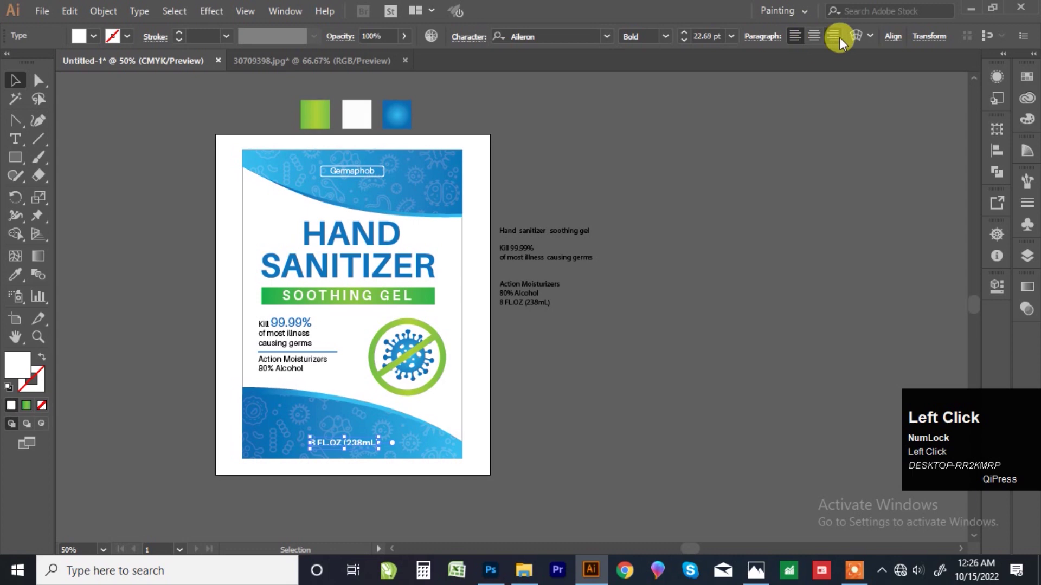
pyautogui.click(892, 170)
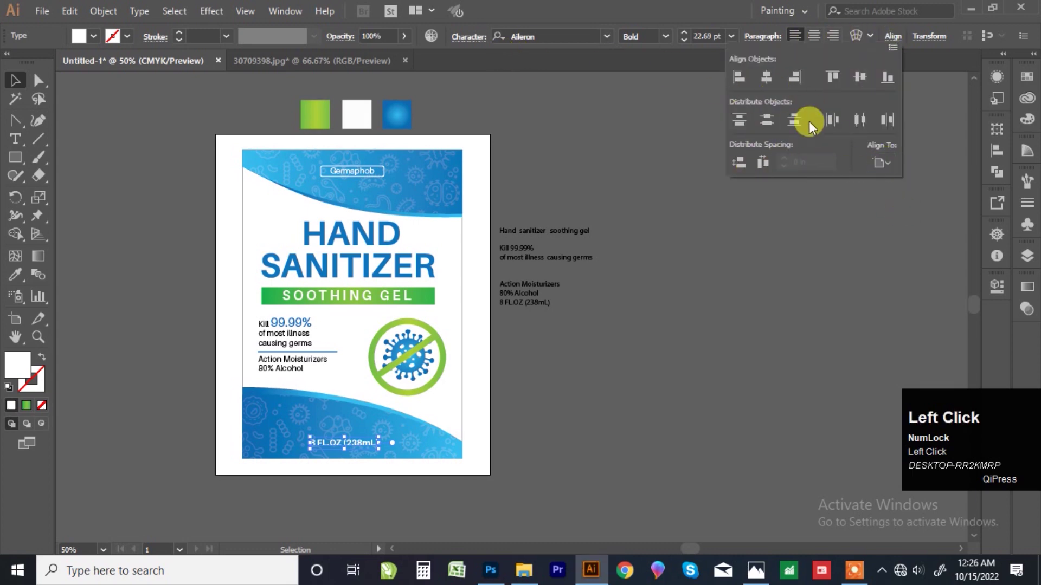
pyautogui.scroll(3)
pyautogui.scroll(-3)
pyautogui.click(603, 337)
pyautogui.scroll(3)
pyautogui.click(570, 339)
pyautogui.scroll(3)
pyautogui.click(620, 153)
pyautogui.press('F7')
pyautogui.scroll(3)
pyautogui.doubleClick(193, 354)
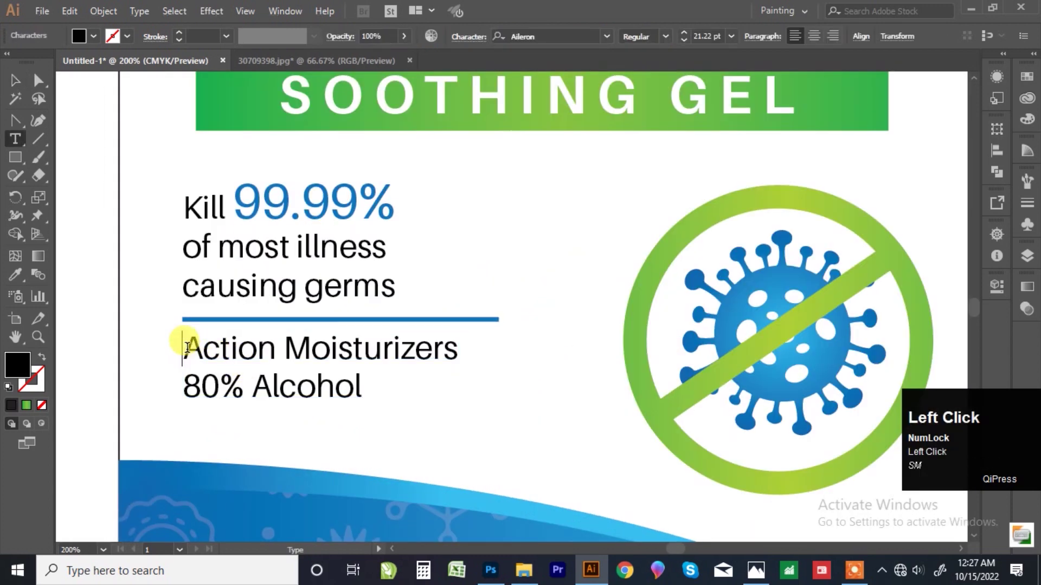
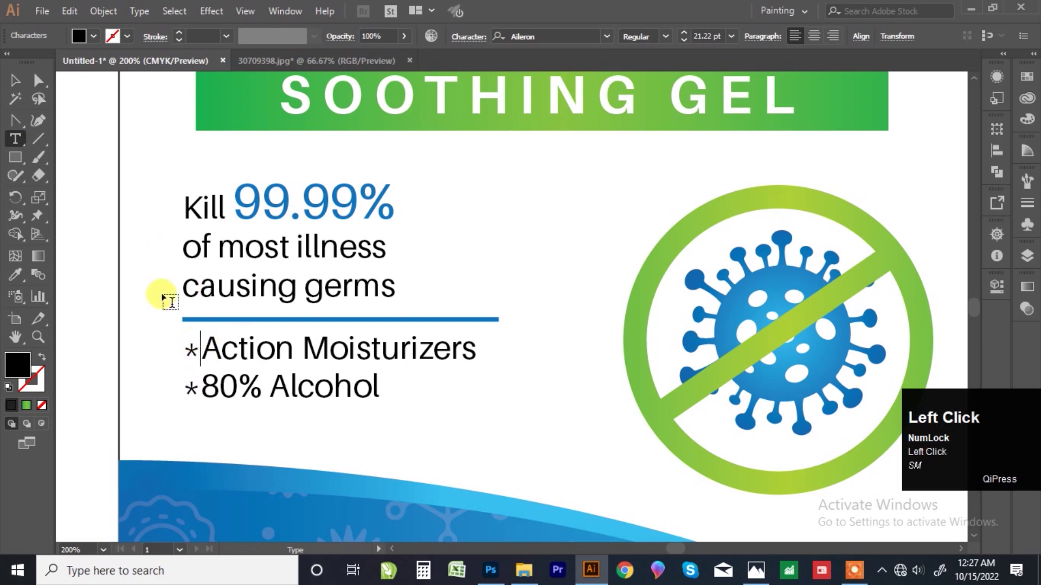
# Insert asterisk bullets before Action Moisturizers and 80% Alcohol, then select the no-virus icon
pyautogui.moveTo(21, 95); pyautogui.dragTo(310, 356)
pyautogui.scroll(-3)
pyautogui.click(590, 338)
pyautogui.scroll(-3)
pyautogui.click(572, 155)
pyautogui.press('Delete')
pyautogui.scroll(-3)
pyautogui.scroll(3)
pyautogui.click(534, 323)
pyautogui.scroll(3)
pyautogui.moveTo(338, 299); pyautogui.dragTo(433, 388)
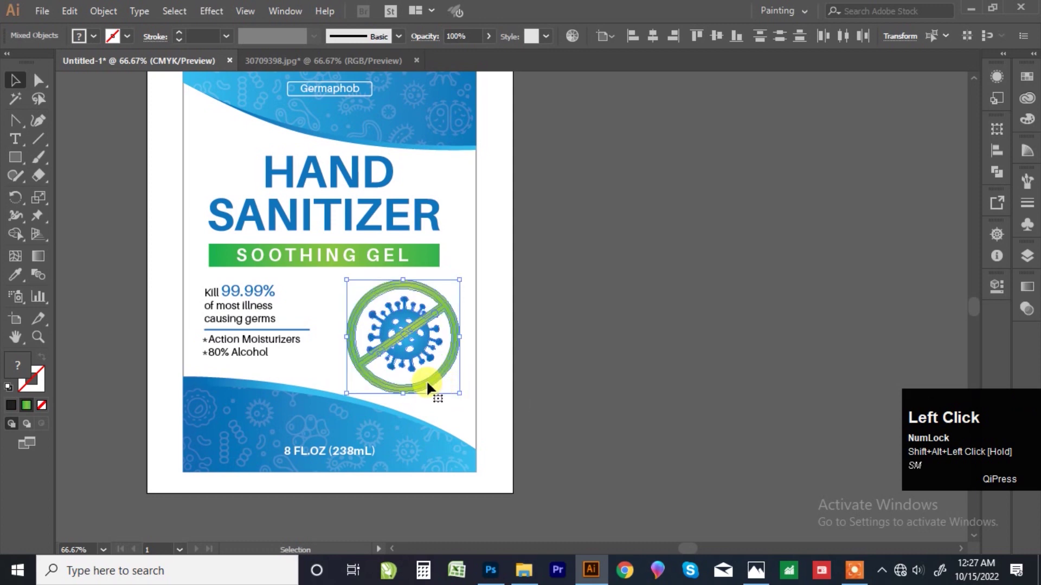
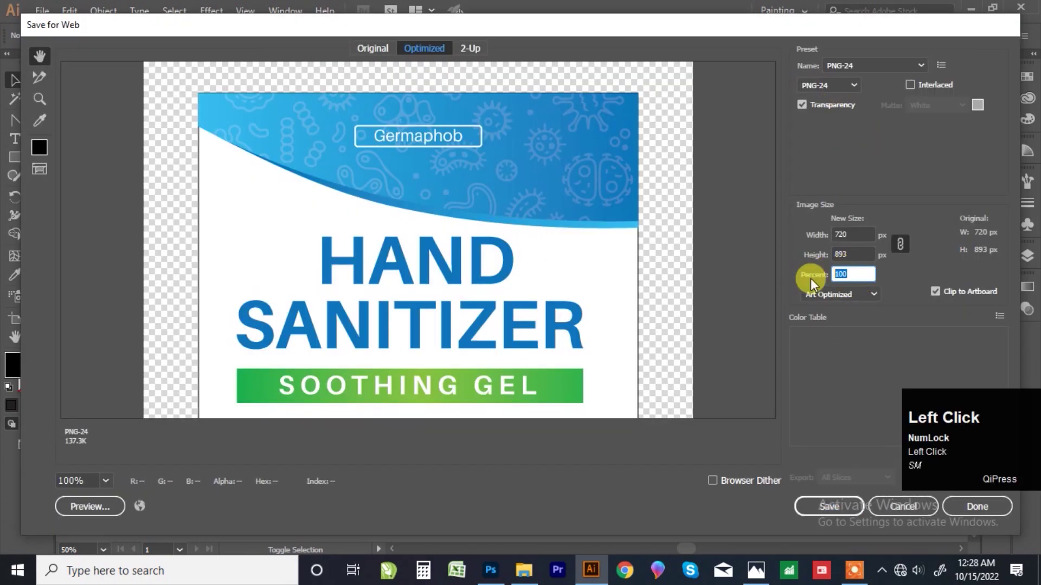
# Enter 300 percent for the export scale, review the resampling choices, then cancel back to the label
pyautogui.write('300')
pyautogui.click(862, 300)
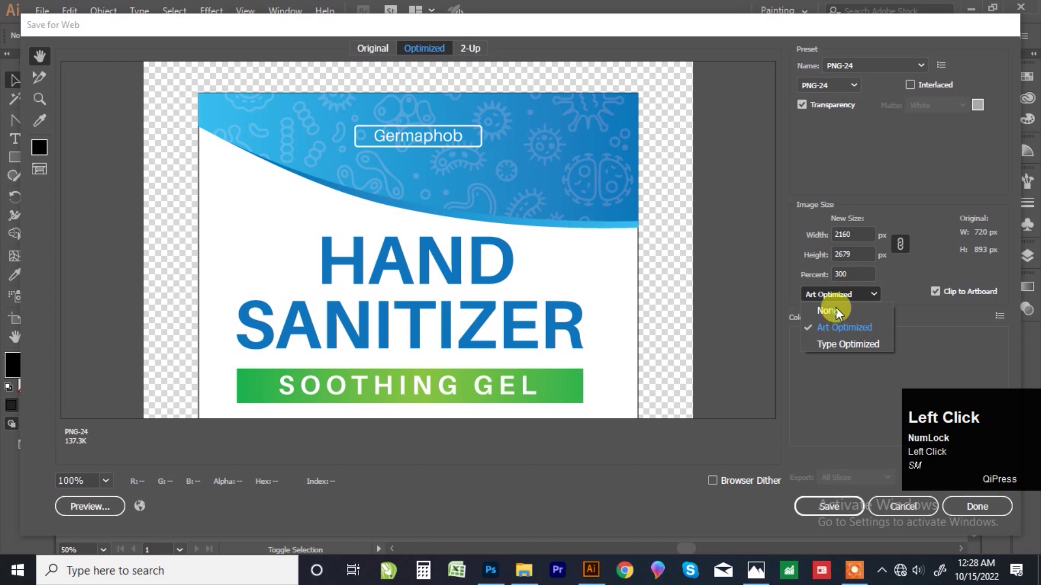
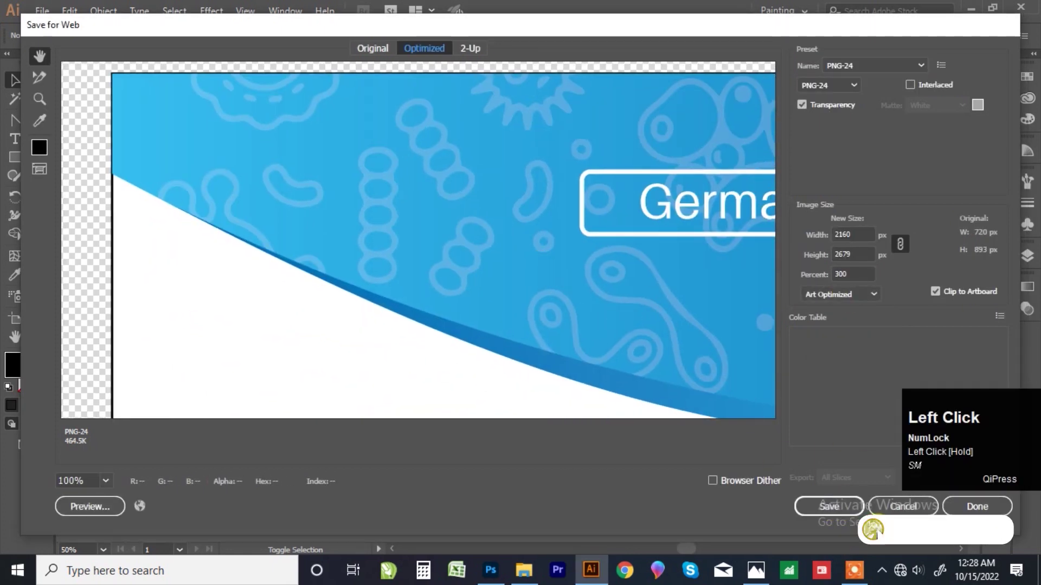
pyautogui.scroll(3)
pyautogui.click(291, 181)
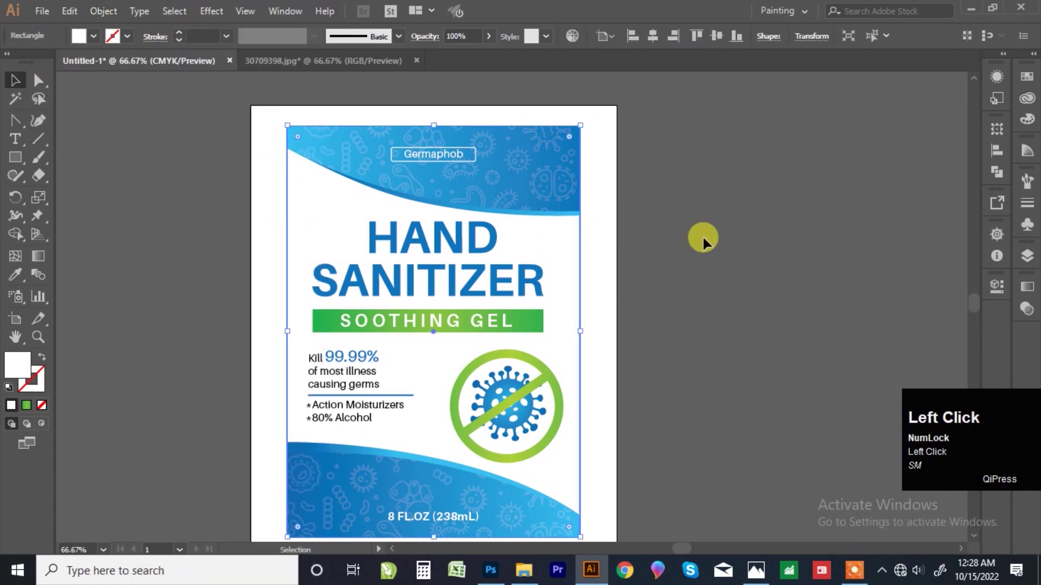
pyautogui.scroll(-3)
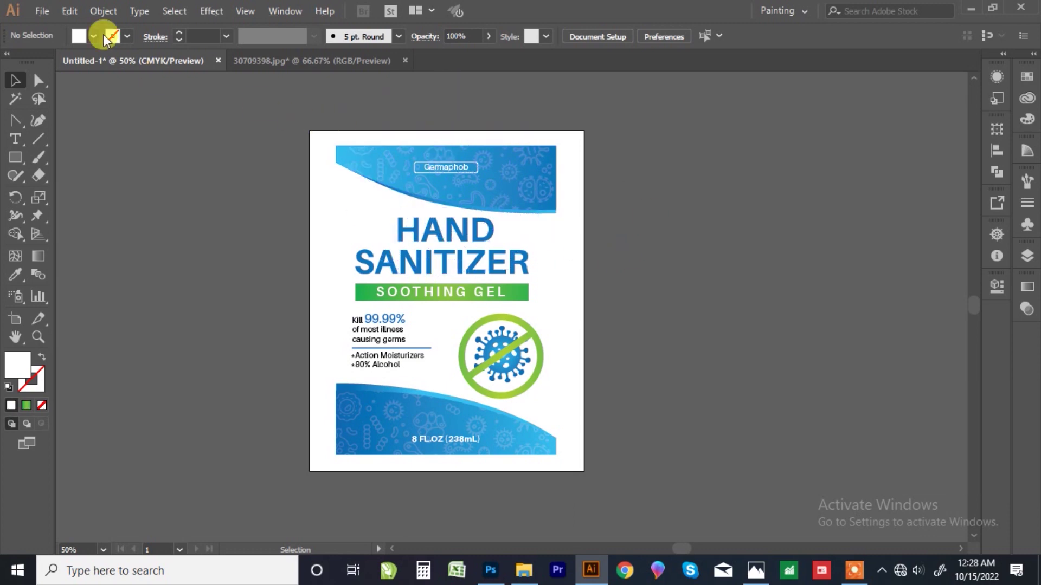
# Return to Save for Web and keep PNG-24 as the export format
pyautogui.press('ctrl+shift+alt+s')
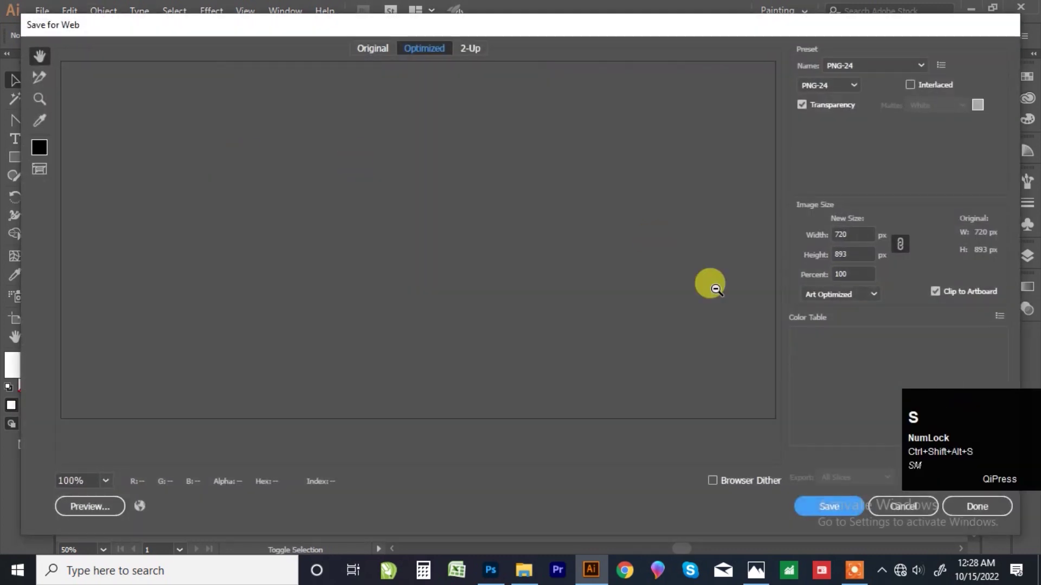
pyautogui.click(856, 95)
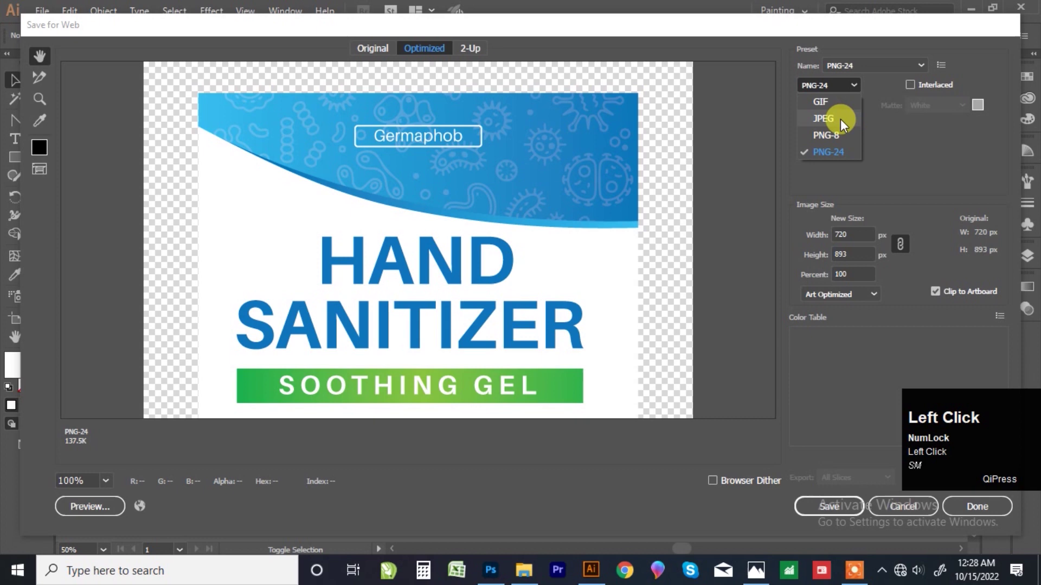
pyautogui.click(846, 128)
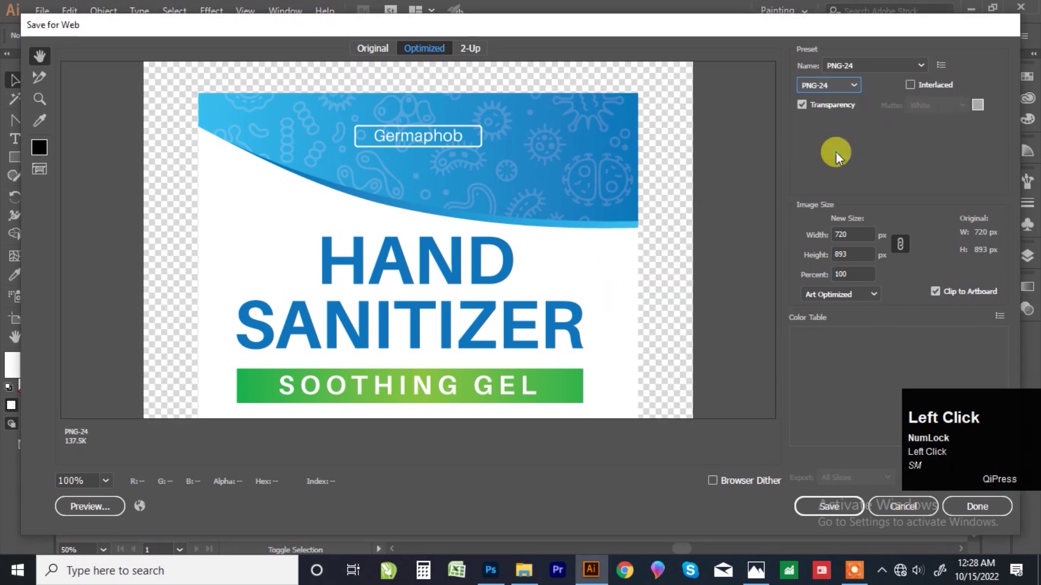
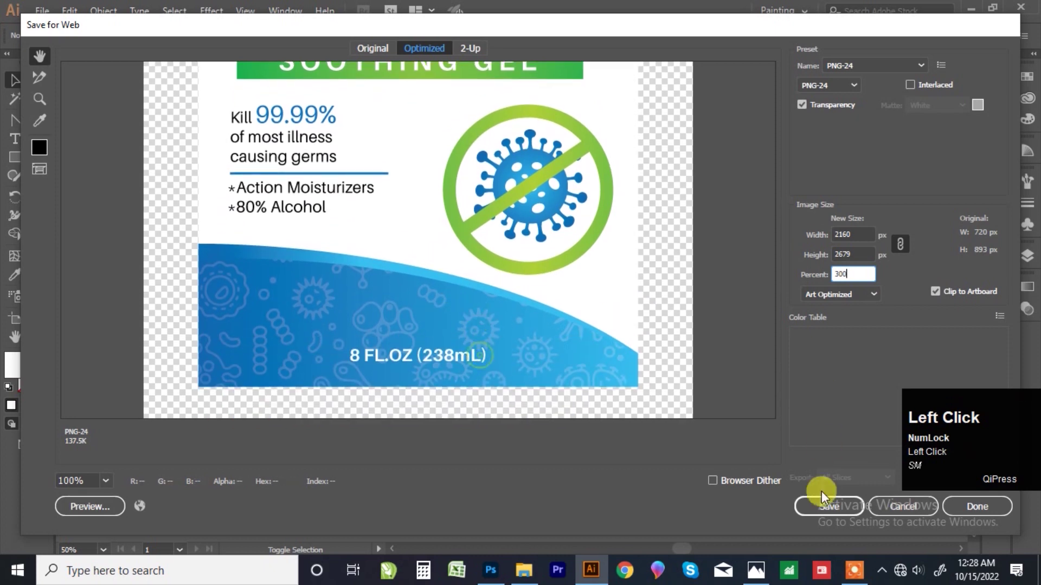
# Save the optimized image as a PNG named 11 into the folder on Local Disk (D:)
pyautogui.click(844, 514)
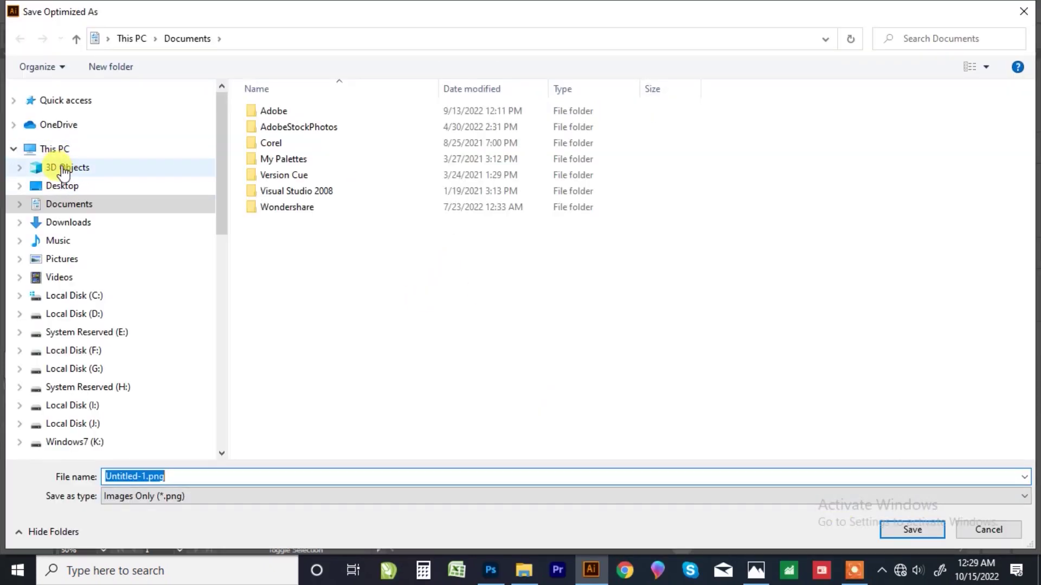
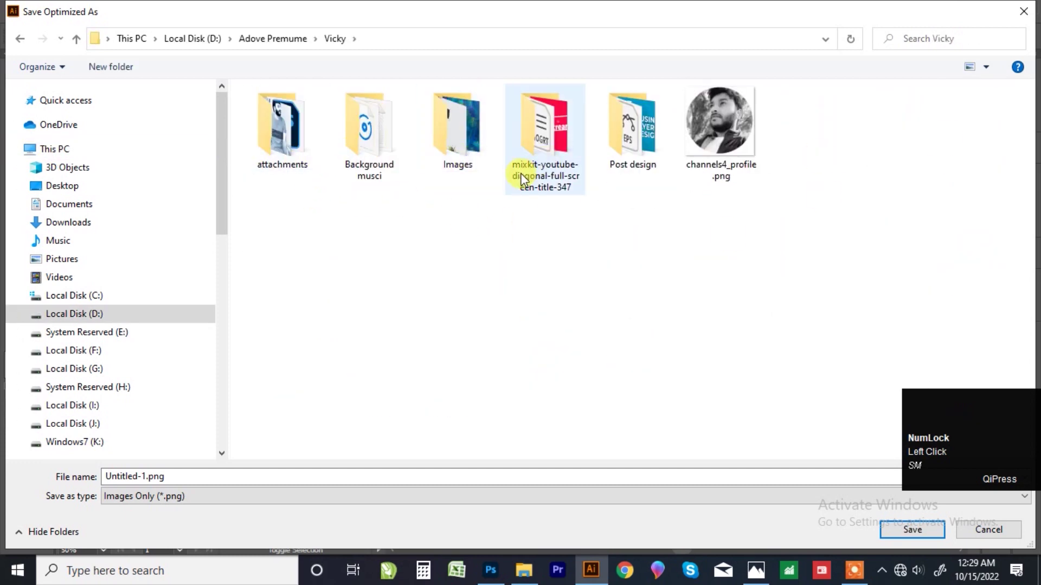
pyautogui.click(464, 260)
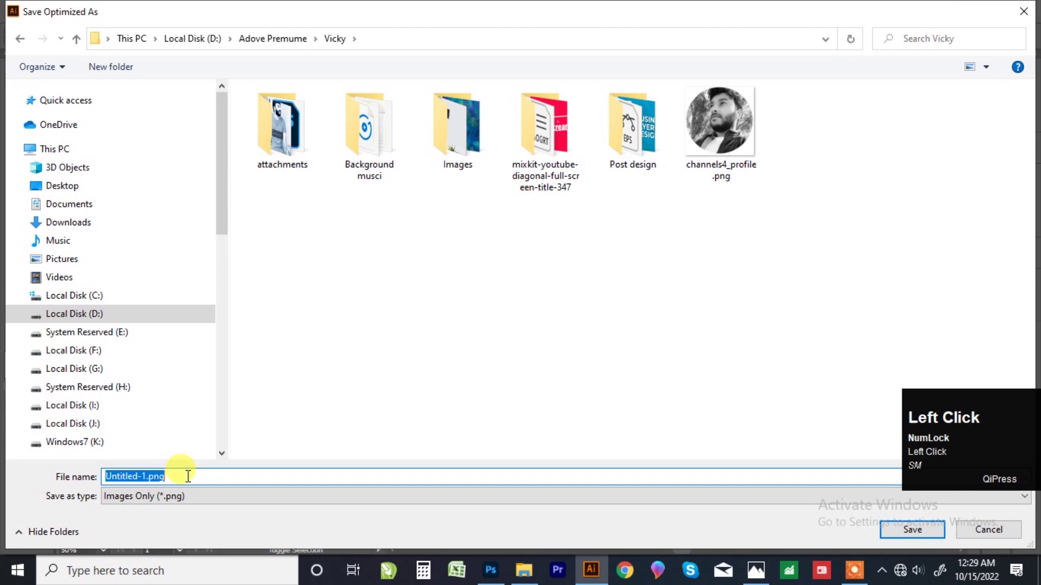
pyautogui.press('1')
pyautogui.write('11')
pyautogui.click(917, 541)
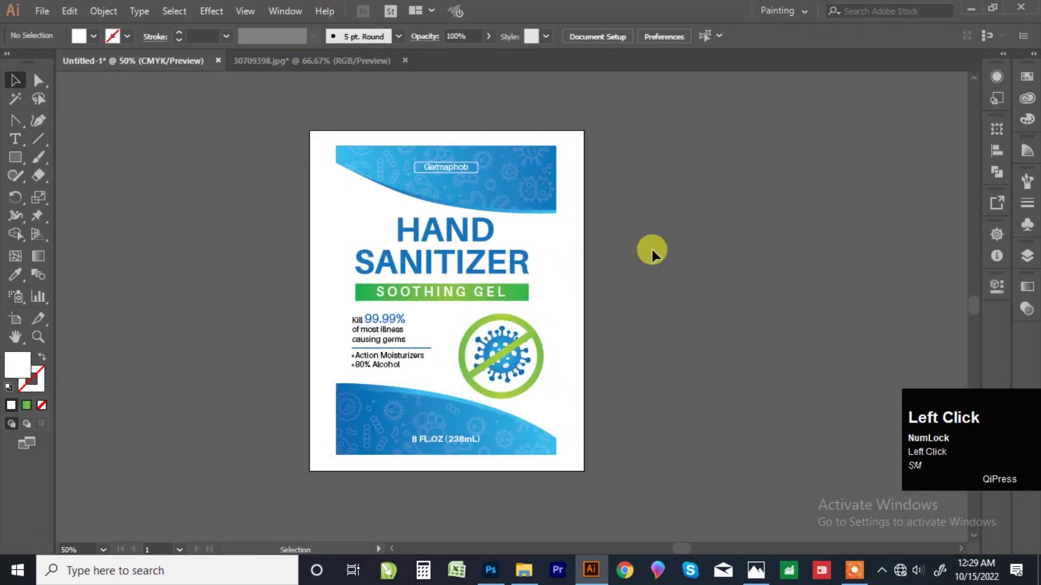
pyautogui.press('F7')
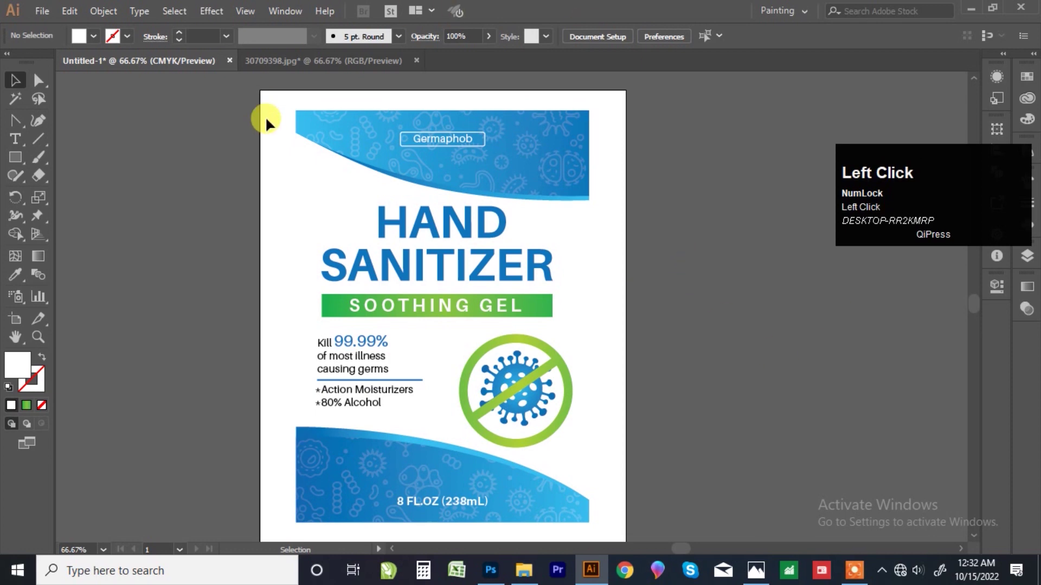